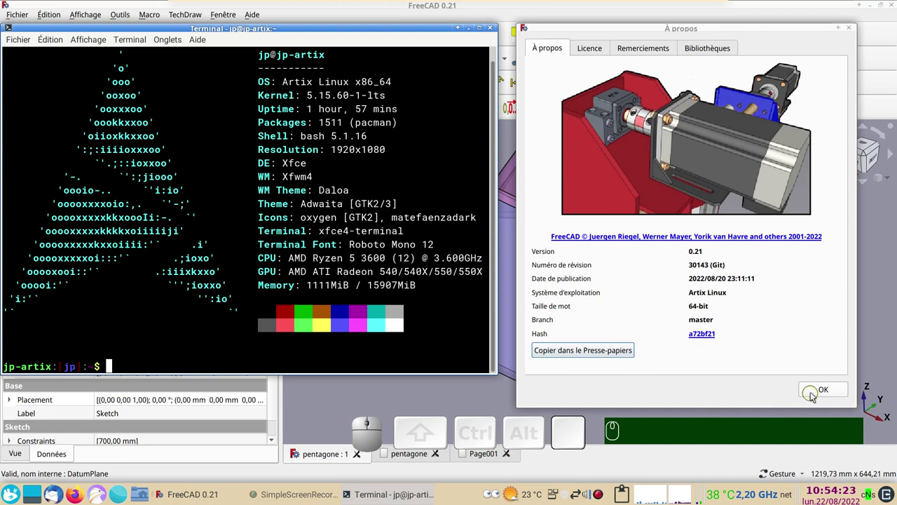
- Dismiss the About and terminal windows and orbit the slice model to view it from above and the side
left_click(818, 393)
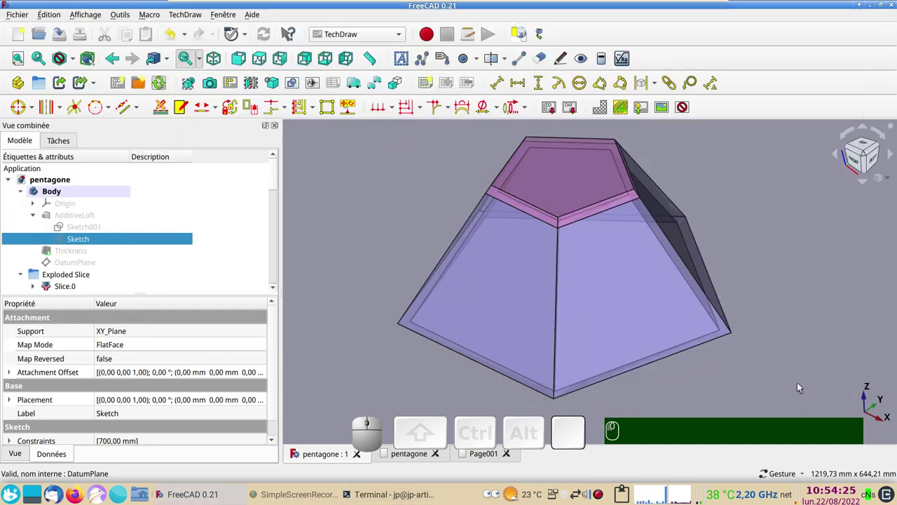
left_click_drag(789, 355, 762, 361)
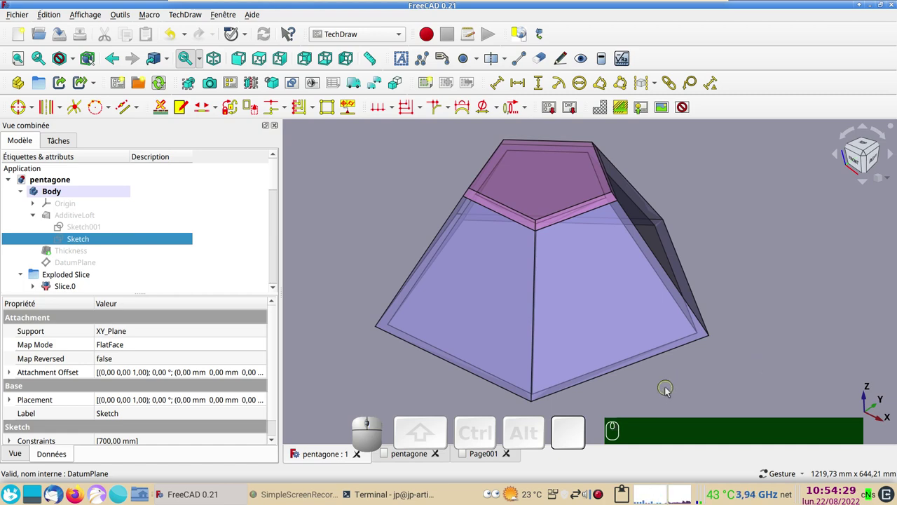
left_click_drag(649, 395, 659, 404)
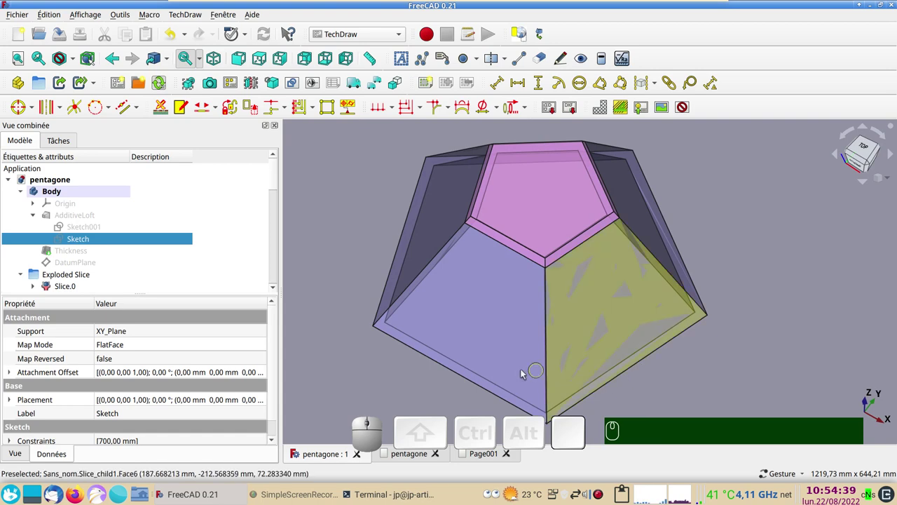
left_click_drag(445, 393, 462, 420)
- Glance at the dimensioned drawing page, return to the 3D model and orbit it from above and the side
left_click(409, 454)
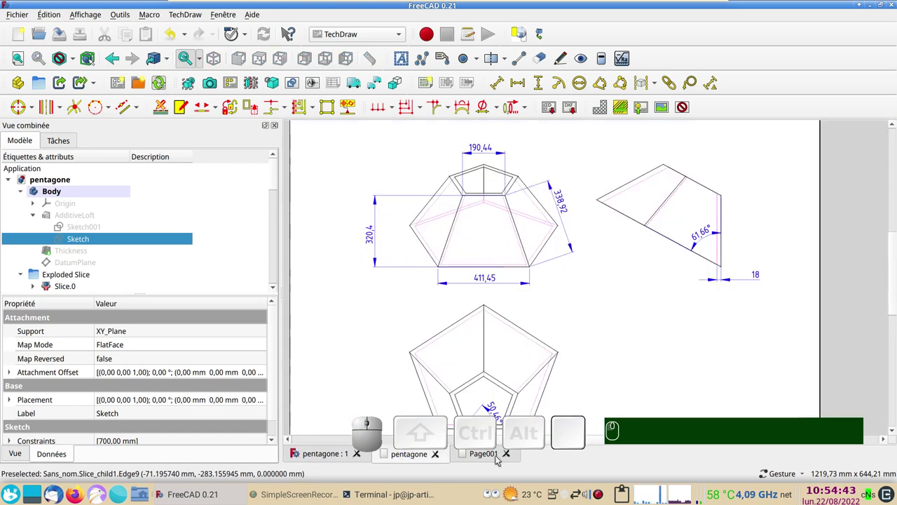
left_click(499, 457)
left_click(334, 456)
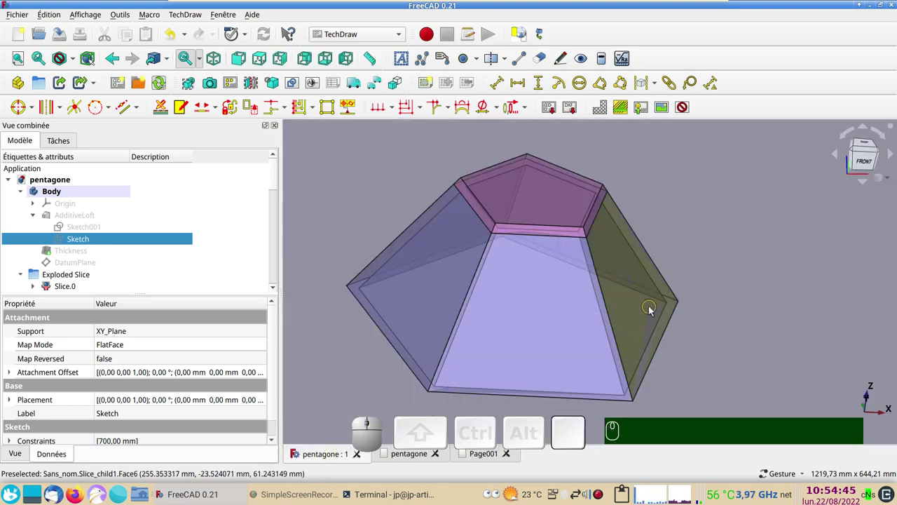
left_click_drag(669, 330, 496, 228)
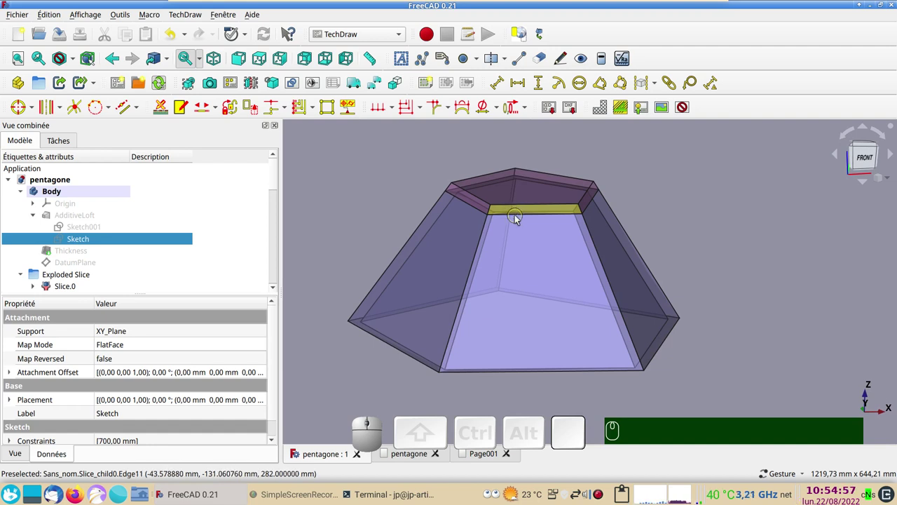
left_click_drag(601, 313, 543, 207)
left_click(768, 271)
left_click_drag(722, 308, 519, 346)
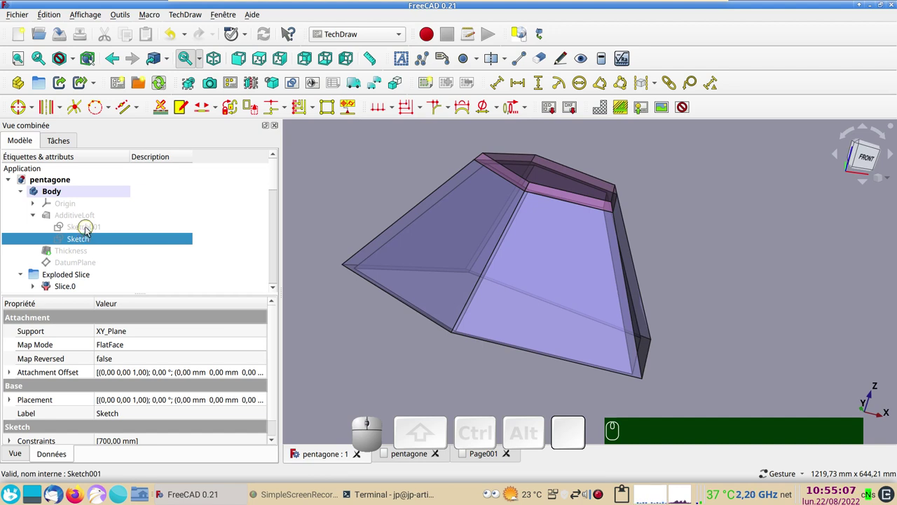
- Make both loft profile sketches visible: inner pentagon Sketch001 and outer pentagon Sketch
left_click(88, 227)
key("space")
left_click(95, 243)
key("space")
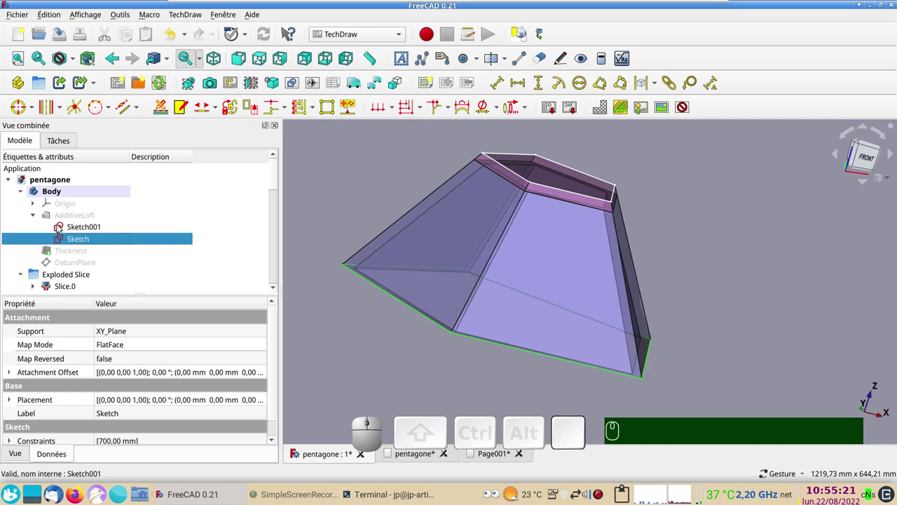
- Edit Sketch001 to check its Ø300 mm circumscribed-circle constraint, then leave the sketch
left_click(80, 228)
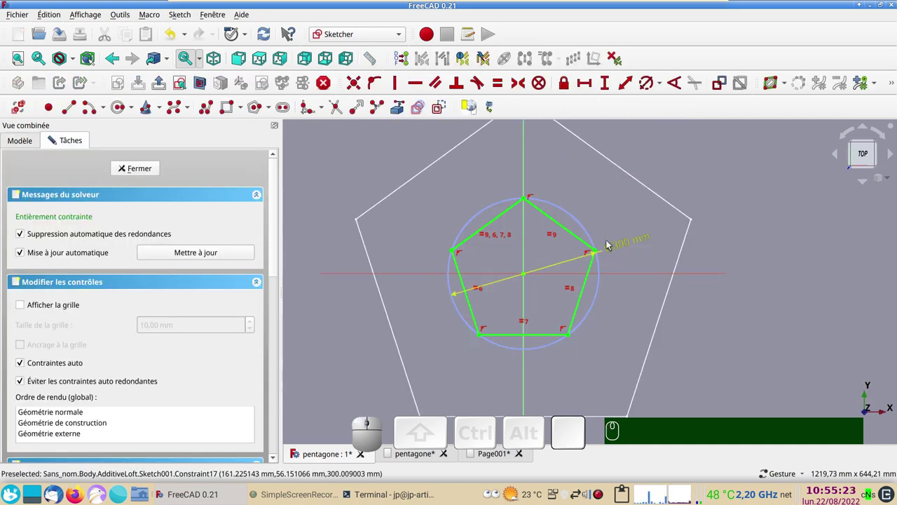
left_click(146, 170)
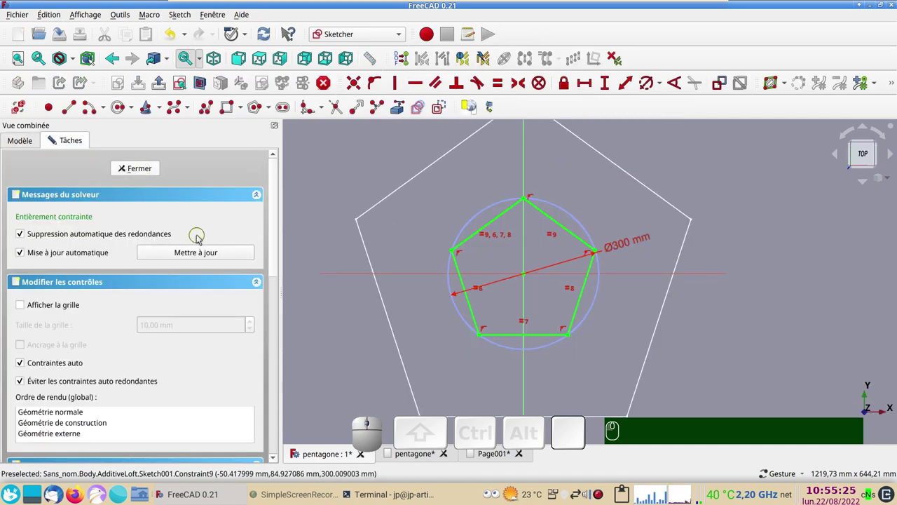
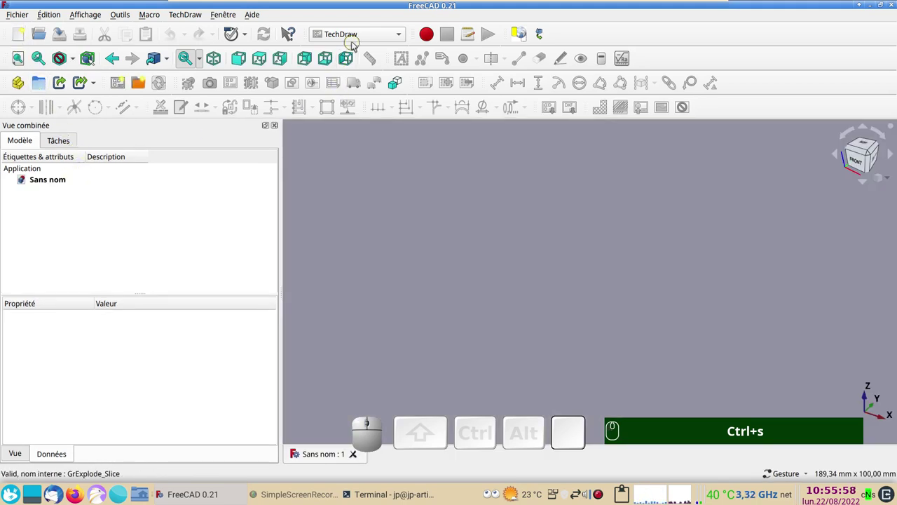
- In Part Design, create a new body with a sketch on the XY_Plane
left_click(356, 42)
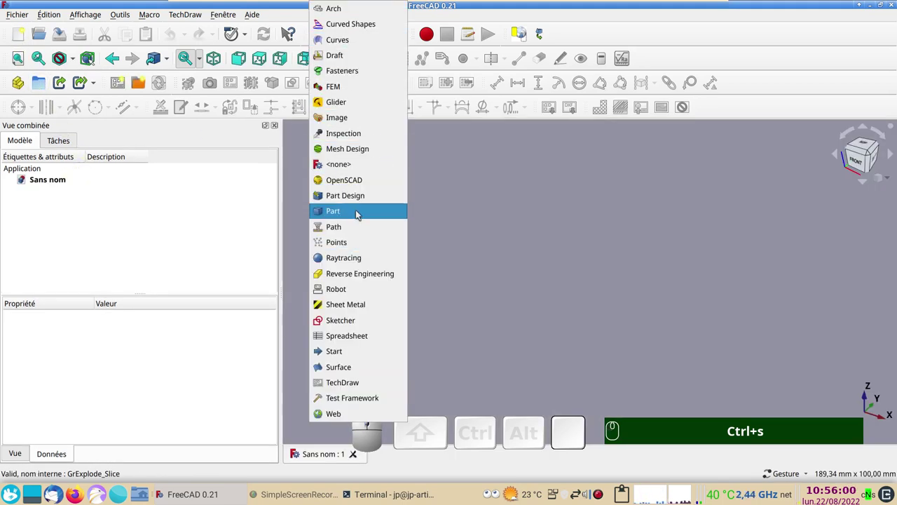
left_click(360, 194)
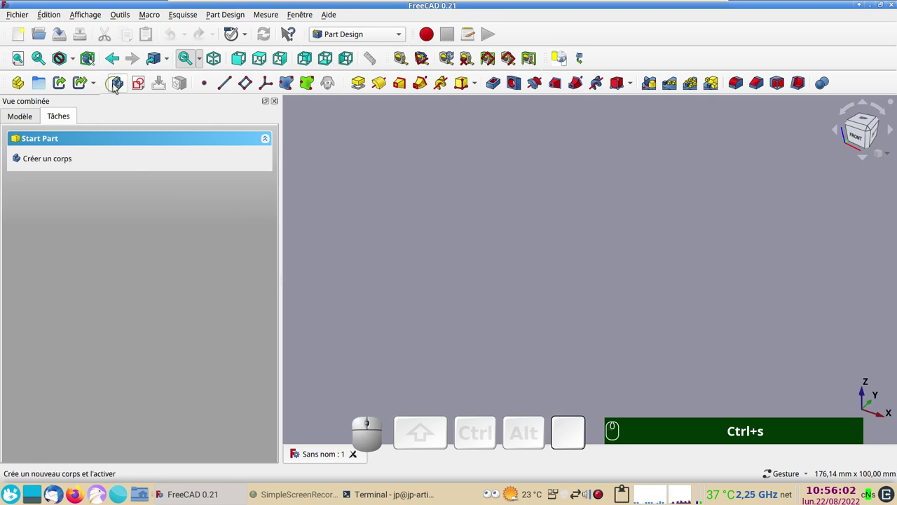
left_click(119, 85)
left_click(69, 161)
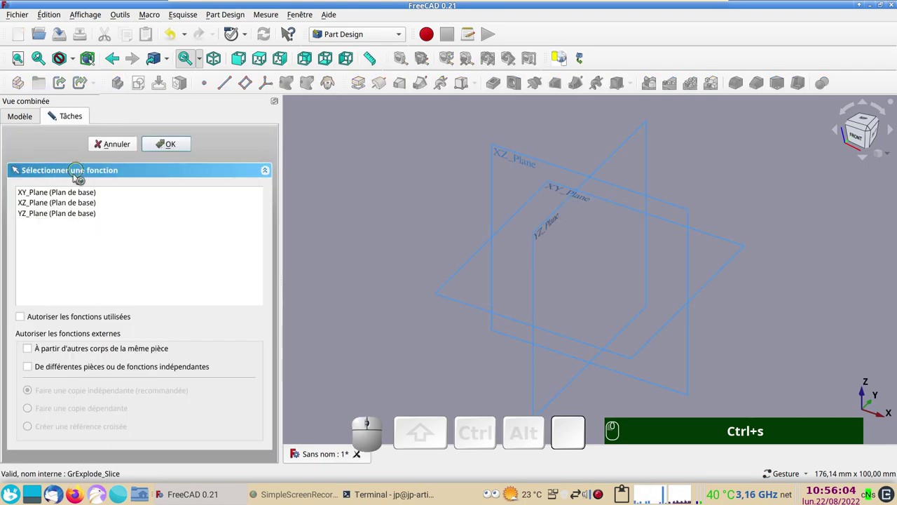
left_click(72, 194)
left_click(176, 144)
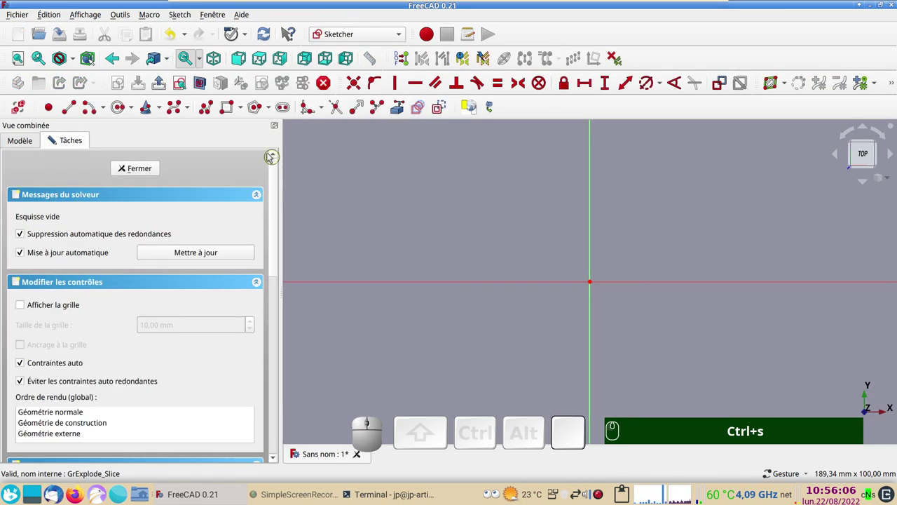
- Draw a pentagon constrained to a 700 mm circumscribed diameter and close the sketch
left_click(273, 113)
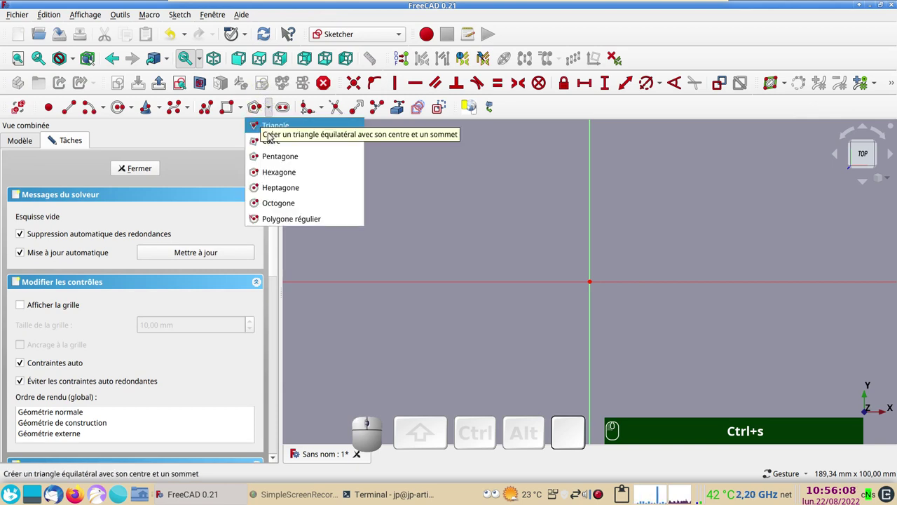
left_click(284, 159)
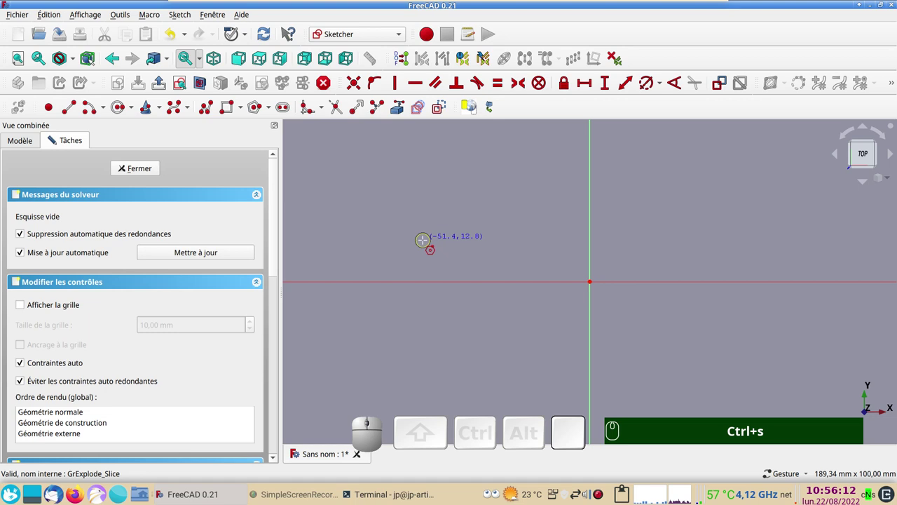
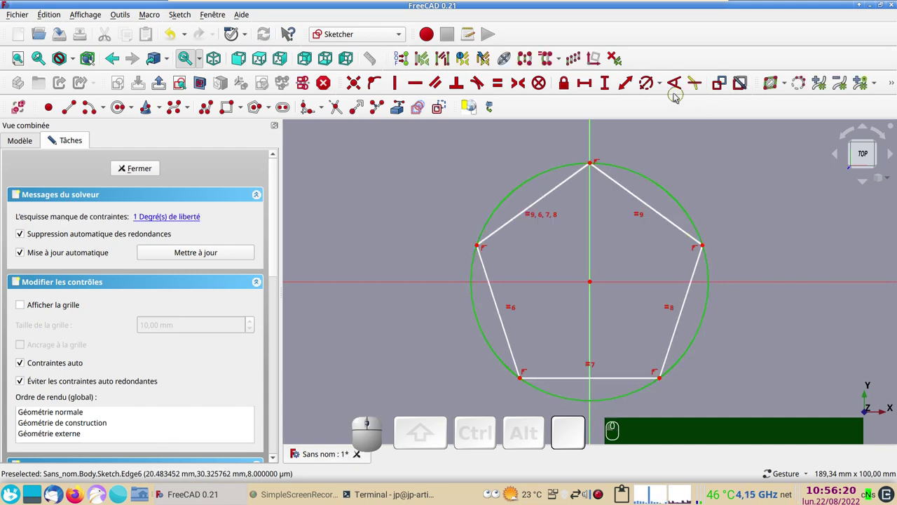
left_click(653, 85)
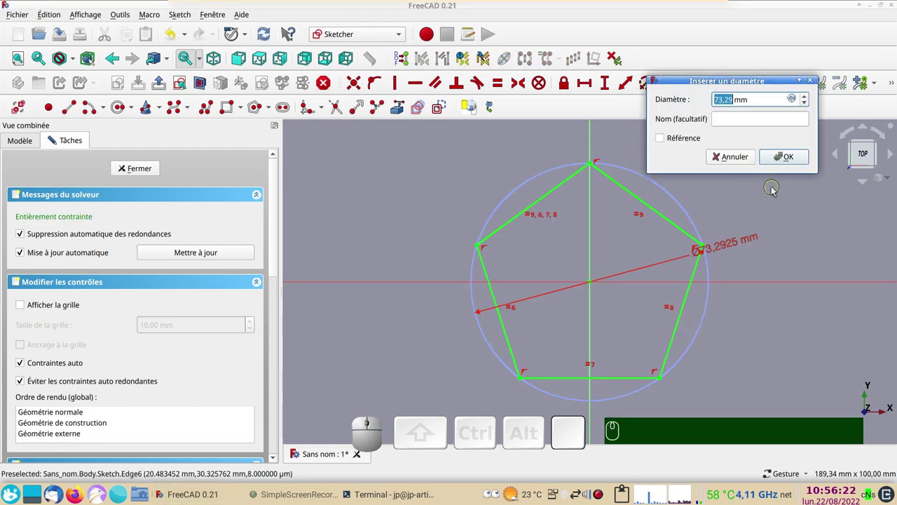
key("KP_7")
key("KP_0")
key("Return")
left_click(150, 172)
- Start a second sketch on the XY_Plane and place a pentagon at the origin
left_click(23, 59)
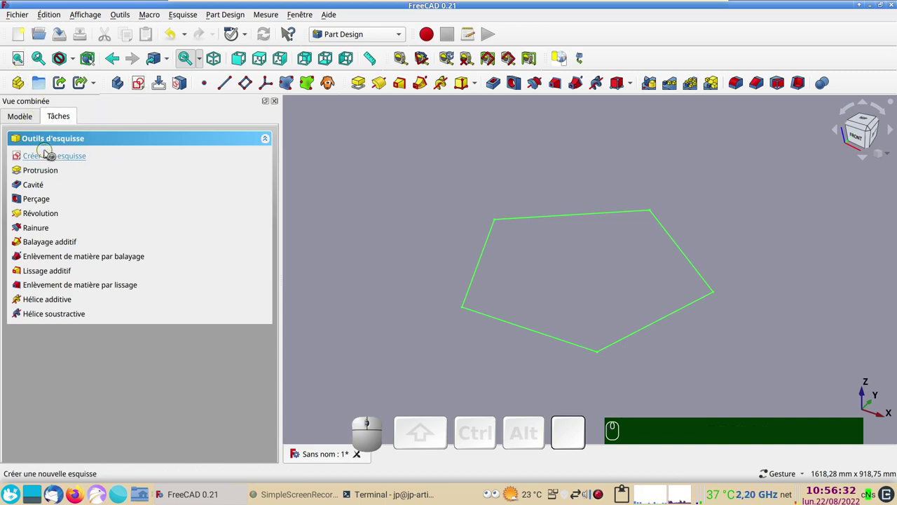
left_click(52, 155)
left_click(57, 191)
left_click(164, 150)
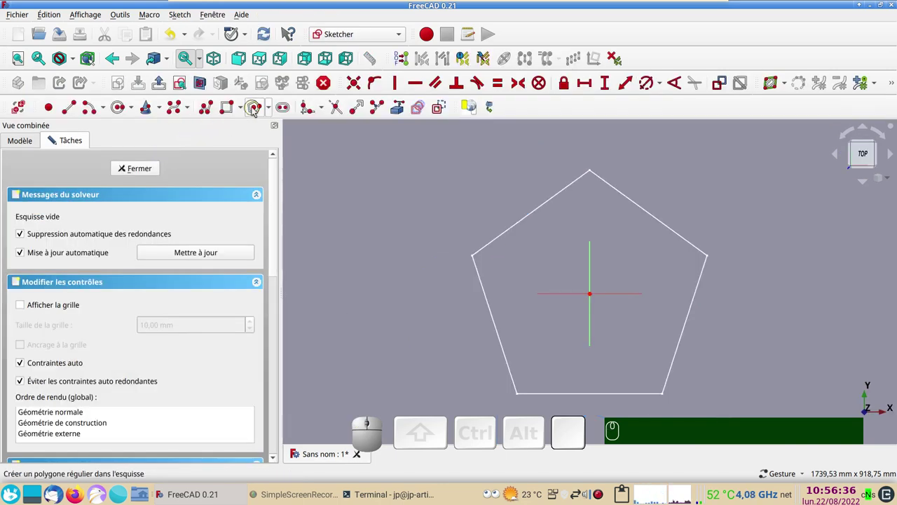
left_click(257, 106)
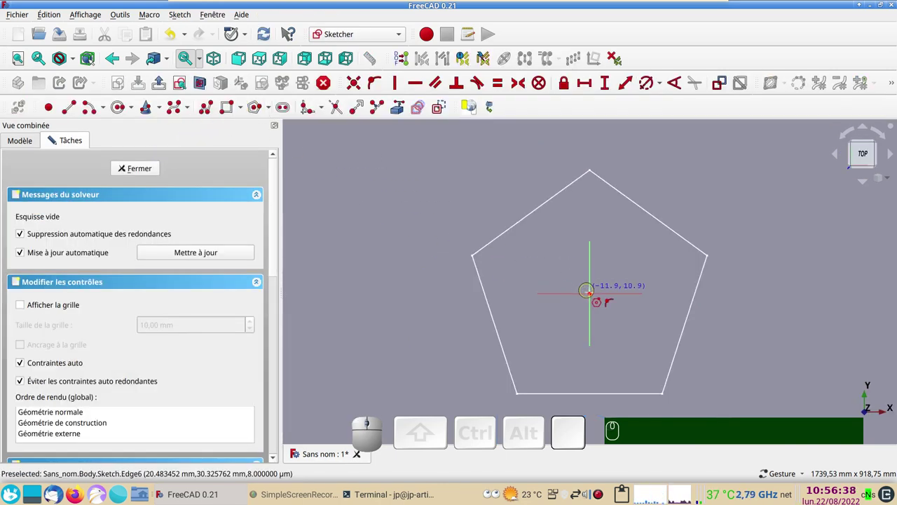
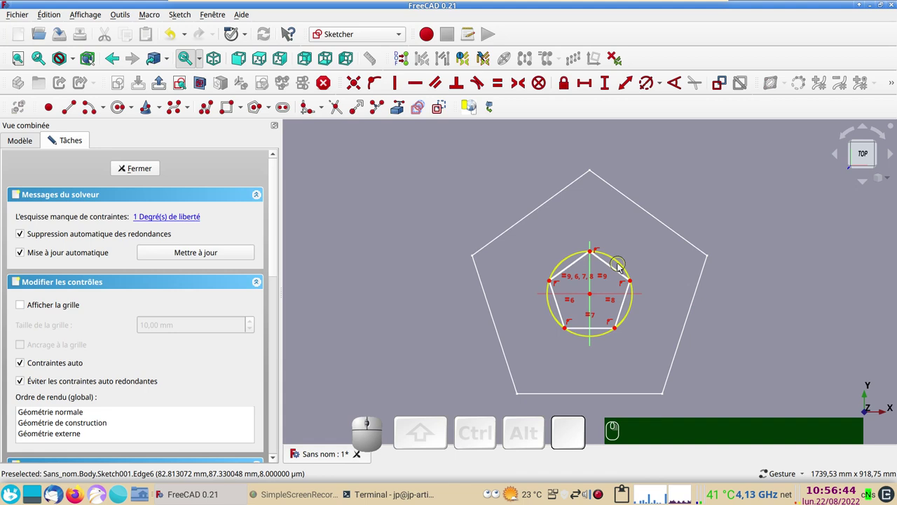
left_click(622, 265)
- Constrain the small pentagon's circumscribed circle to 300 mm and close the sketch
left_click(649, 87)
key("KP_3")
key("KP_0")
key("Return")
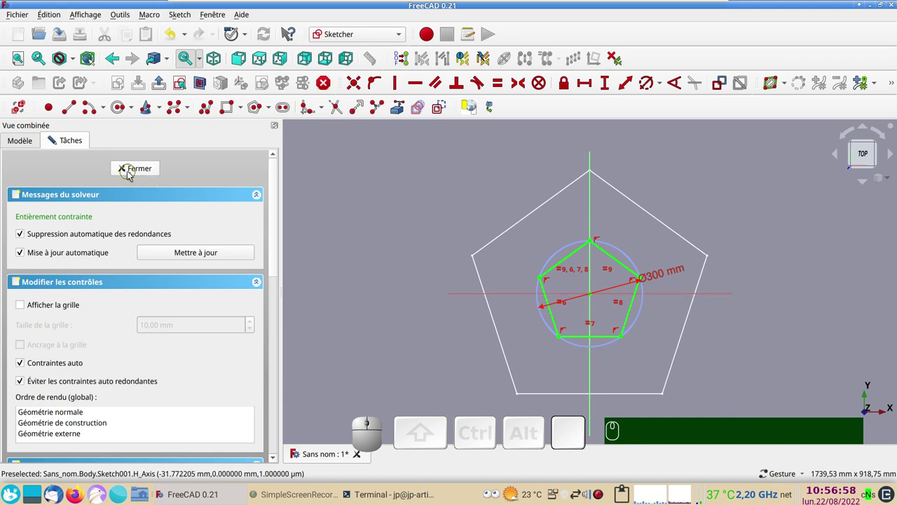
left_click(133, 173)
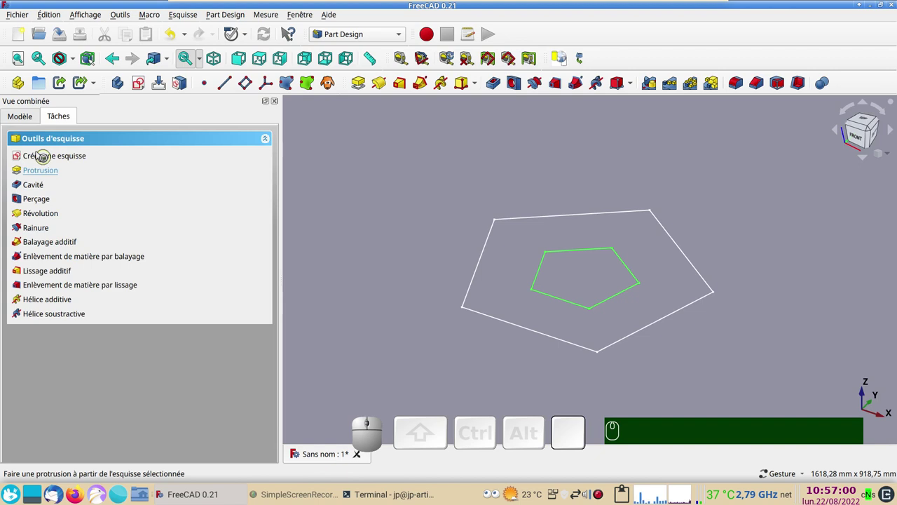
left_click(21, 119)
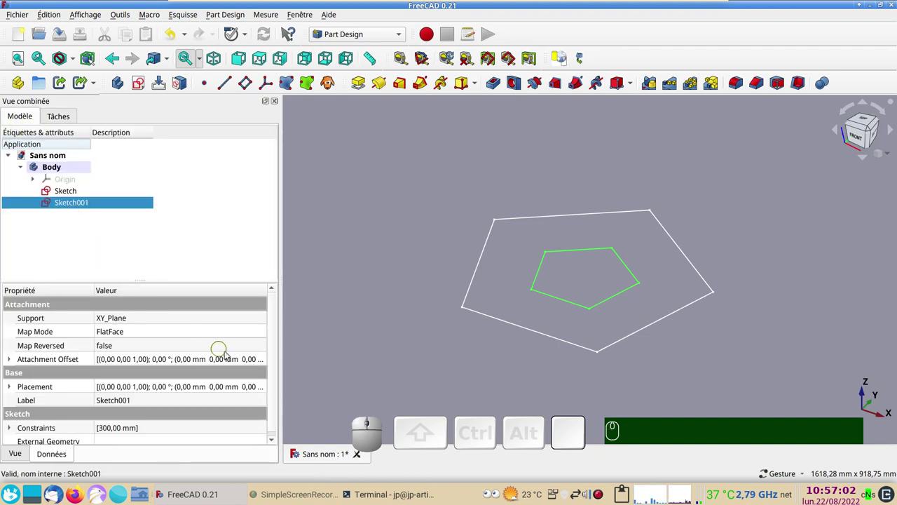
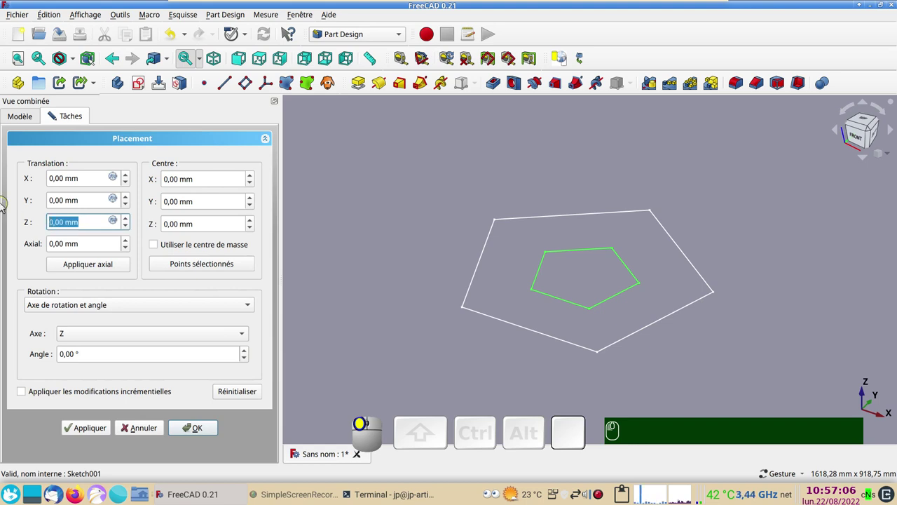
- Raise Sketch001 with a 30 mm Z placement offset and confirm it
key("KP_3")
key("KP_0")
key("KP_Enter")
key("KP_3")
key("KP_0")
key("Return")
left_click(64, 190)
- Create an additive loft from the small pentagon to the large one, forming a pentagonal frustum
left_click(407, 86)
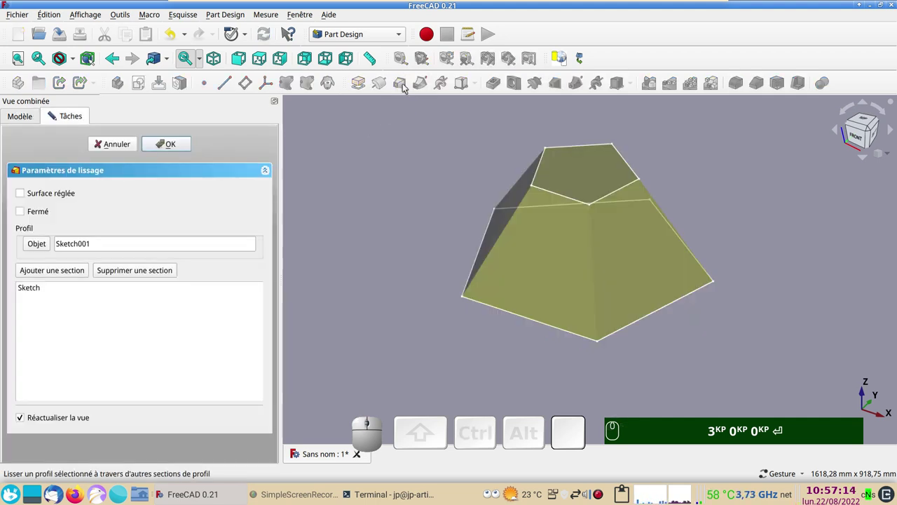
left_click(156, 145)
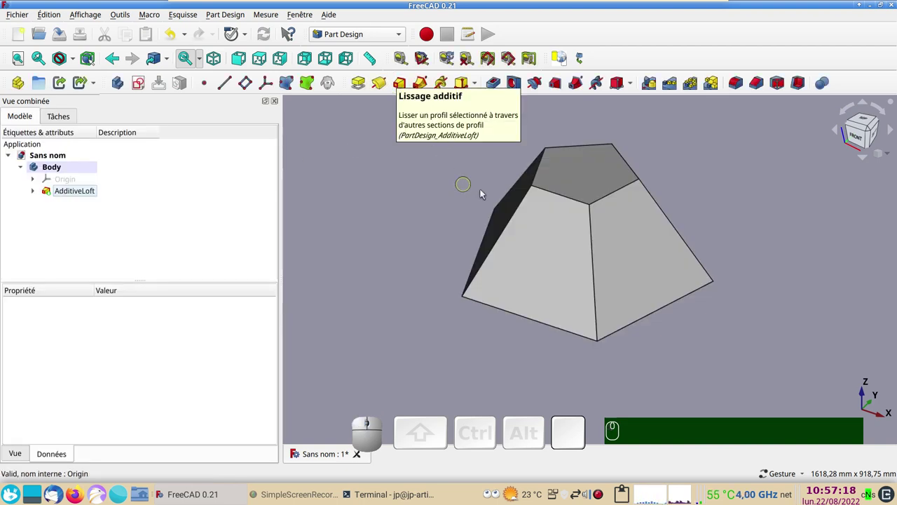
left_click_drag(773, 322, 685, 296)
left_click(626, 282)
left_click_drag(825, 200, 792, 125)
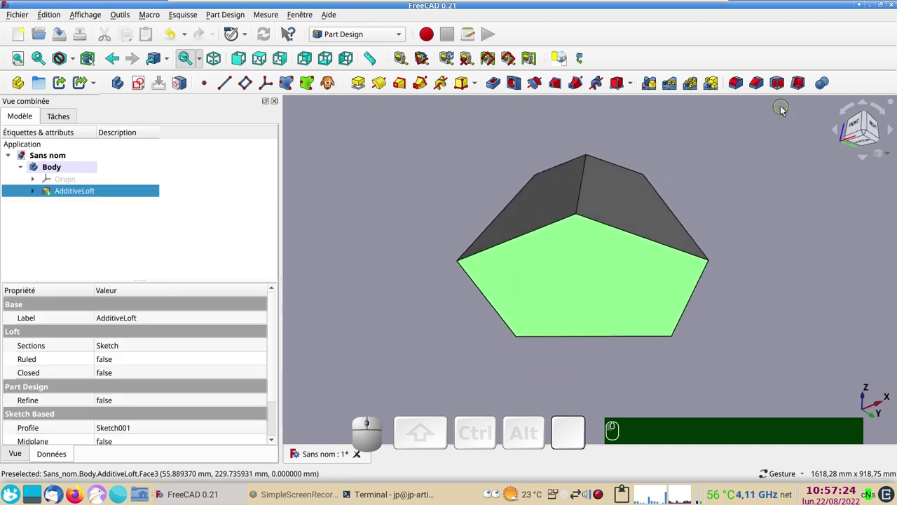
- Hollow the frustum with an 18 mm inward Thickness feature and view its open underside
left_click(799, 91)
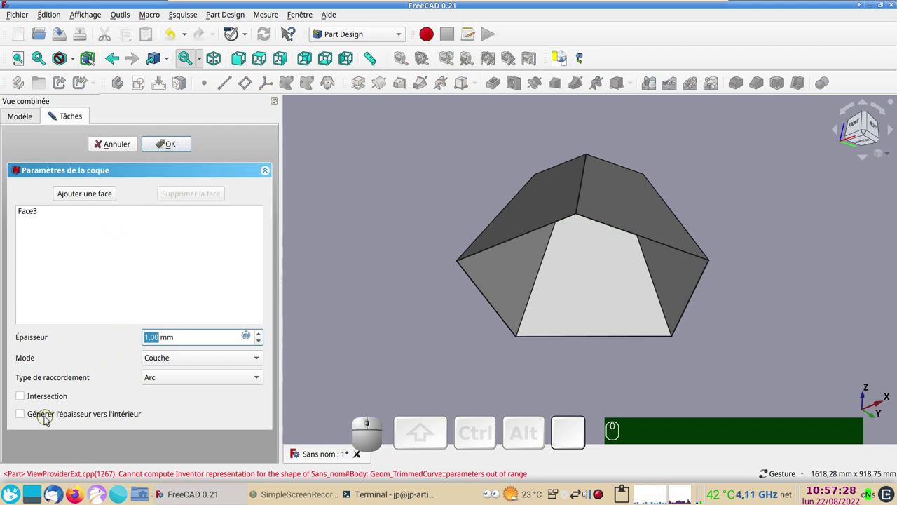
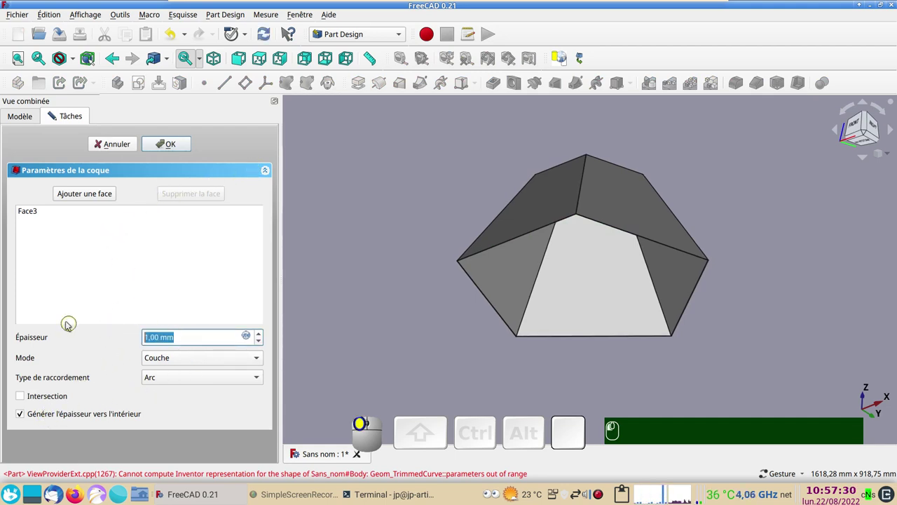
key("KP_1")
key("KP_8")
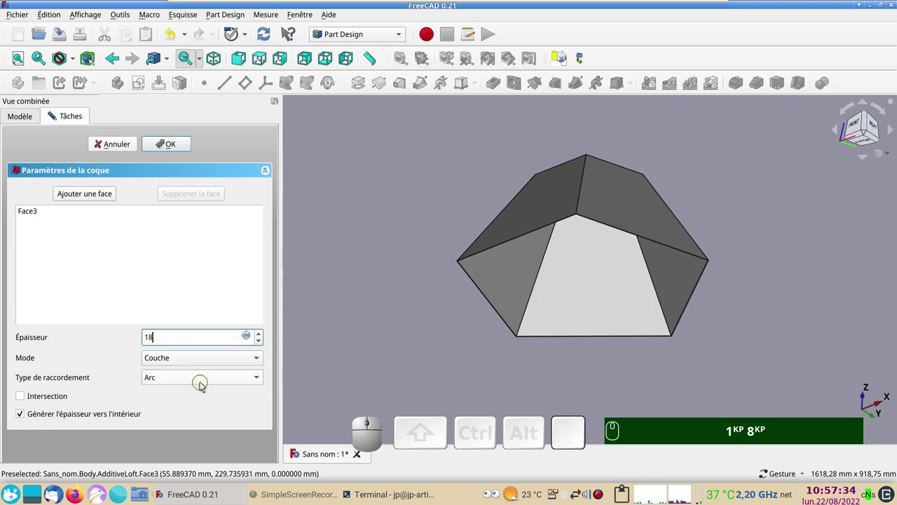
key("KP_Enter")
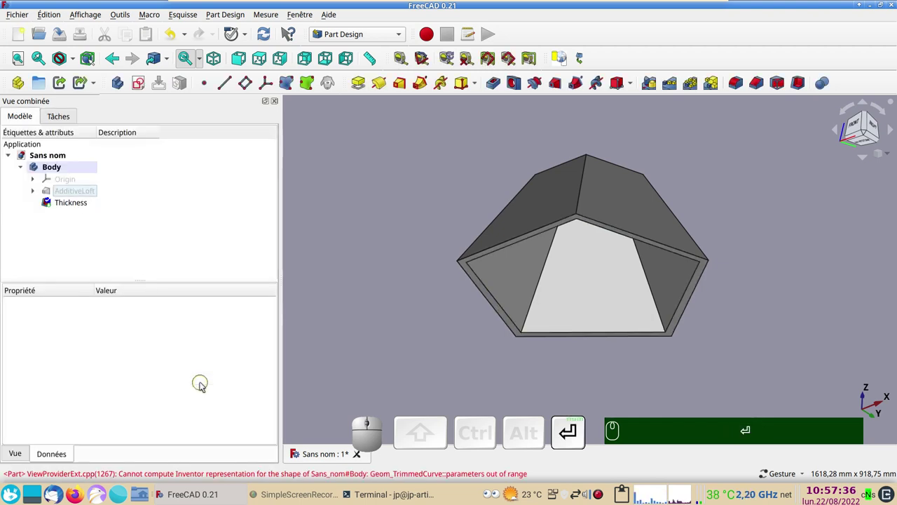
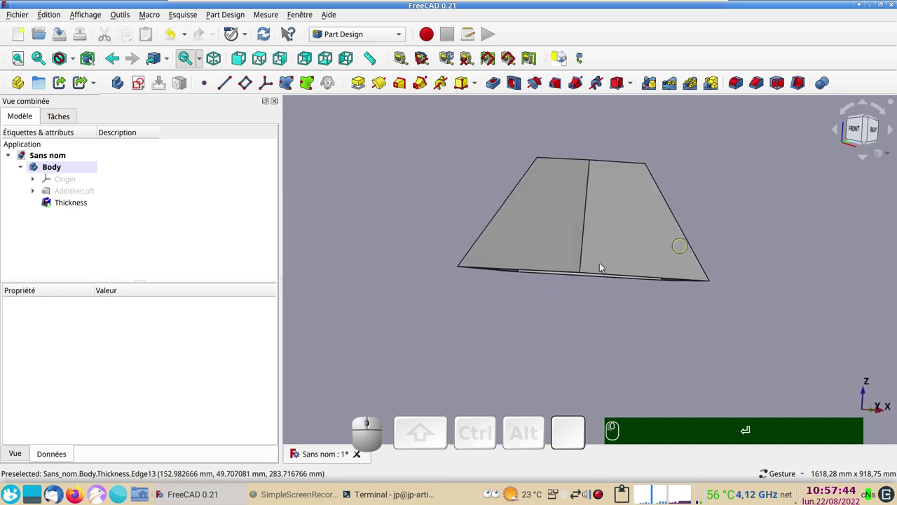
left_click(426, 308)
left_click_drag(596, 363, 590, 254)
- Add a datum plane to the body crossing the shell and view it edge-on
left_click(588, 246)
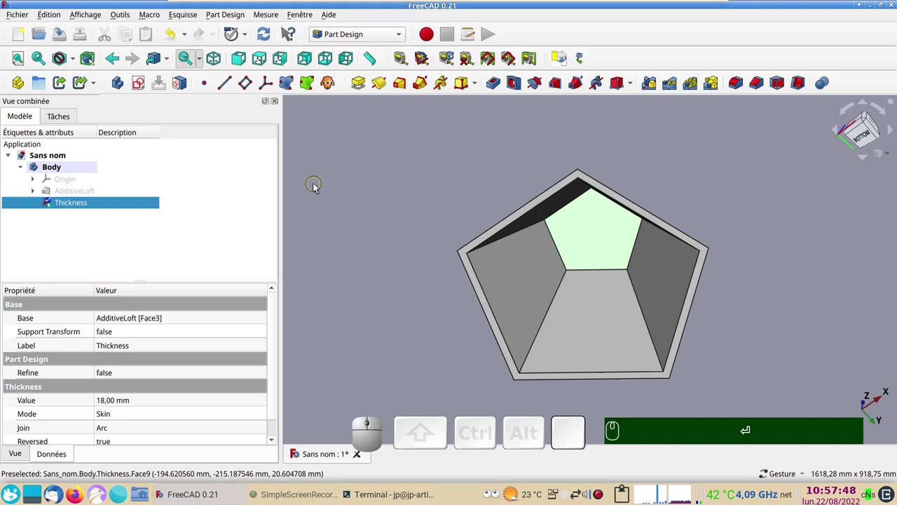
left_click(250, 84)
left_click(169, 148)
left_click_drag(501, 158, 482, 253)
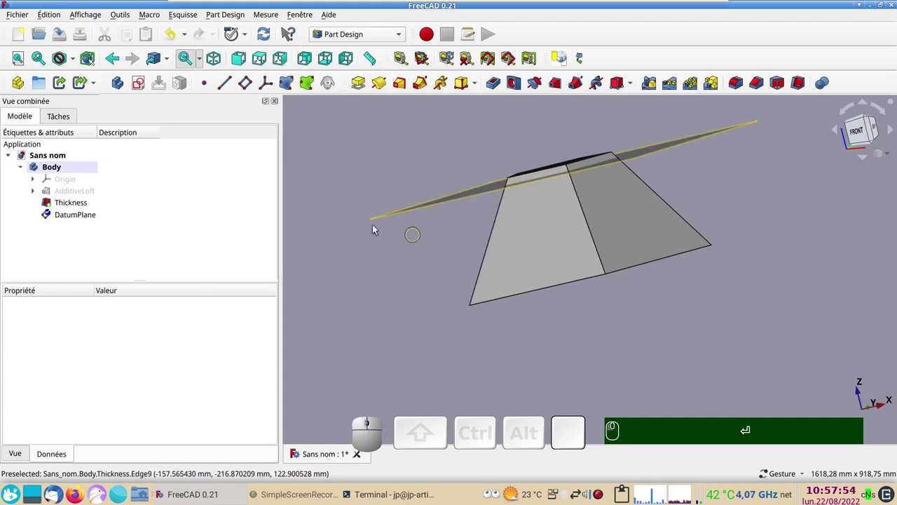
- In the Part workbench, select the Thickness shell together with the DatumPlane
left_click(368, 37)
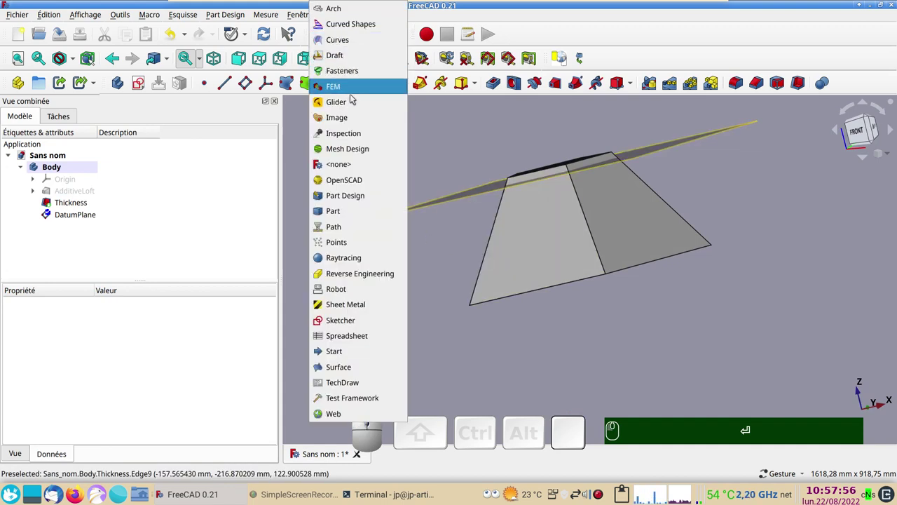
left_click(354, 208)
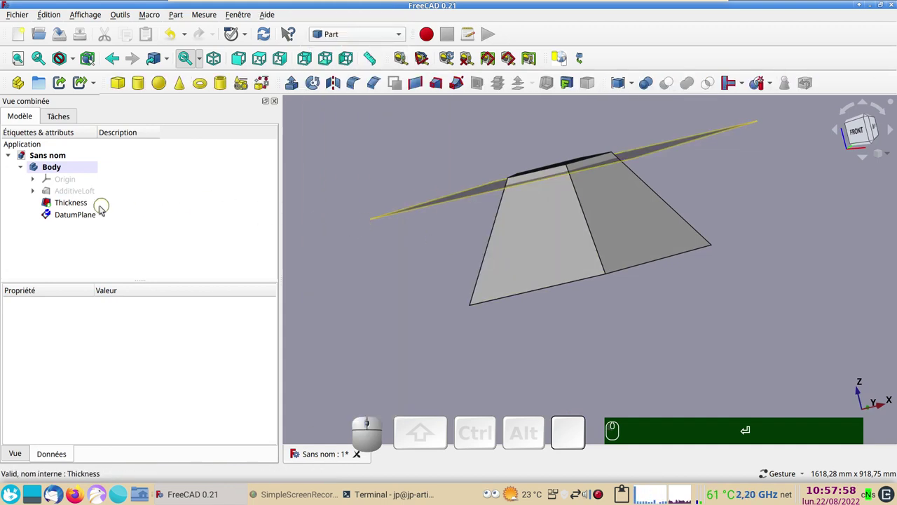
left_click(93, 205)
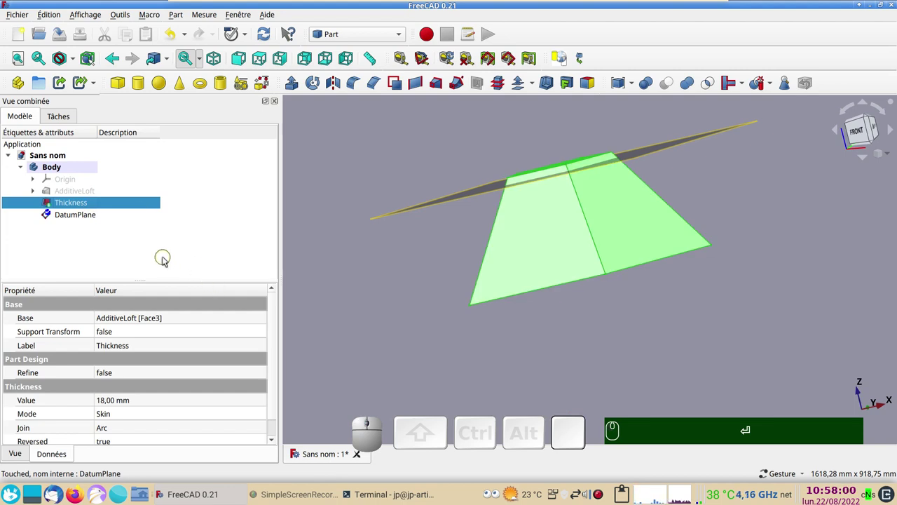
left_click_drag(424, 260, 149, 227)
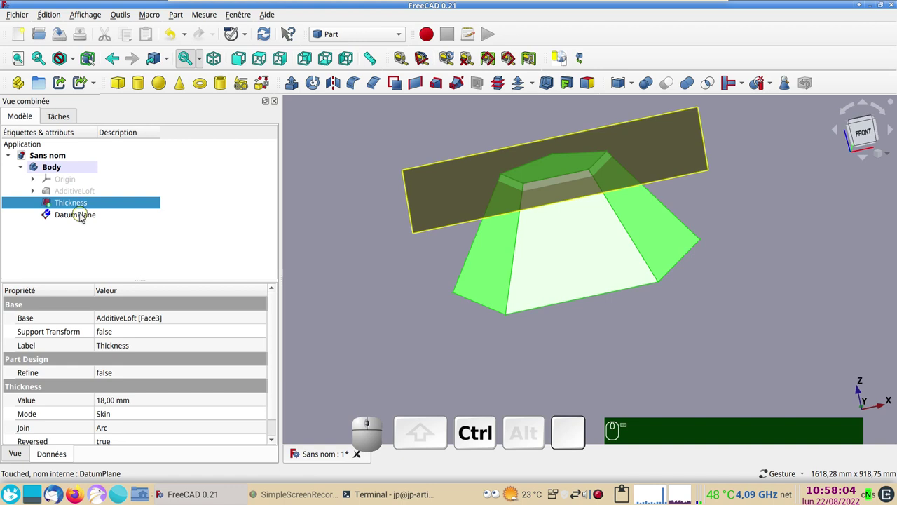
left_click(84, 215)
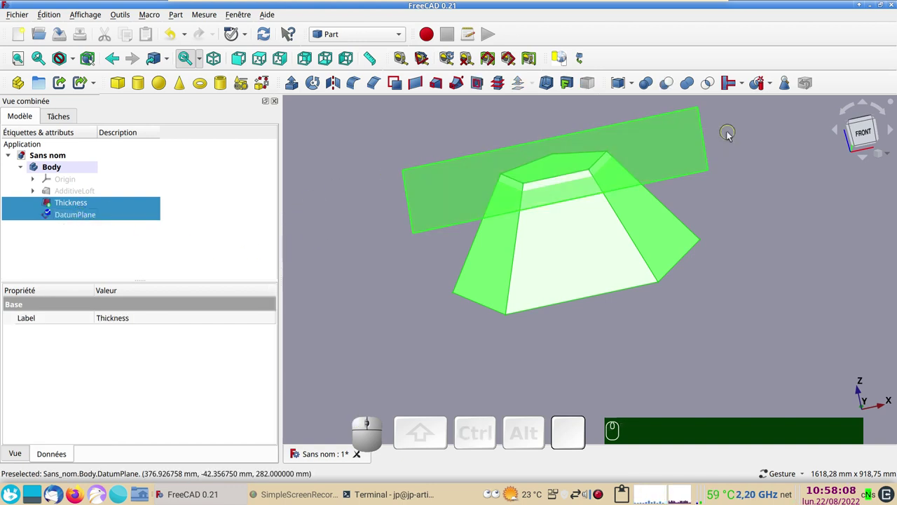
- Slice the shell apart along the plane with Part > Scinder > Découper en morceaux
left_click(775, 87)
left_click(856, 244)
left_click(181, 17)
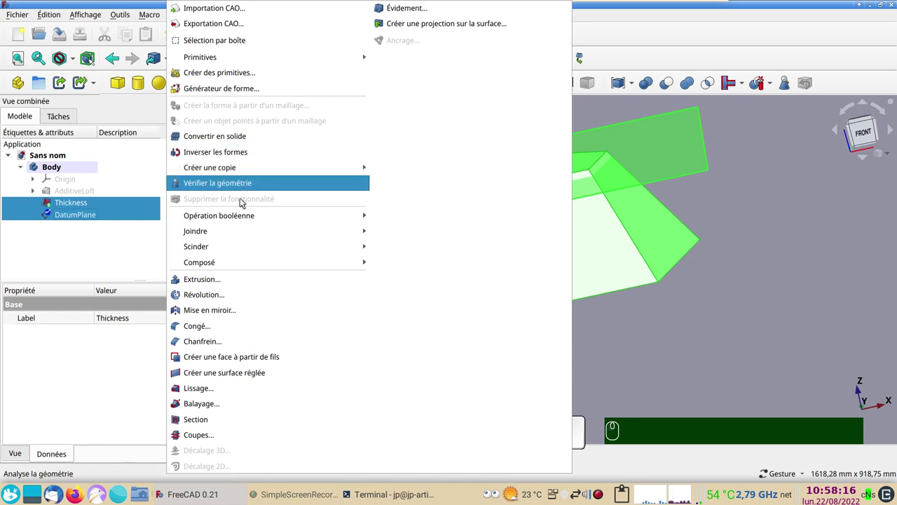
left_click(423, 267)
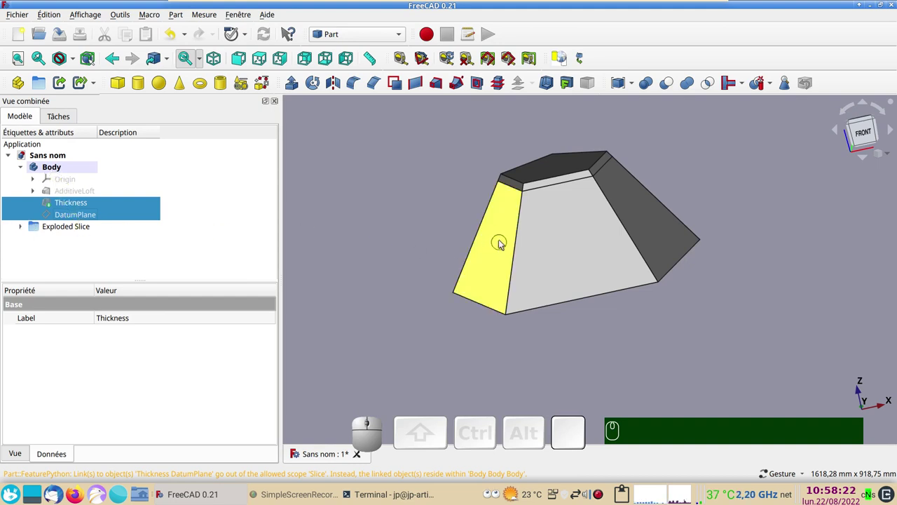
- Expand the Exploded Slice result, select Slice.1 and inspect the pieces from the top
left_click(21, 227)
left_click(56, 248)
left_click_drag(509, 346, 455, 328)
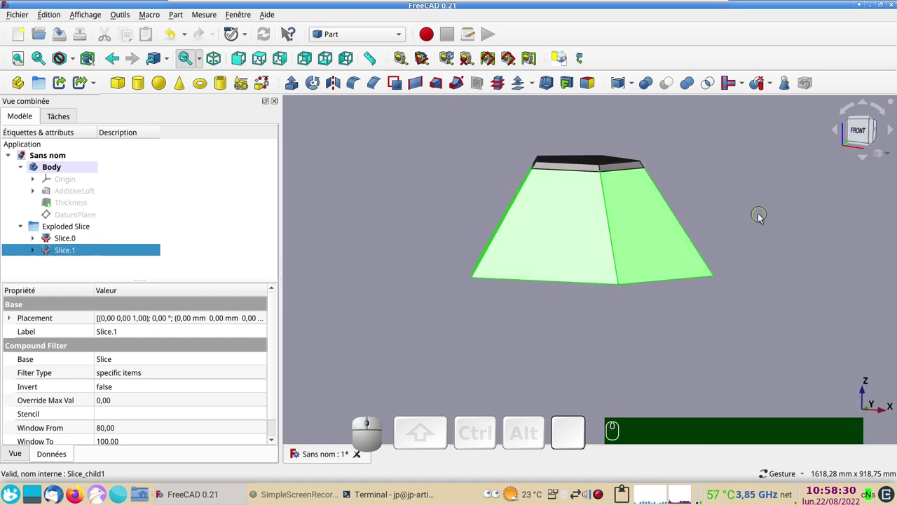
key("KP_2")
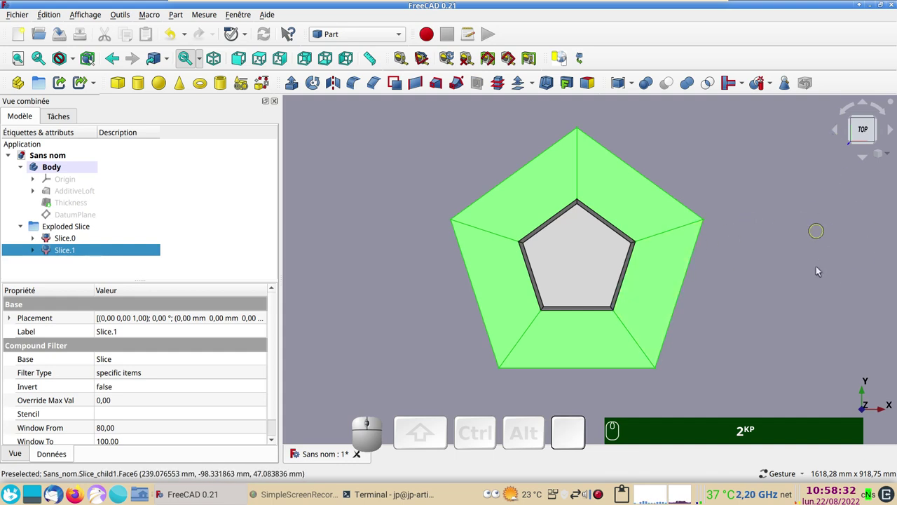
key("KP_1")
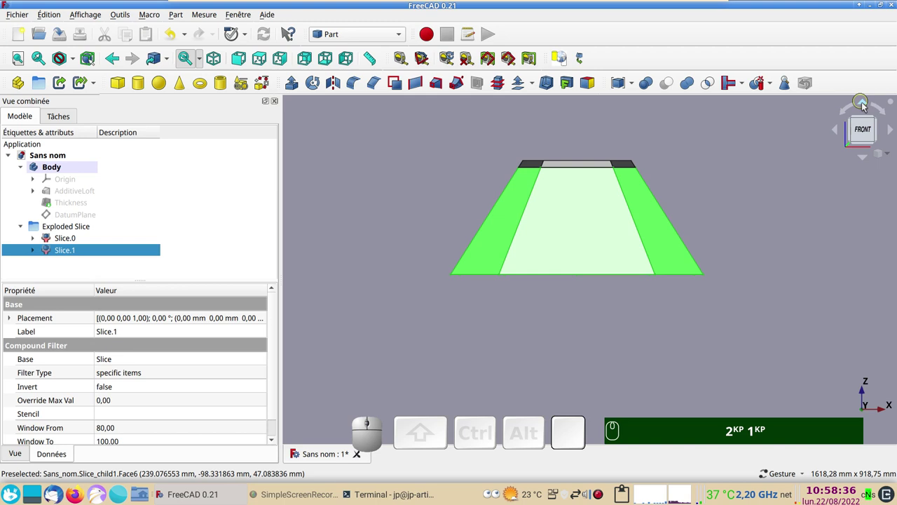
left_click(868, 104)
left_click(868, 103)
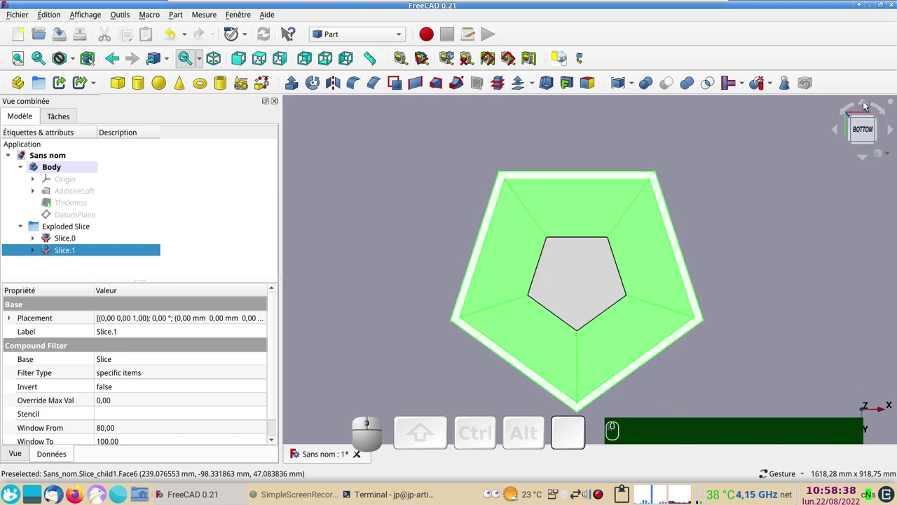
left_click(868, 162)
left_click(866, 161)
left_click(867, 132)
key("KP_1")
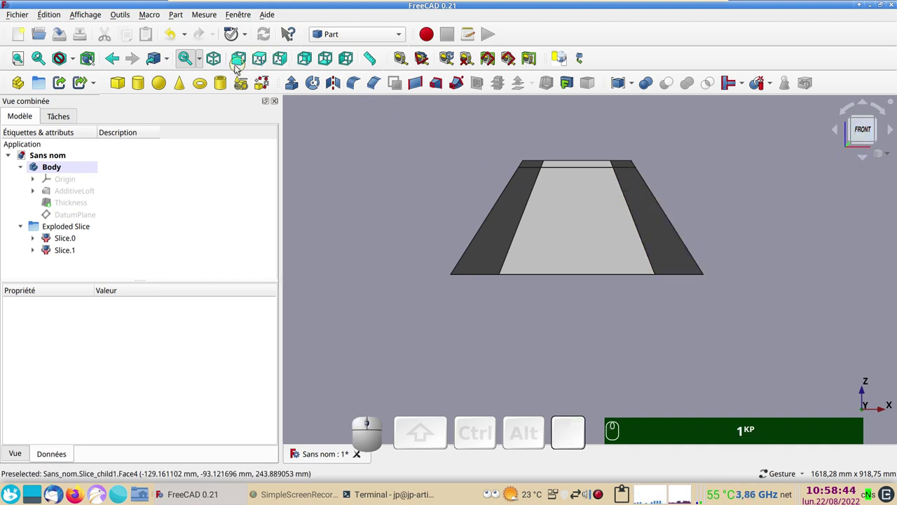
left_click(239, 63)
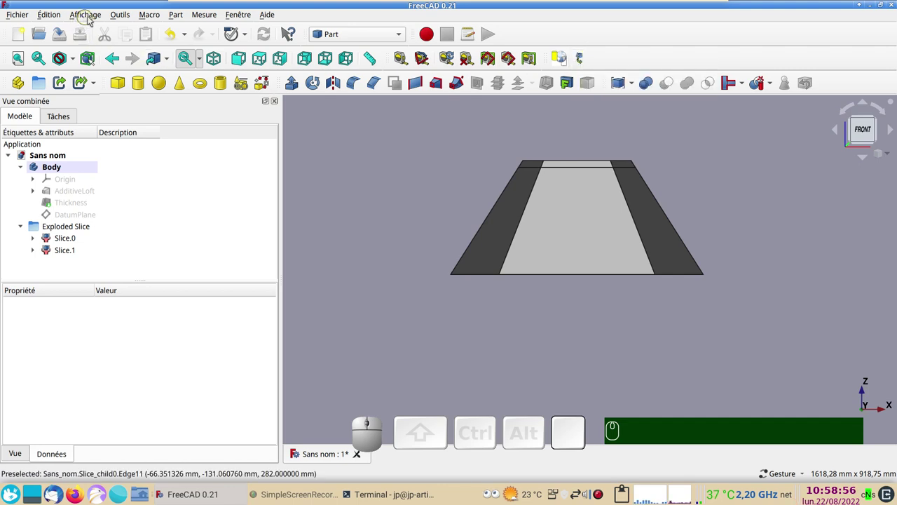
- In the Gestionnaire d'extensions, filter to Macros matching 'align' to find Align View to Face
left_click(124, 13)
left_click(176, 195)
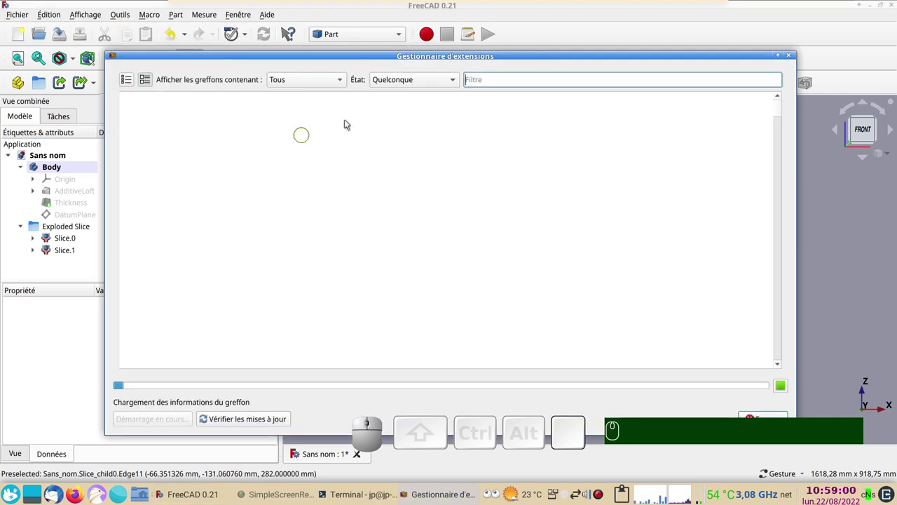
left_click(347, 78)
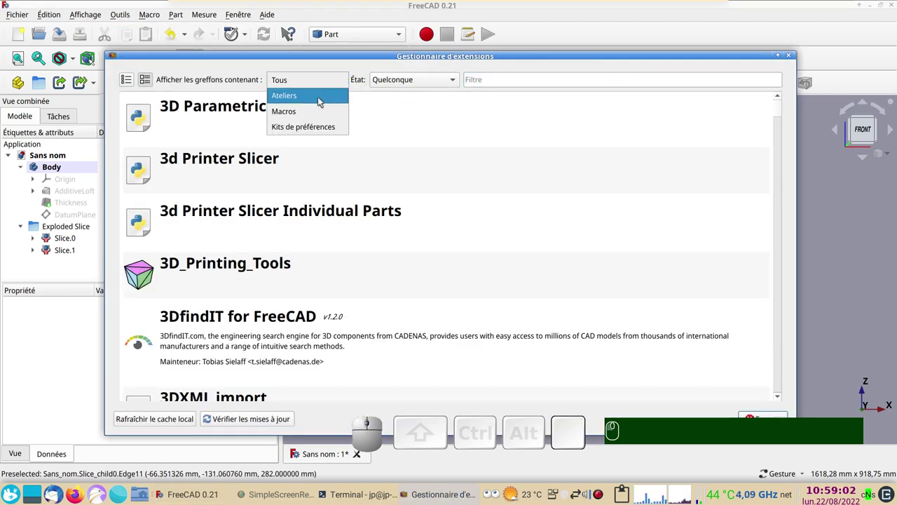
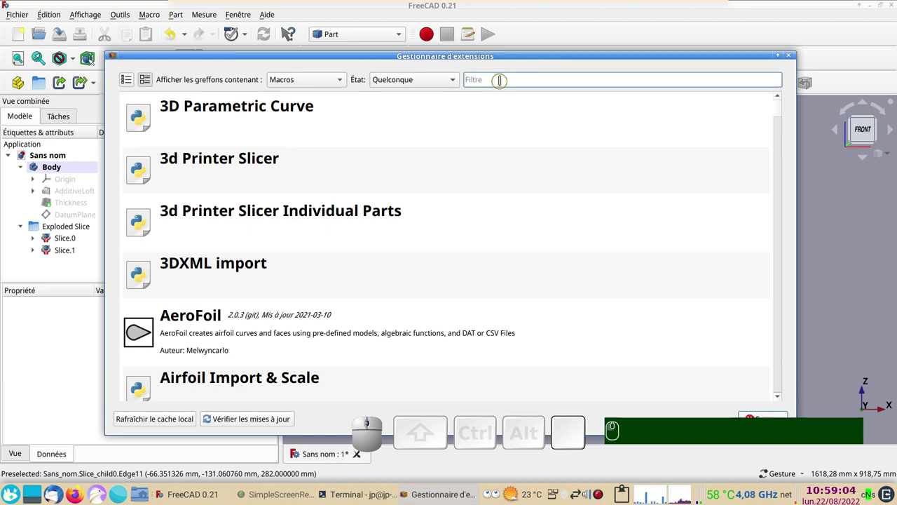
type("align")
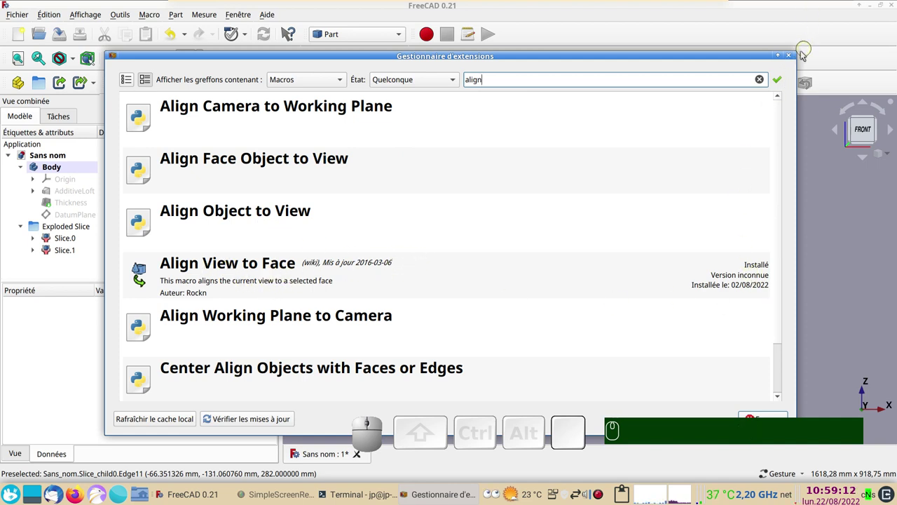
- Close the add-on manager and switch to the TechDraw workbench
left_click(794, 57)
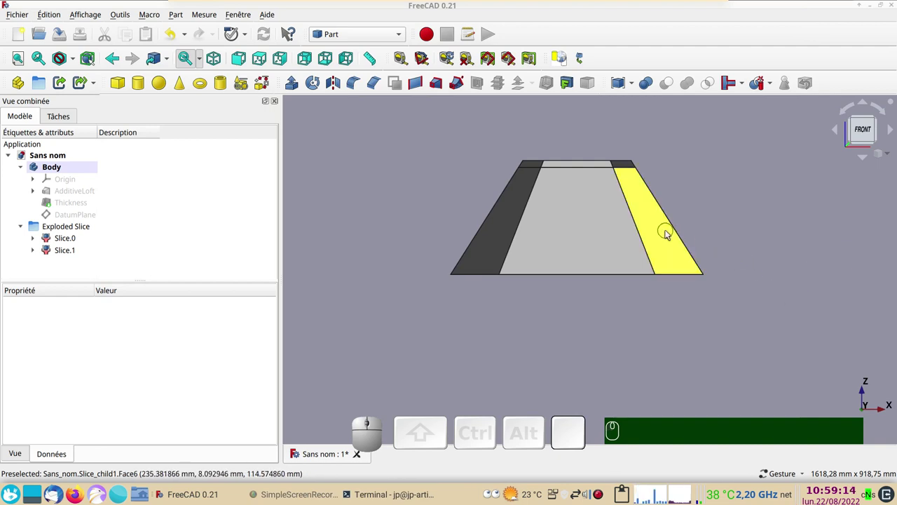
left_click(402, 36)
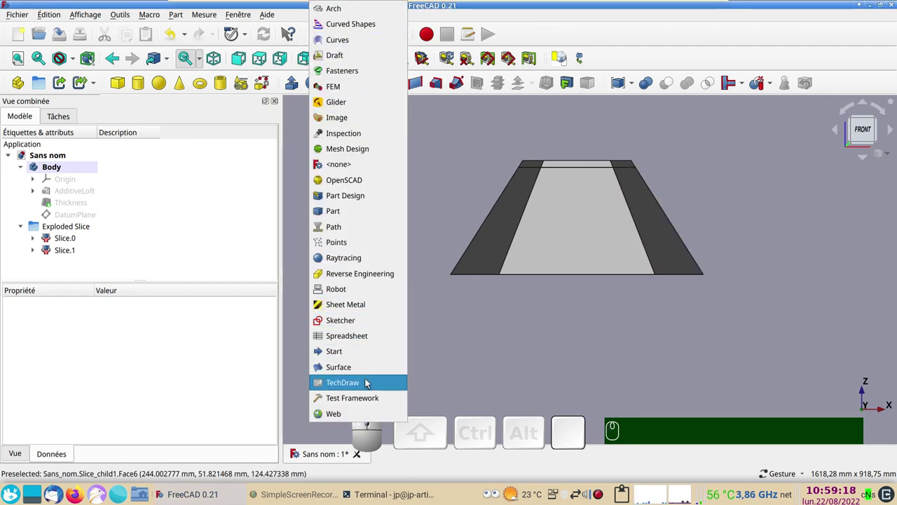
left_click(369, 381)
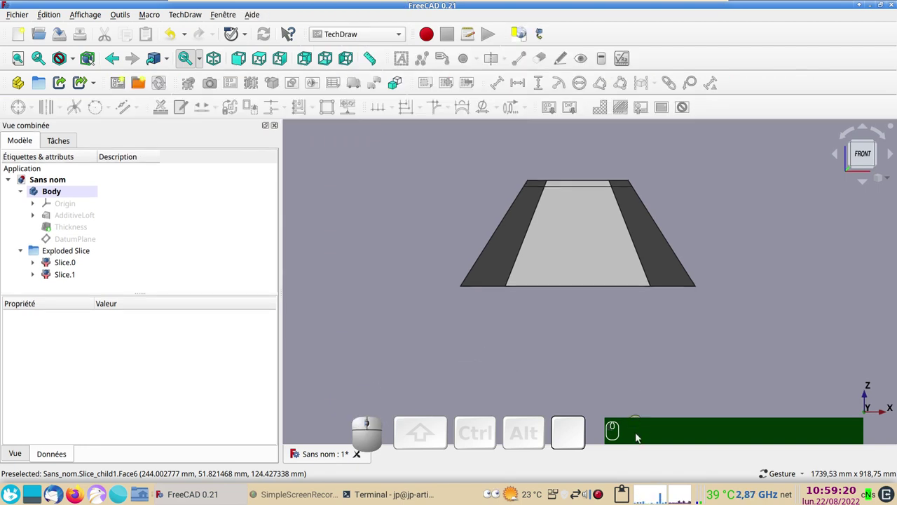
left_click(244, 190)
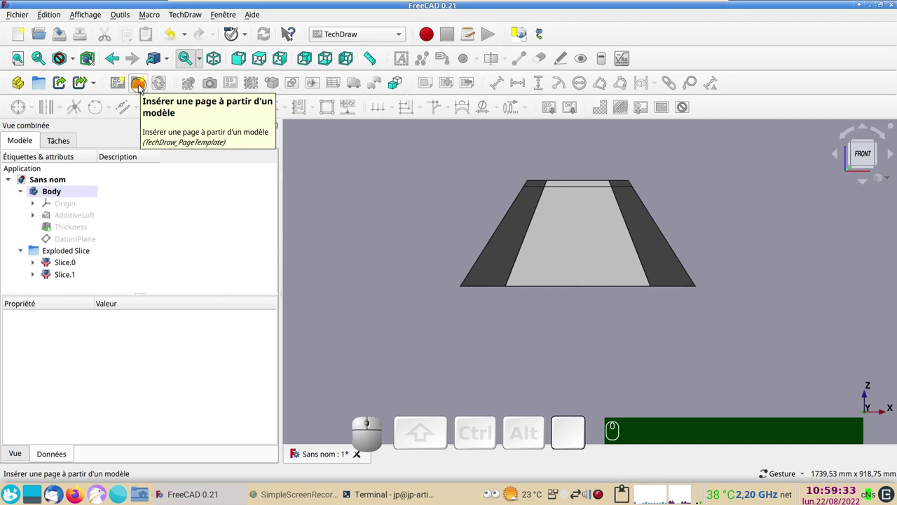
- Insert a new drawing page from the A4_Landscape_blank.svg template
left_click(143, 87)
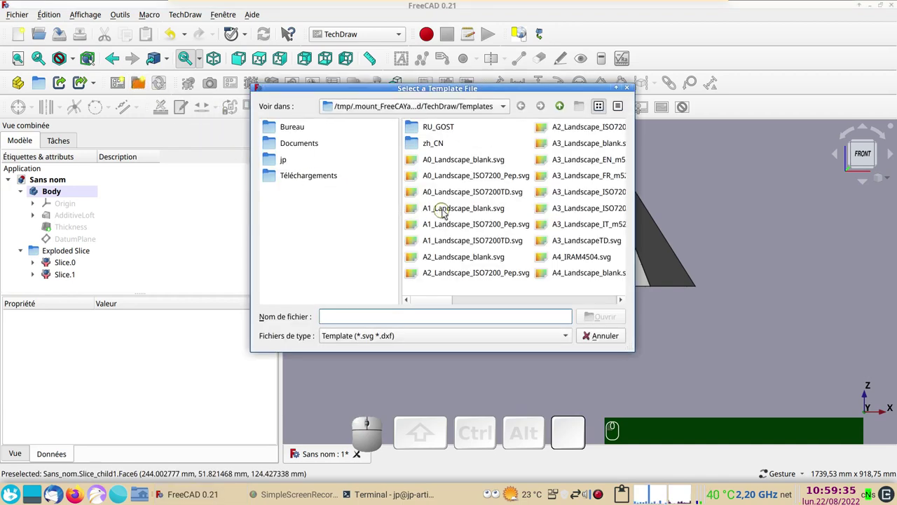
scroll("down", 3)
scroll("up", 3)
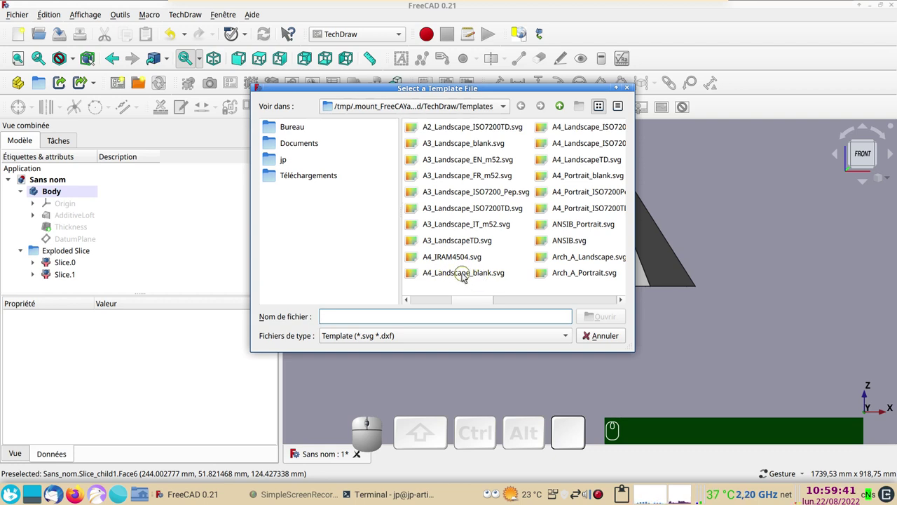
left_click(452, 275)
left_click(602, 321)
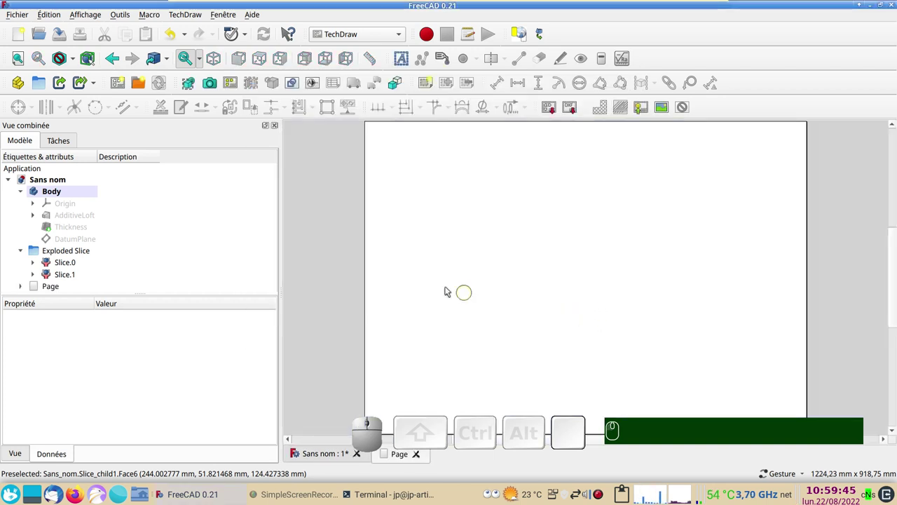
- Return to the 3D model and select Slice.1 facing the viewer for projection
left_click(330, 451)
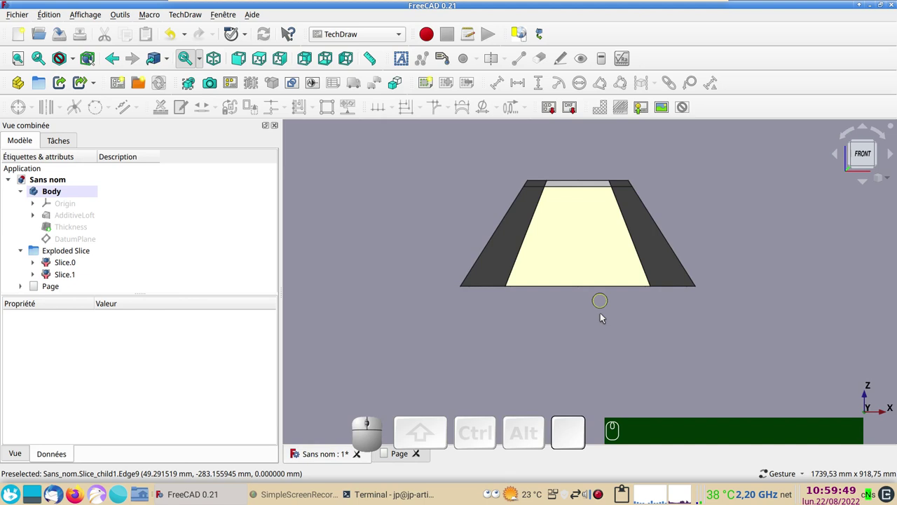
left_click(588, 242)
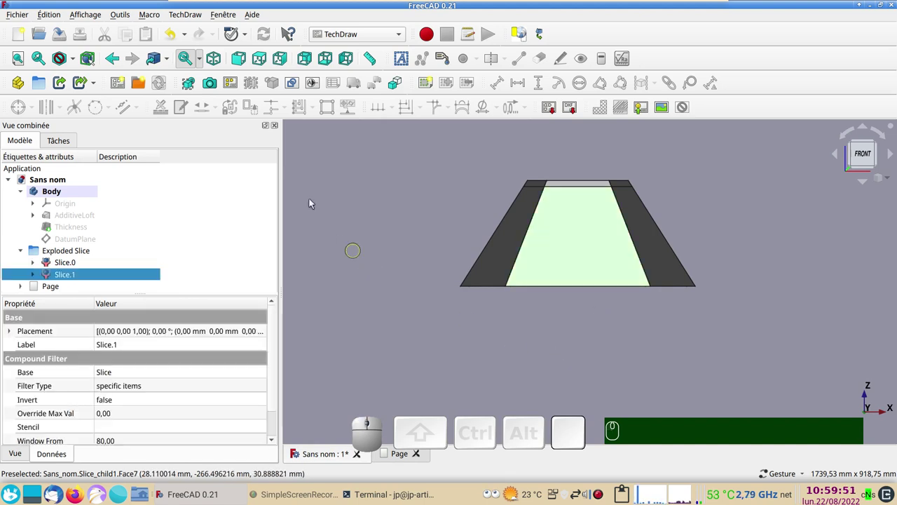
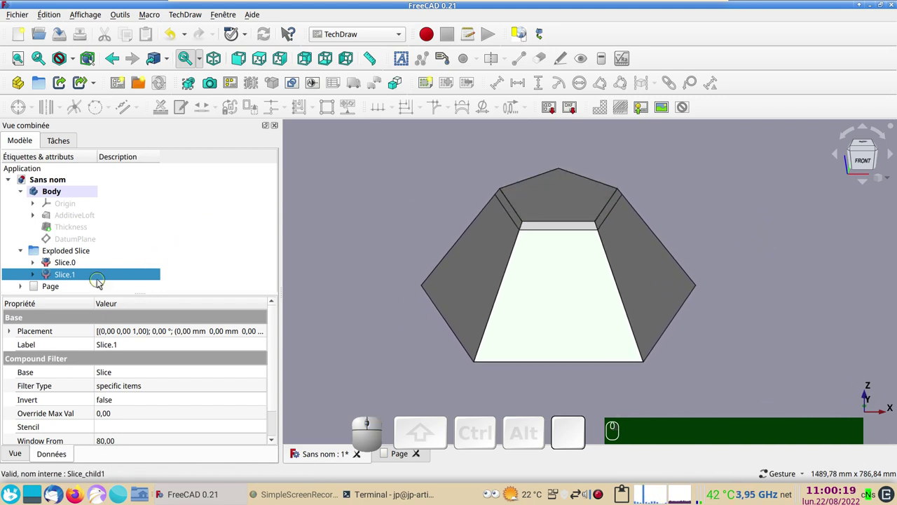
left_click(97, 277)
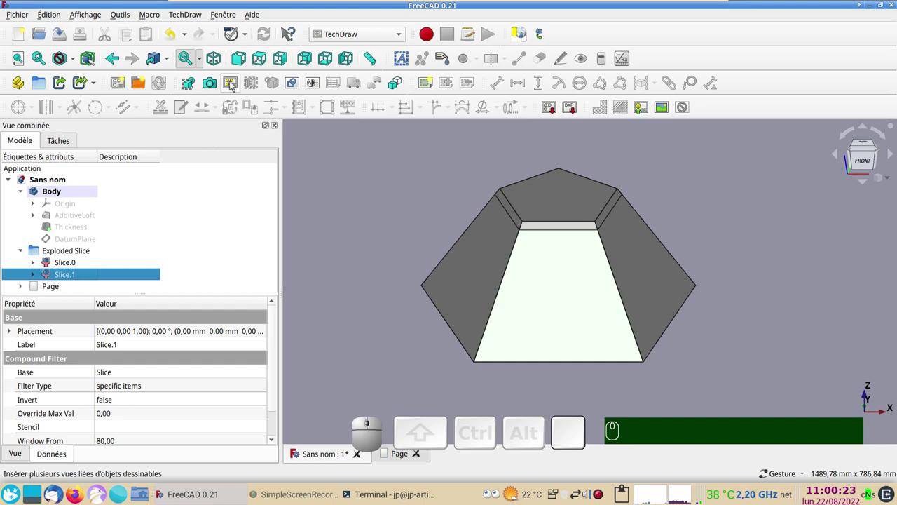
- Start a projection group of Slice.1 and add the projection below the front view
left_click(234, 84)
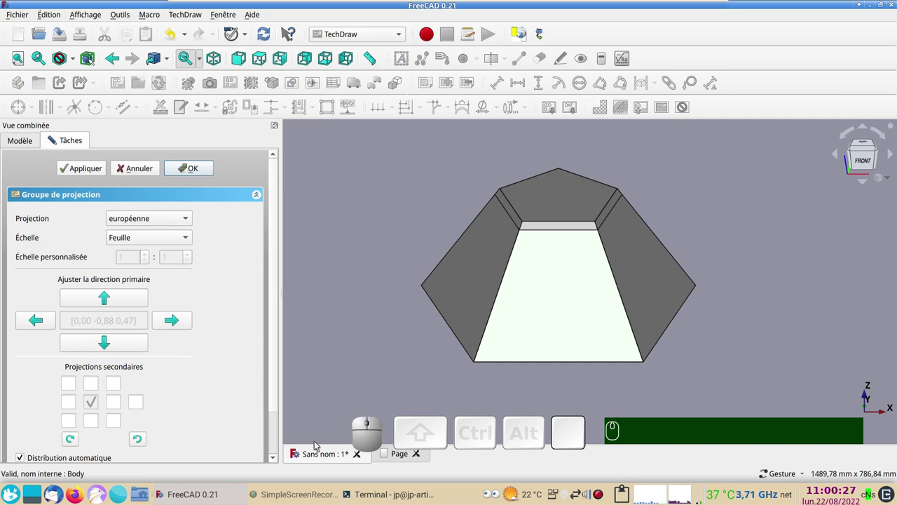
left_click(397, 459)
scroll("down", 3)
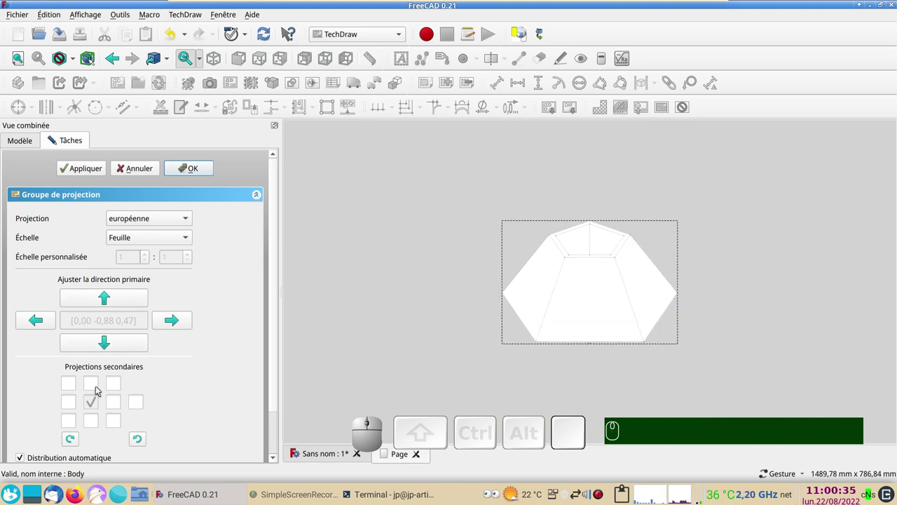
scroll("down", 3)
right_click(395, 322)
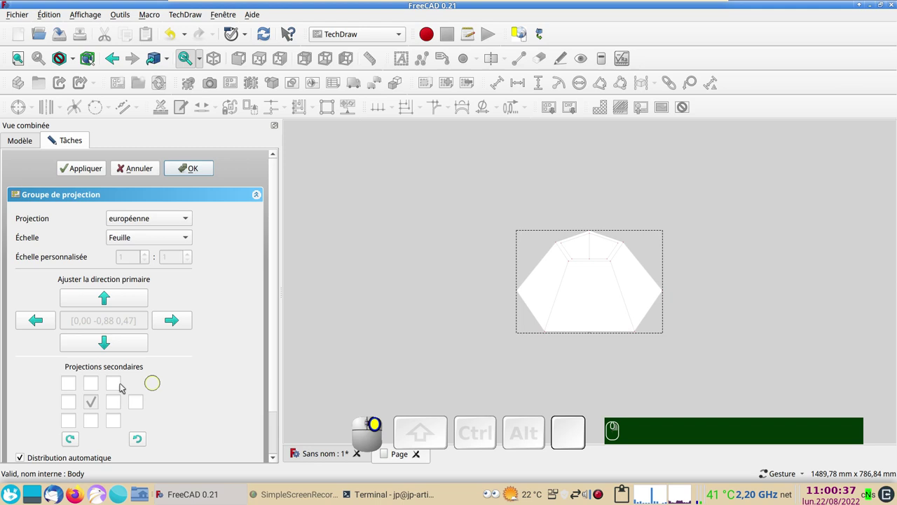
left_click(98, 387)
left_click(98, 387)
left_click(97, 387)
left_click_drag(318, 339, 379, 281)
right_click(380, 282)
left_click(381, 282)
left_click(100, 384)
left_click(94, 426)
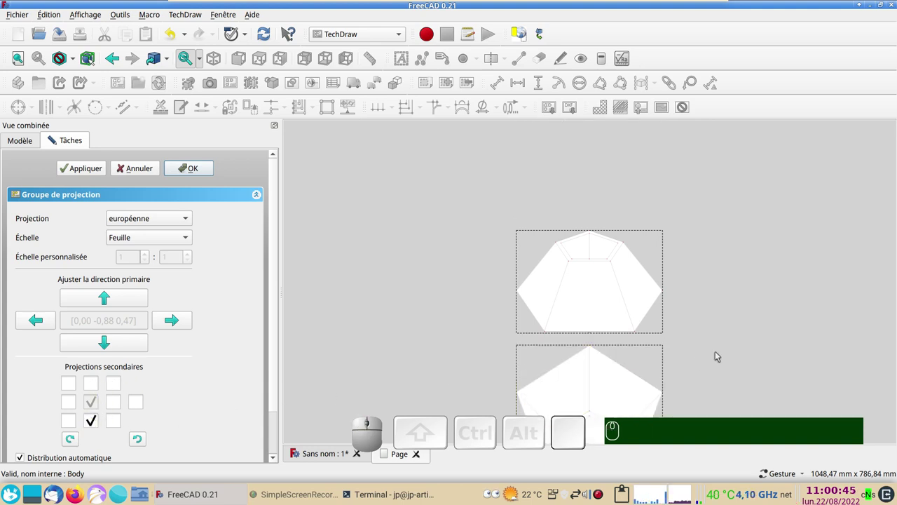
- Add the side projection, set scale to Automatique and create the projection group
scroll("down", 3)
left_click_drag(711, 351, 718, 343)
scroll("down", 3)
scroll("up", 3)
middle_click(770, 307)
scroll("down", 3)
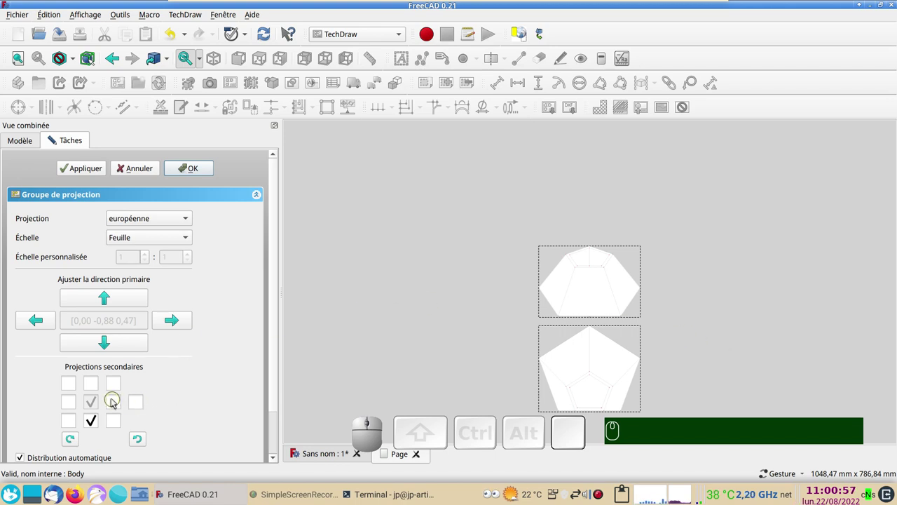
left_click(118, 405)
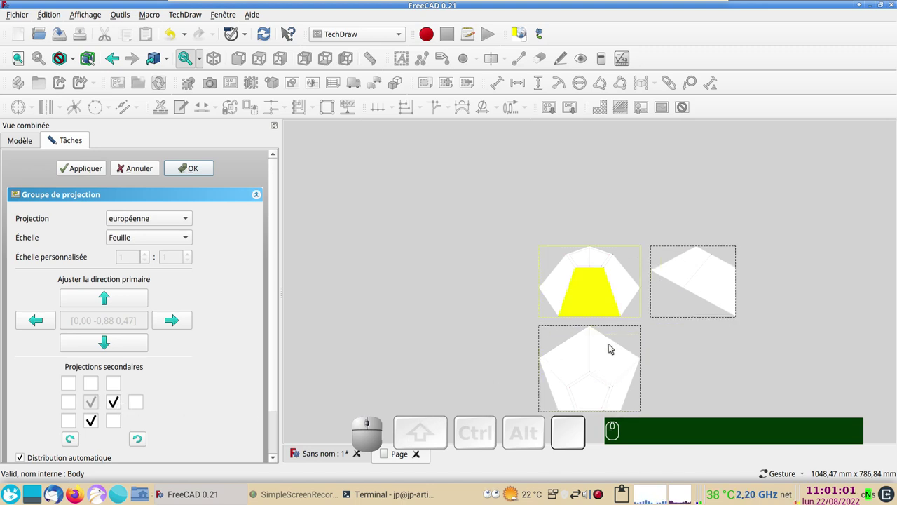
left_click(162, 237)
left_click(152, 256)
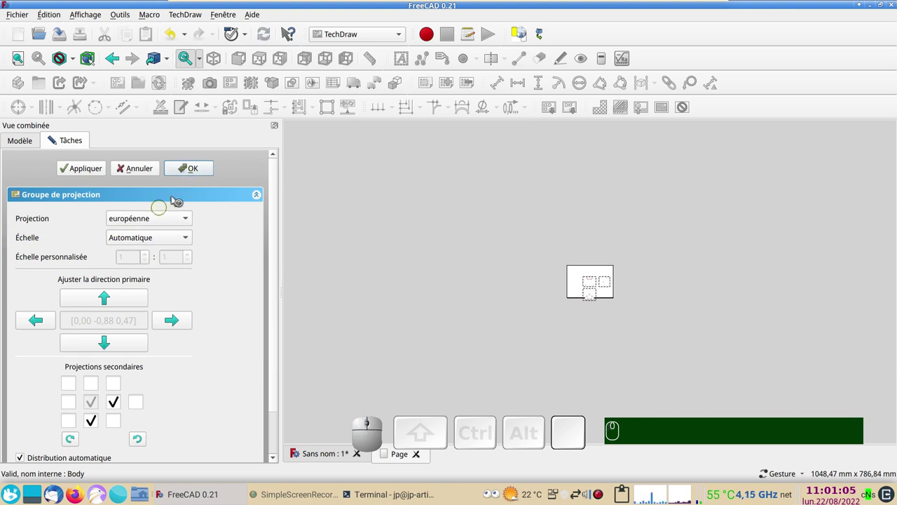
left_click(190, 166)
scroll("up", 3)
left_click_drag(385, 302, 422, 244)
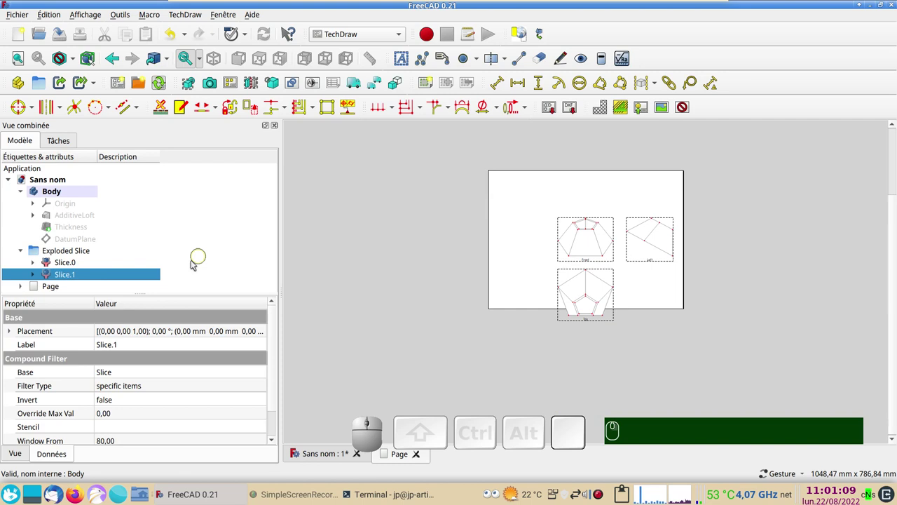
- Expand Page > ProjGroup in the tree and select the Front, Top and Left views
scroll("down", 3)
left_click(23, 287)
scroll("down", 3)
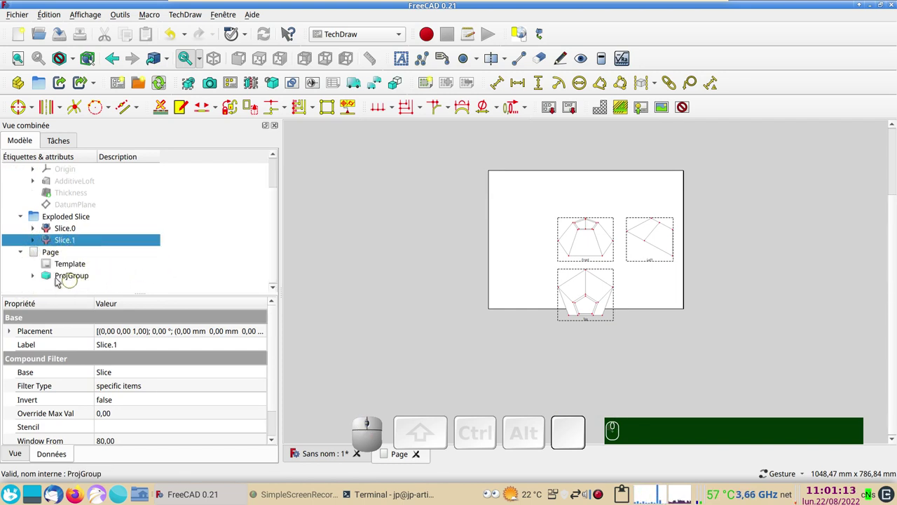
left_click(38, 278)
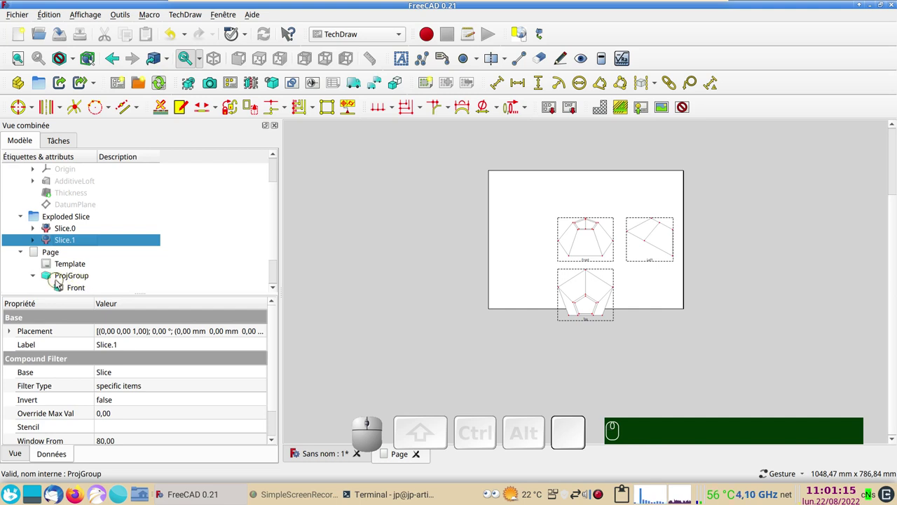
scroll("down", 3)
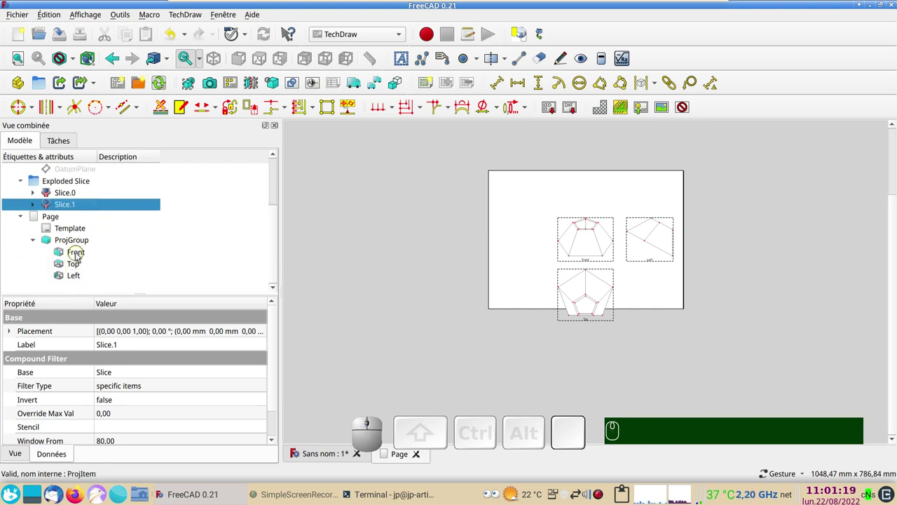
left_click(79, 255)
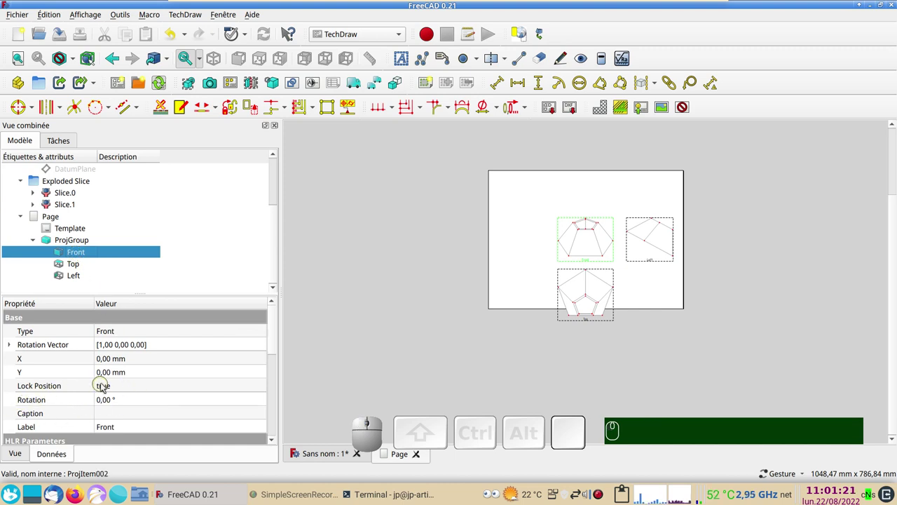
left_click(69, 261)
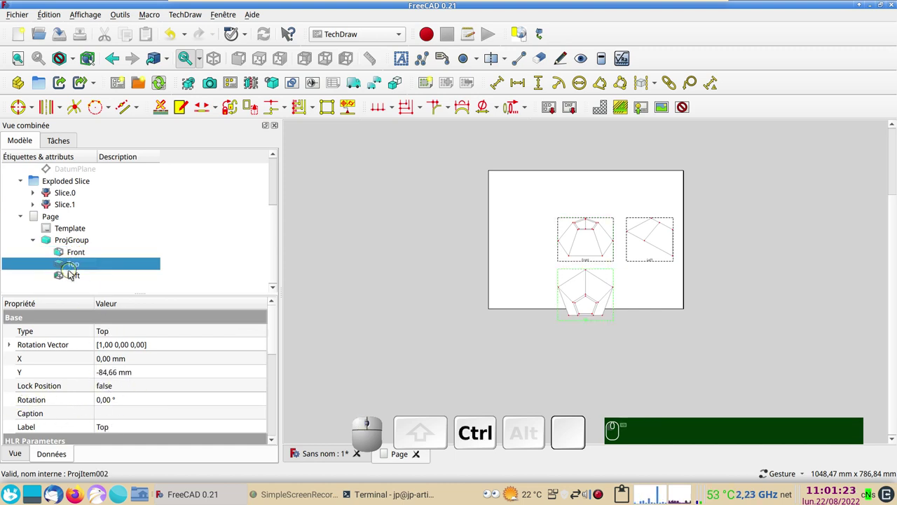
left_click(73, 274)
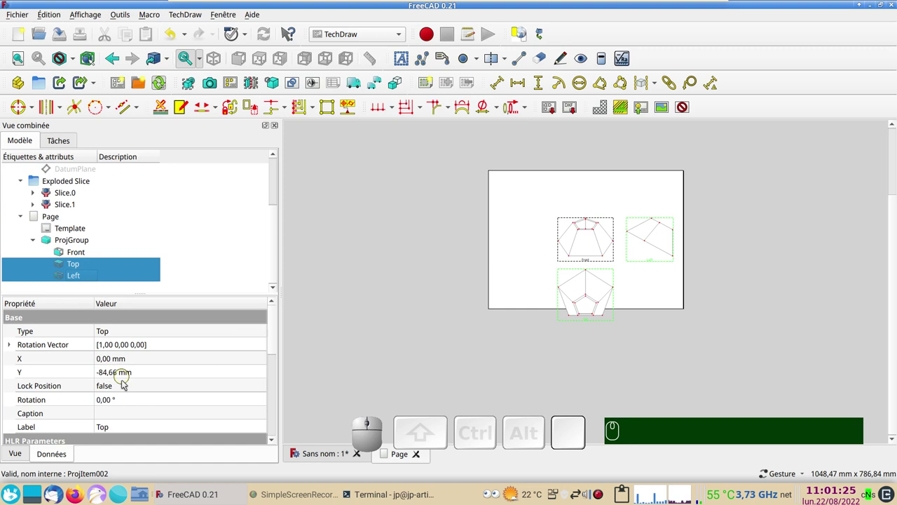
- Set Lock Position to true for the views and frame all three on the page
left_click(125, 382)
left_click(125, 383)
left_click(129, 401)
left_click(416, 348)
left_click_drag(591, 261, 698, 306)
scroll("up", 3)
left_click_drag(569, 249, 645, 328)
scroll("up", 3)
left_click_drag(664, 359, 631, 339)
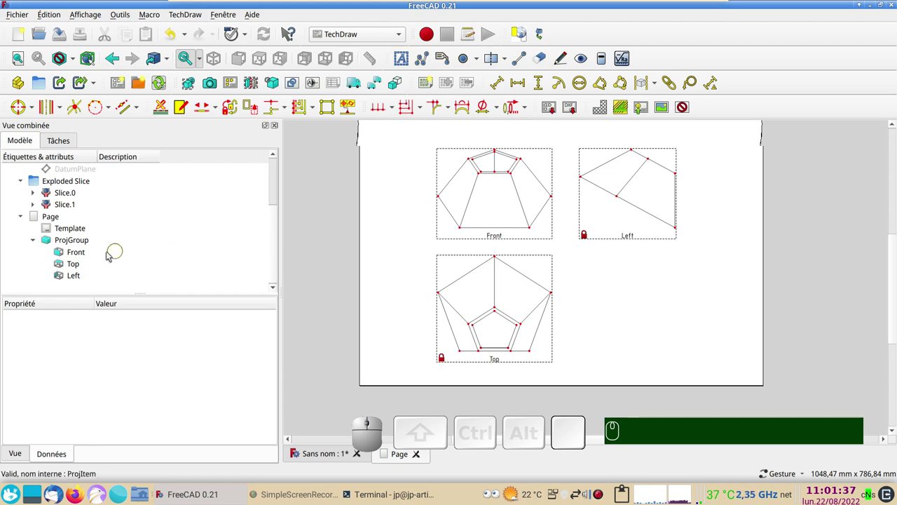
left_click(90, 253)
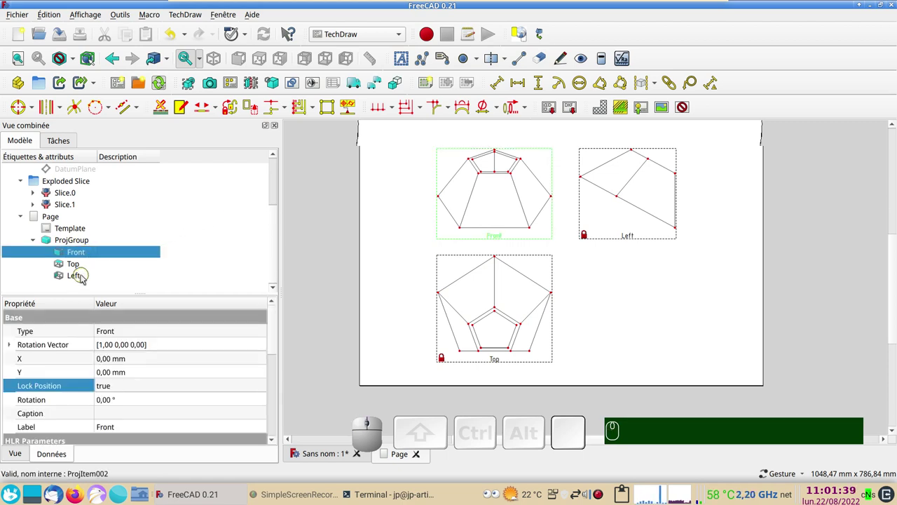
left_click(85, 276)
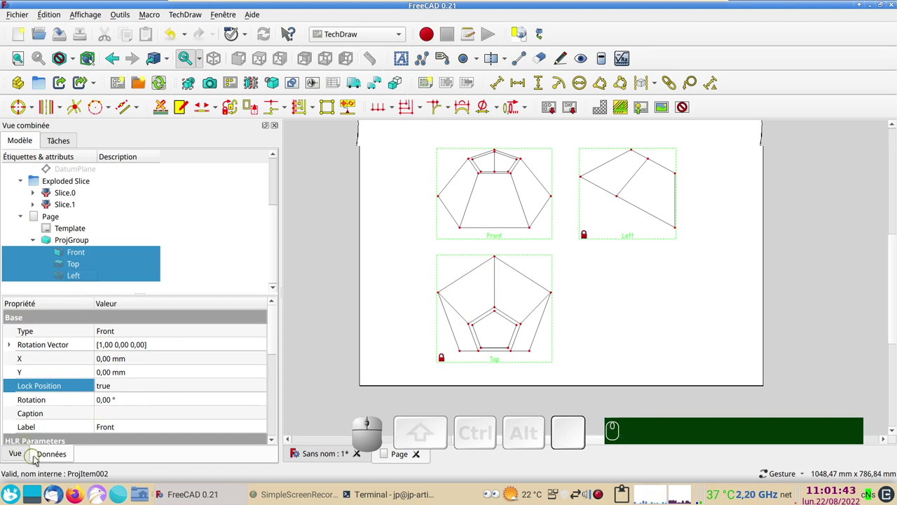
- Set Hard Hidden to true for the three views and redraw the page to show hidden edges
left_click(51, 457)
scroll("down", 3)
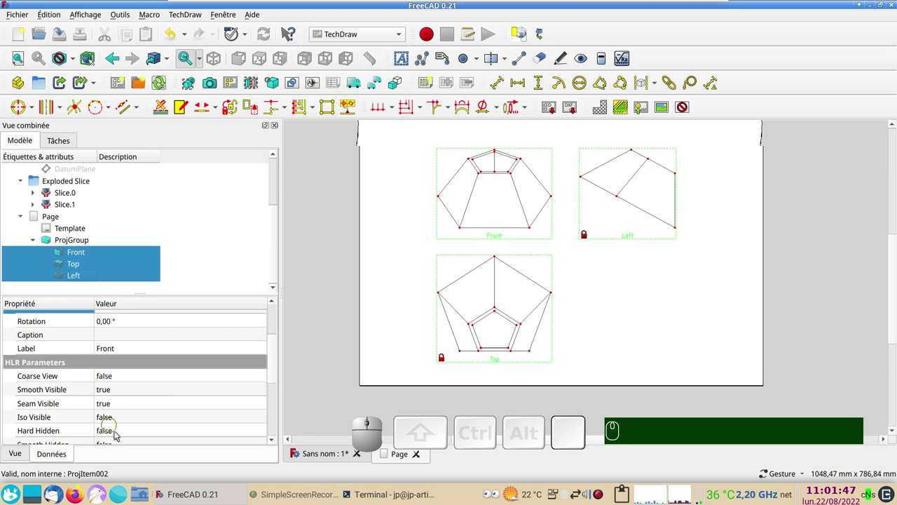
left_click(111, 434)
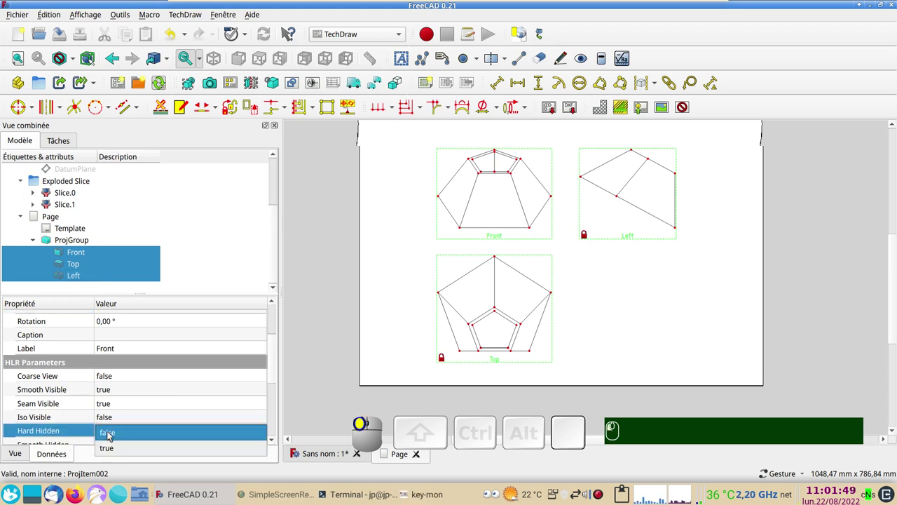
left_click(122, 447)
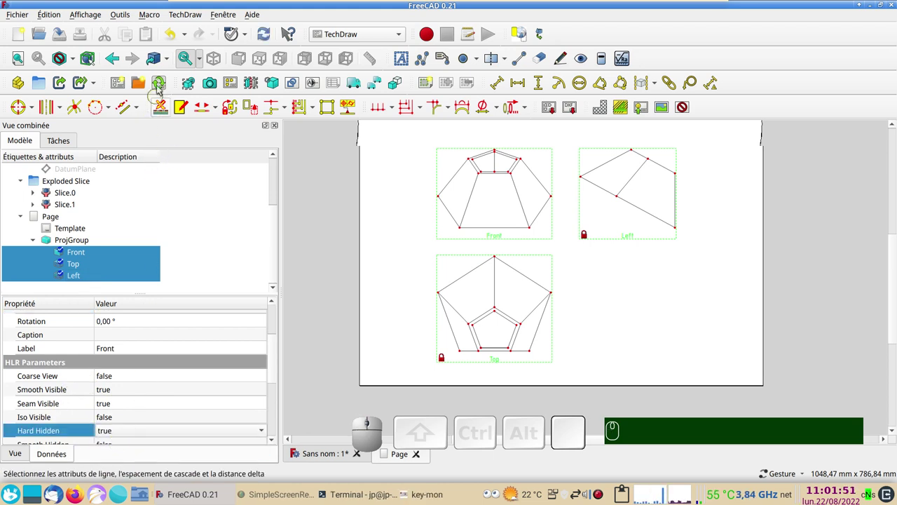
left_click(164, 81)
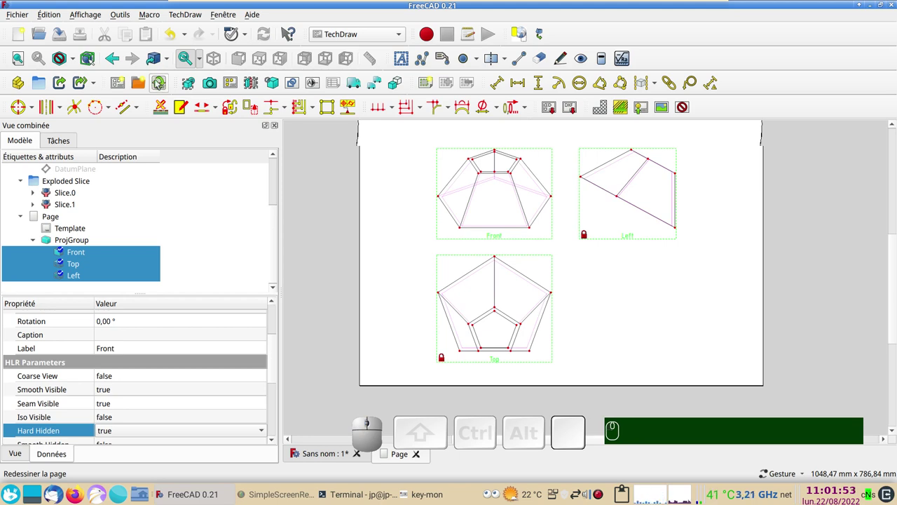
scroll("up", 3)
left_click_drag(634, 271, 647, 270)
scroll("up", 3)
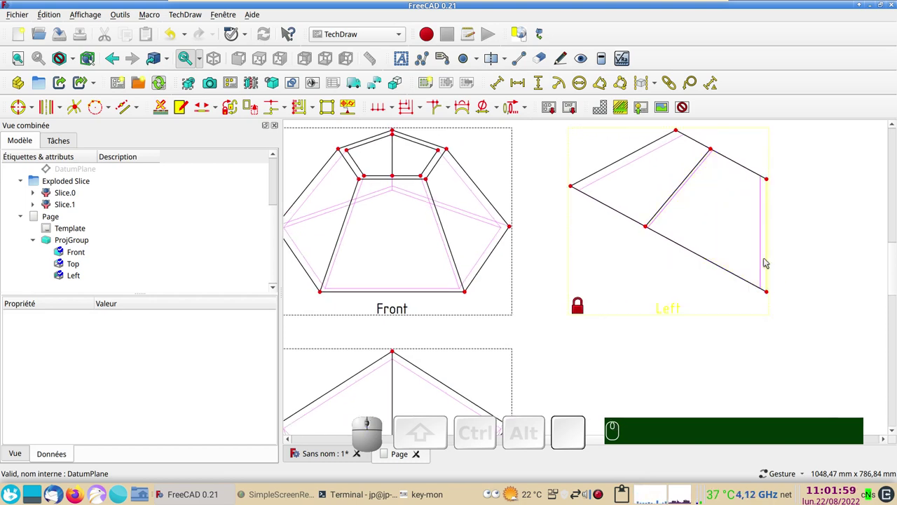
left_click_drag(677, 316, 739, 316)
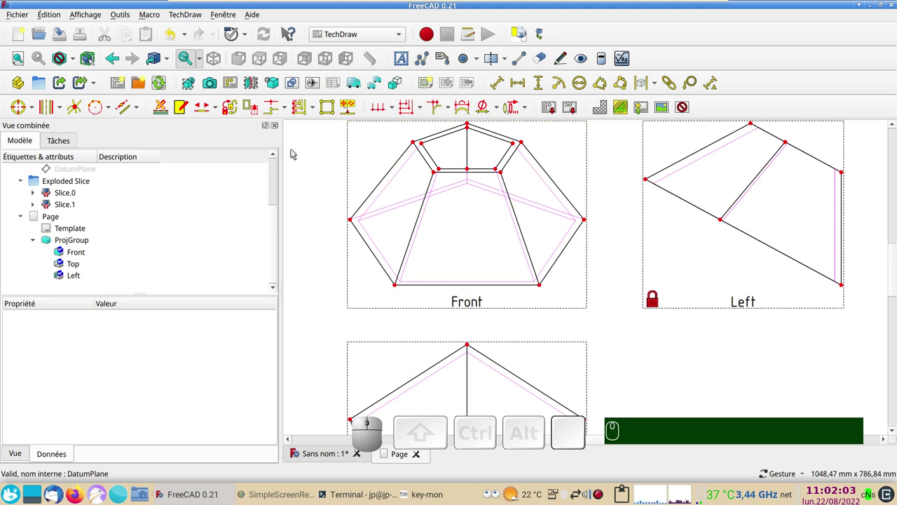
- Dimension the Front view's bottom length 411,45 and its short top edge horizontally
left_click(453, 287)
left_click(521, 86)
left_click_drag(472, 287, 477, 187)
left_click(478, 175)
left_click_drag(576, 188, 542, 227)
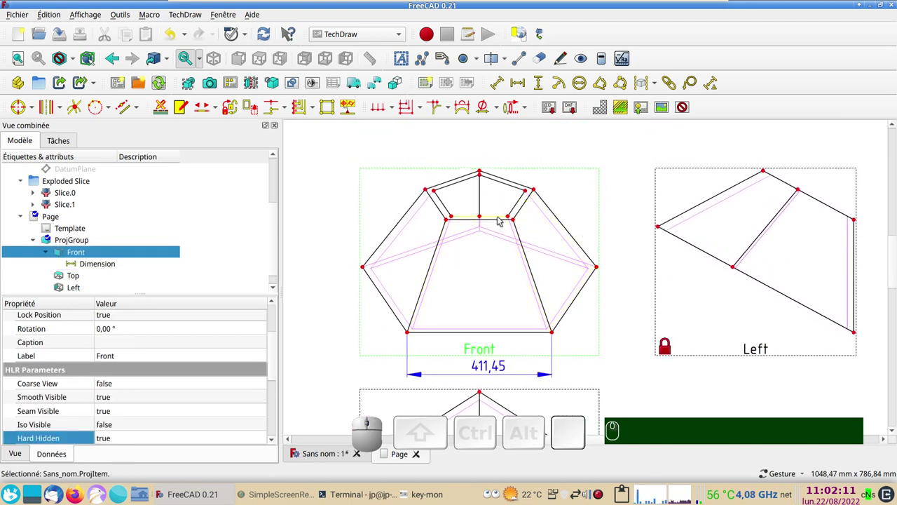
left_click(504, 223)
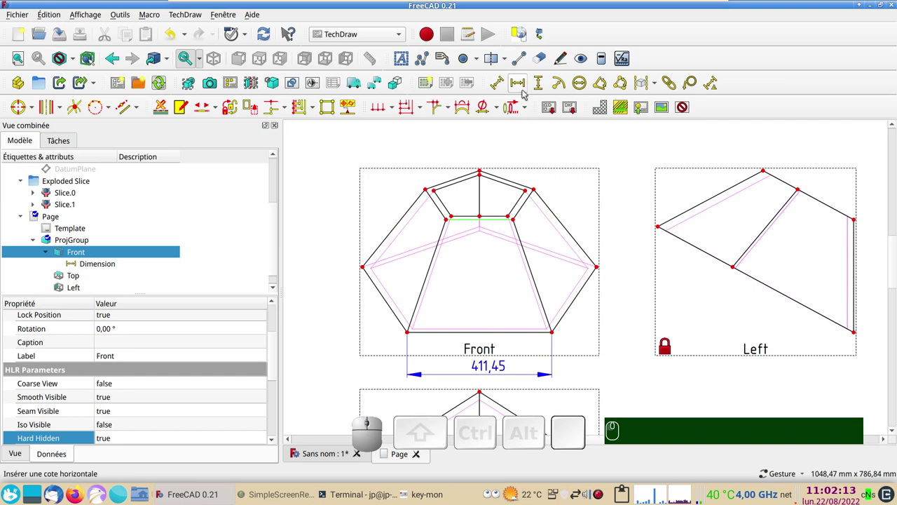
left_click(520, 84)
left_click_drag(481, 220, 623, 252)
scroll("up", 3)
left_click_drag(617, 198, 590, 238)
scroll("down", 3)
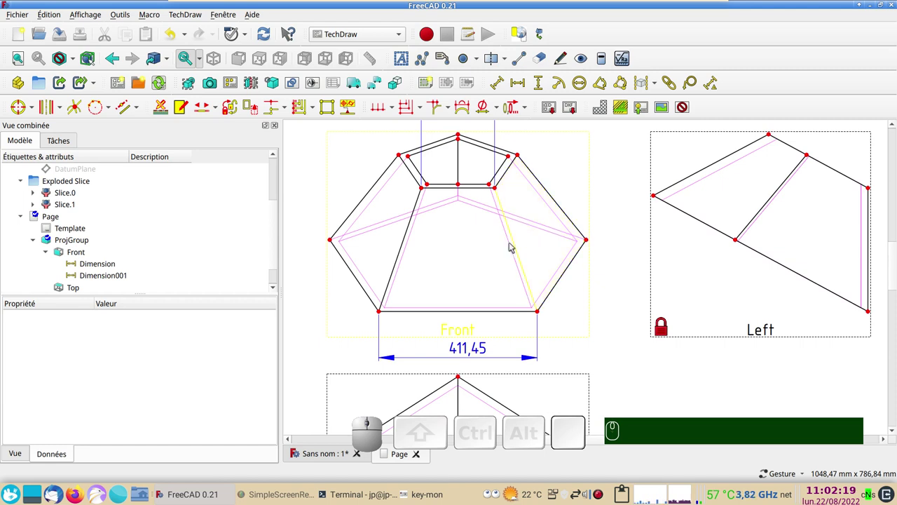
- Add a 338,92 length dimension along the trapezoid's right slanted side
left_click(517, 246)
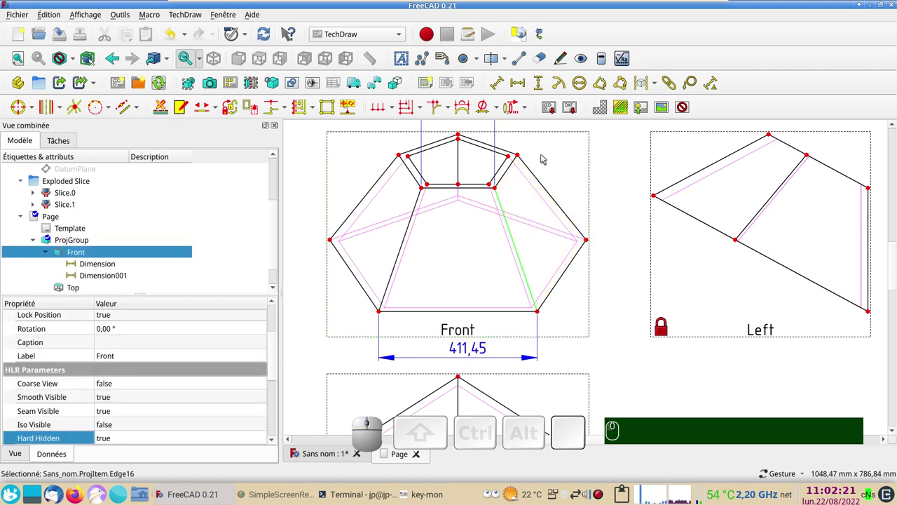
left_click(499, 86)
left_click(563, 232)
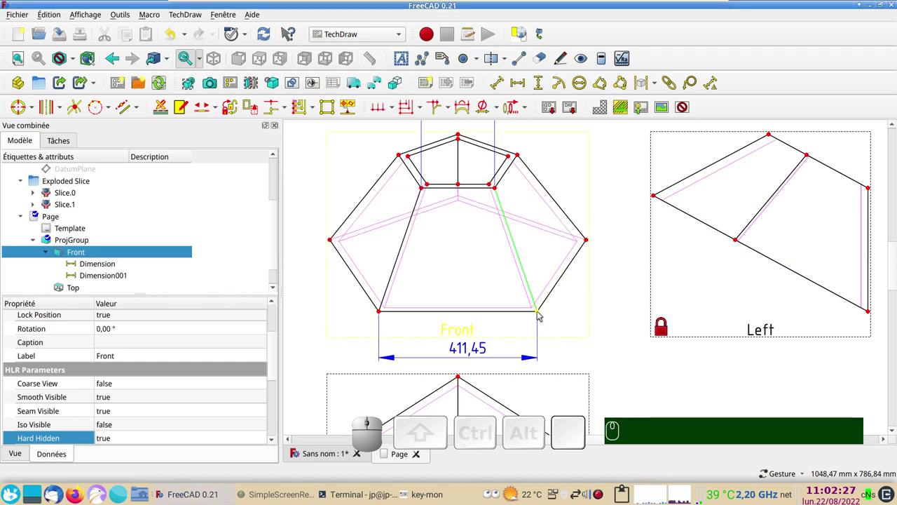
left_click(541, 314)
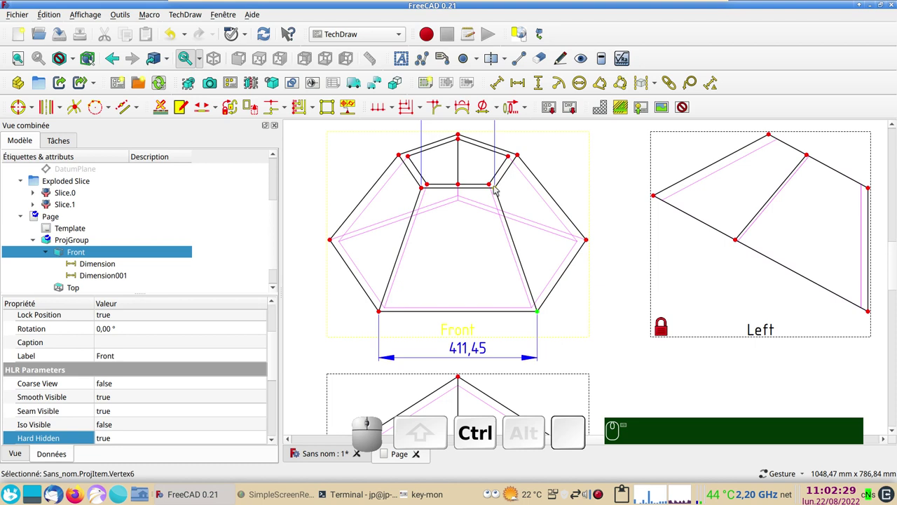
left_click(499, 189)
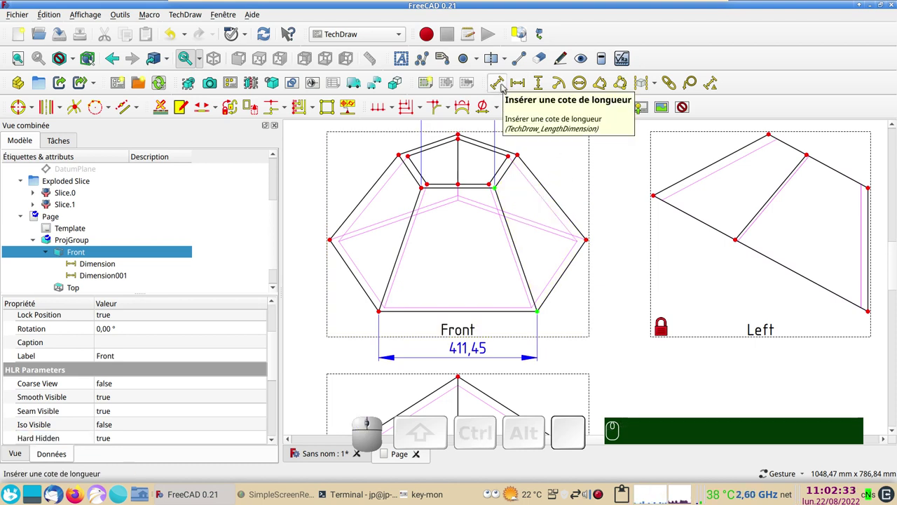
left_click(505, 87)
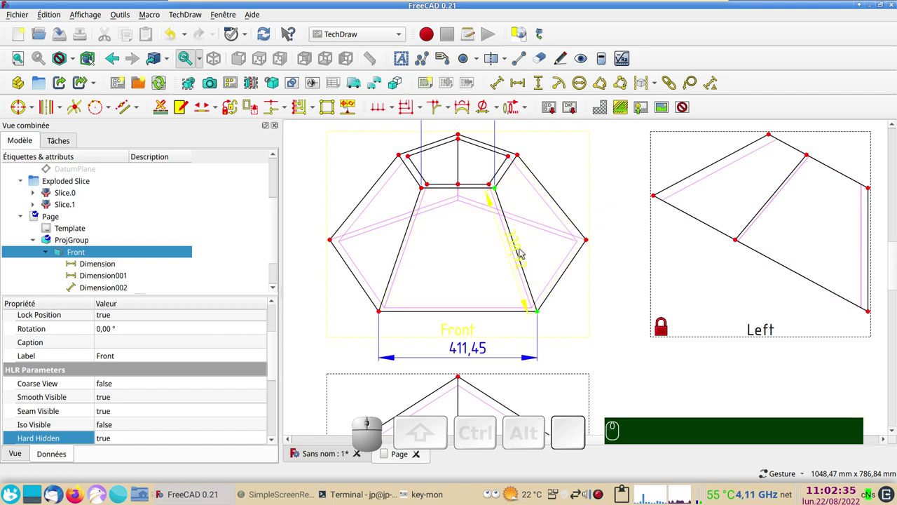
left_click_drag(523, 252, 426, 232)
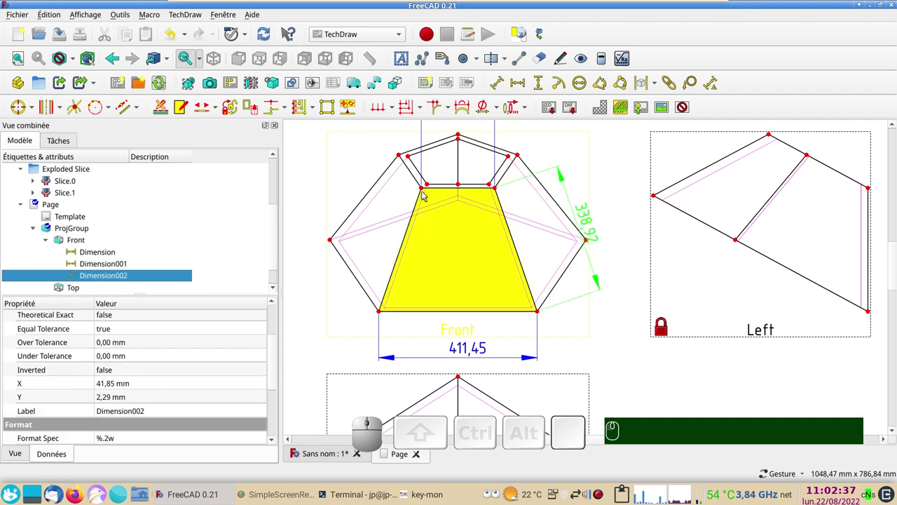
- Add a 320,4 vertical dimension between the trapezoid's top and bottom edges
left_click(442, 190)
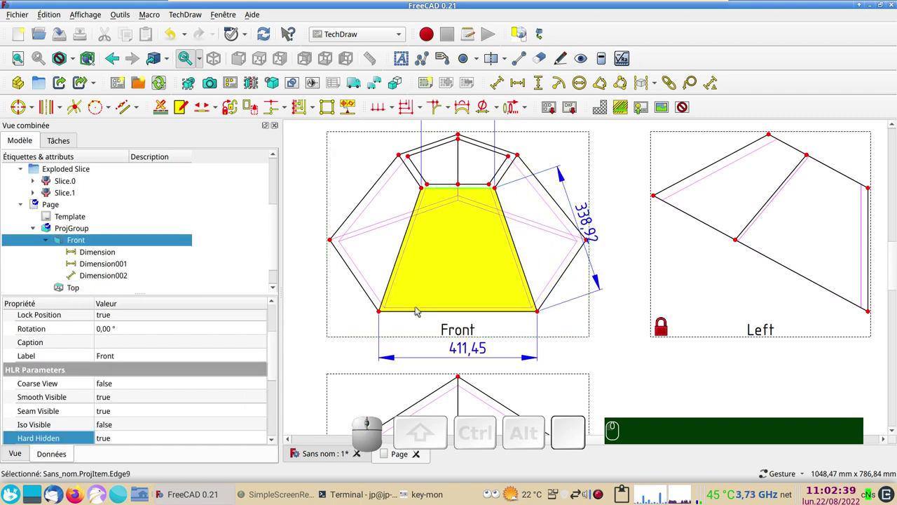
left_click(421, 313)
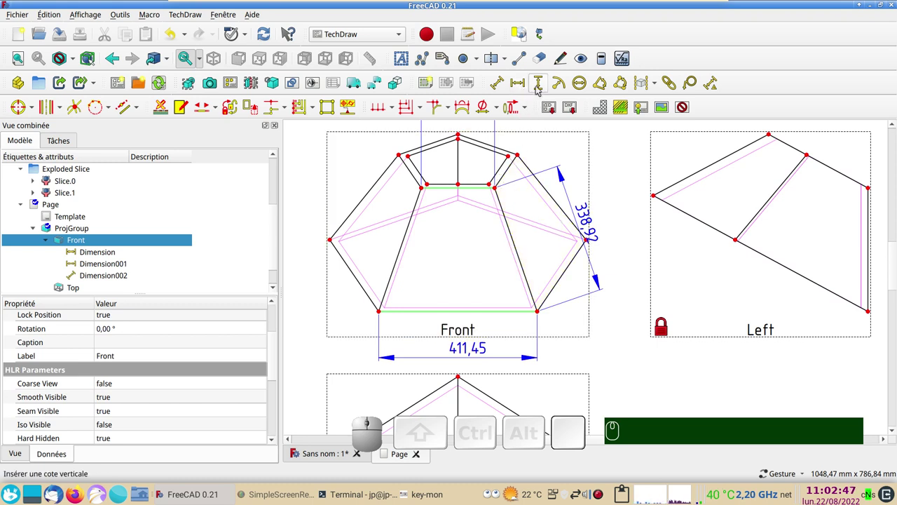
left_click(540, 88)
left_click_drag(499, 256, 601, 300)
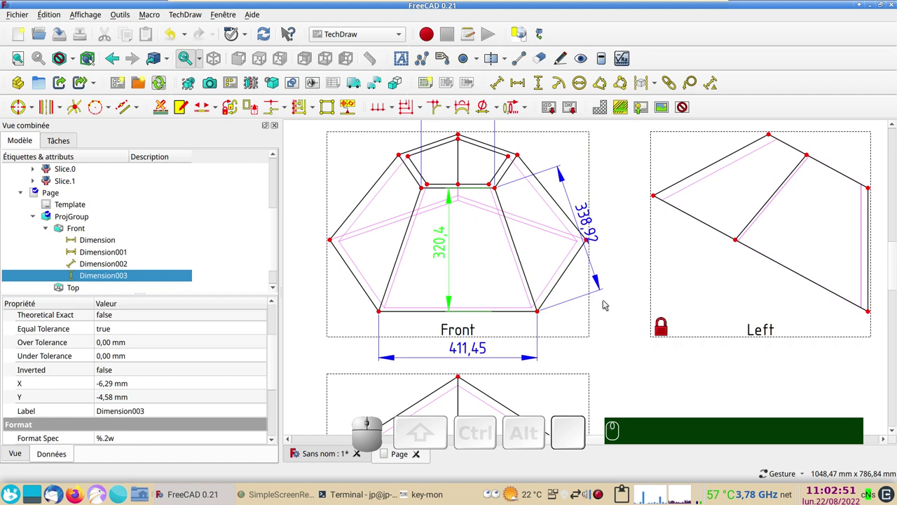
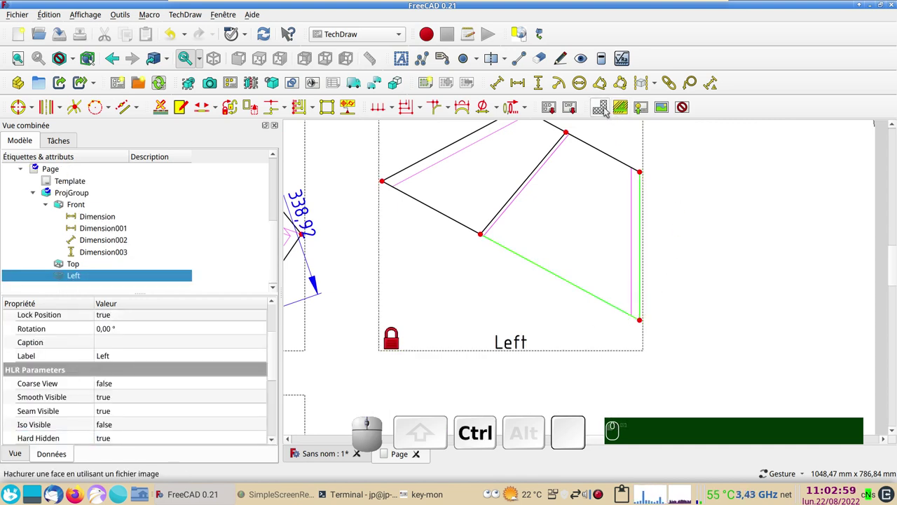
- Place a 61,66° three-point angle between the Left view's lower slanted and right vertical edges
left_click(601, 83)
left_click(549, 231)
left_click(703, 228)
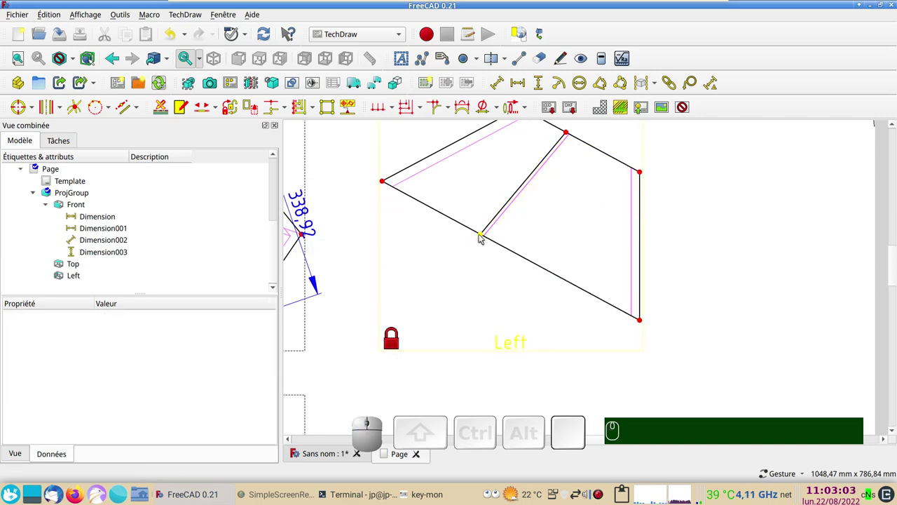
left_click(482, 237)
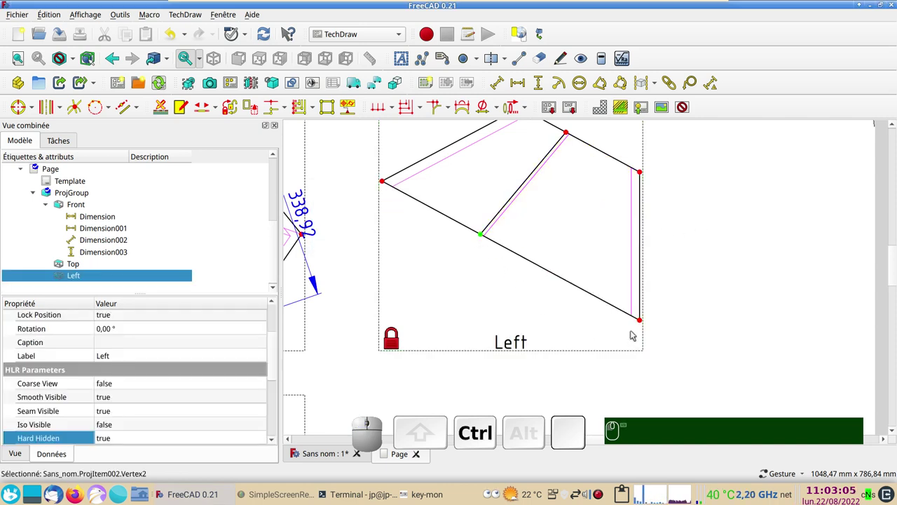
left_click(643, 323)
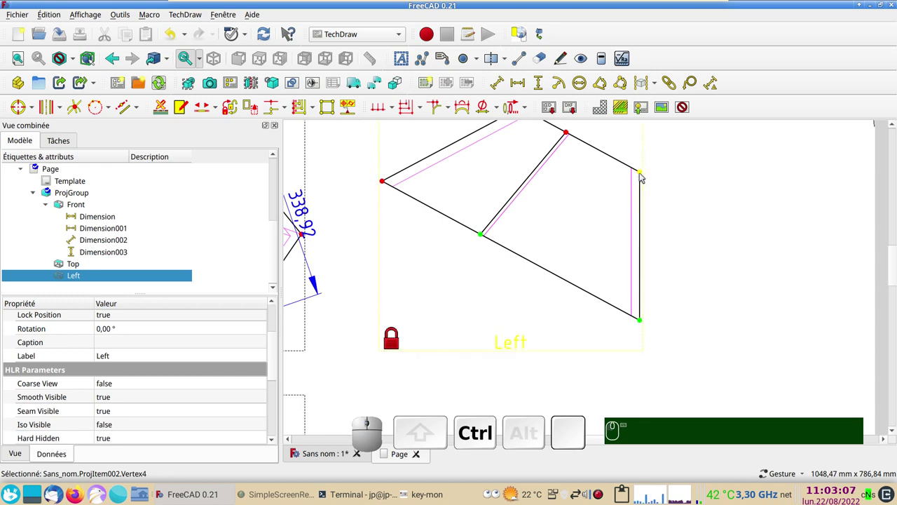
left_click(643, 175)
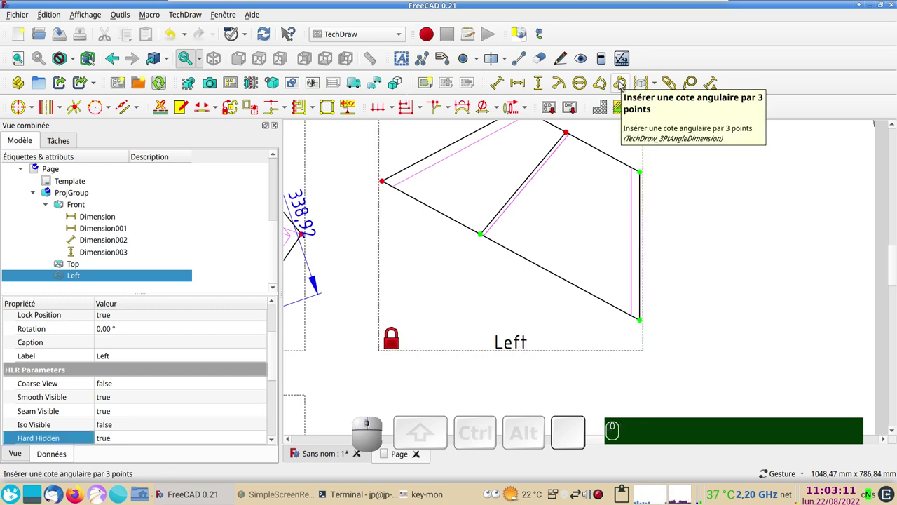
left_click(623, 83)
left_click_drag(518, 225, 648, 324)
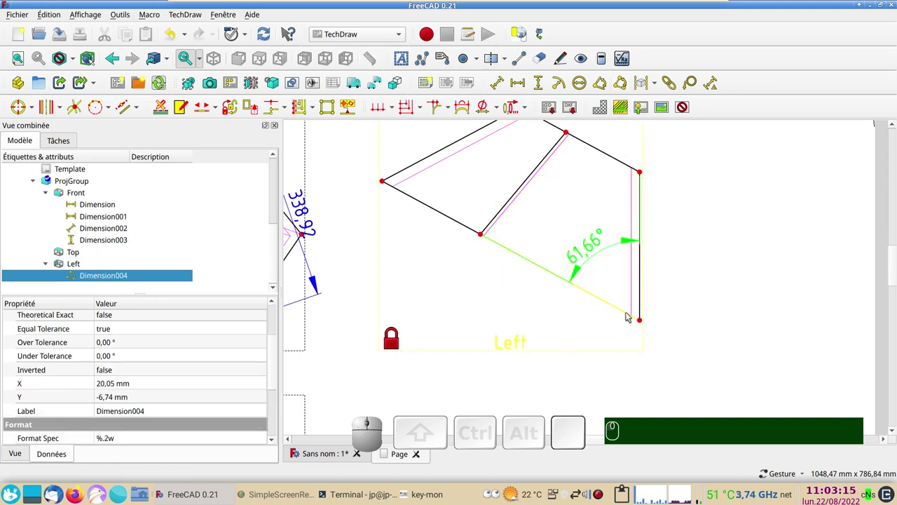
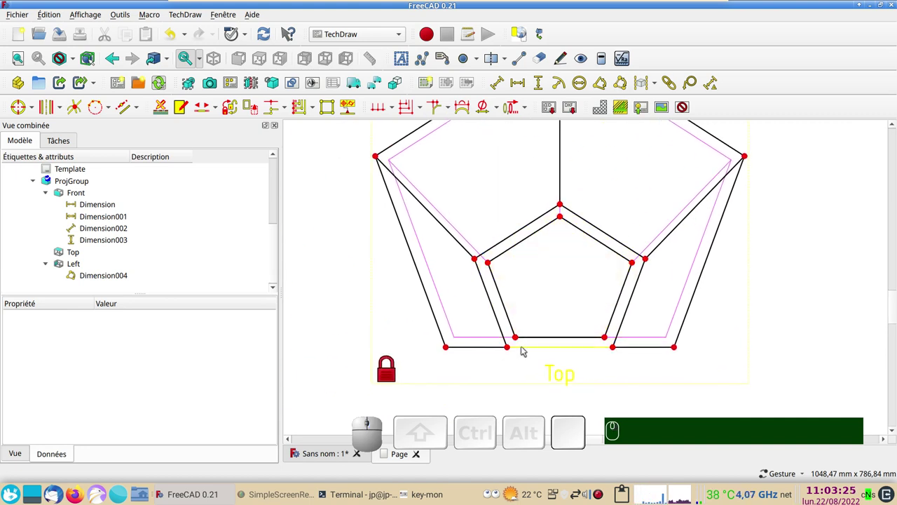
scroll("down", 3)
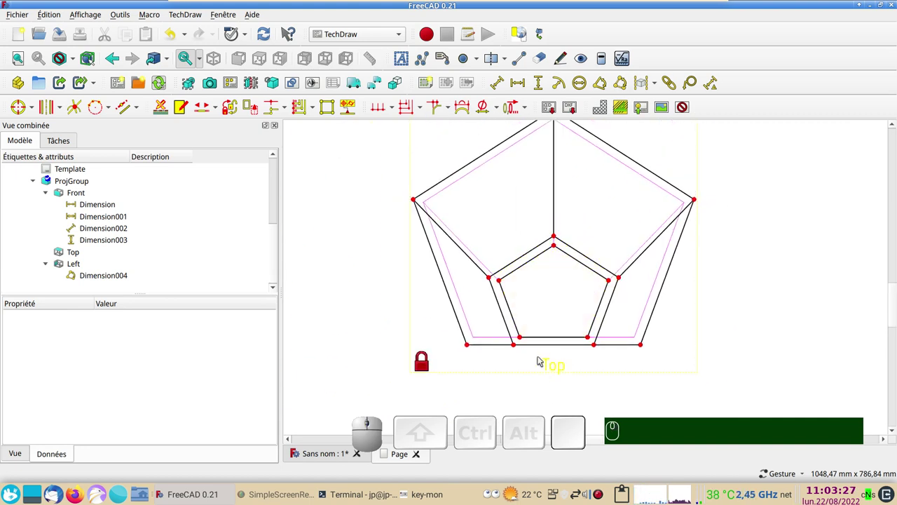
left_click(529, 360)
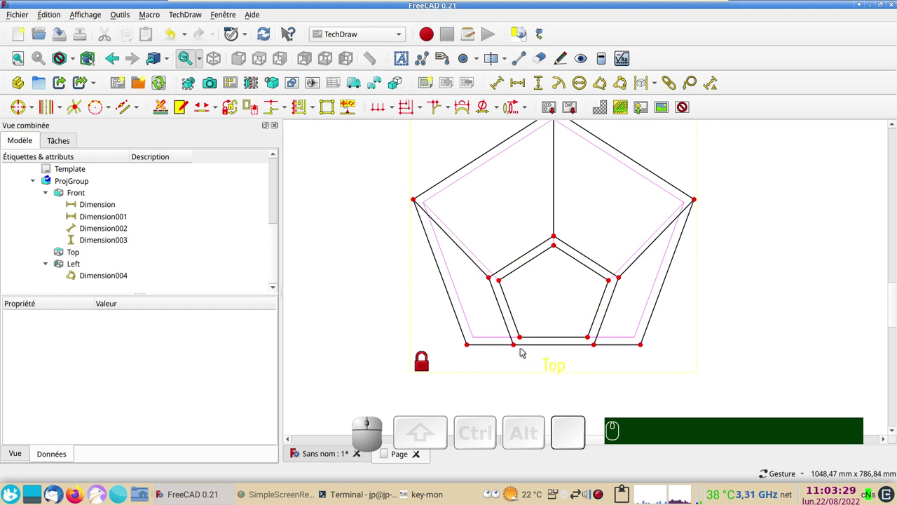
left_click_drag(733, 346, 674, 345)
scroll("down", 3)
right_click(742, 231)
scroll("up", 3)
right_click(681, 296)
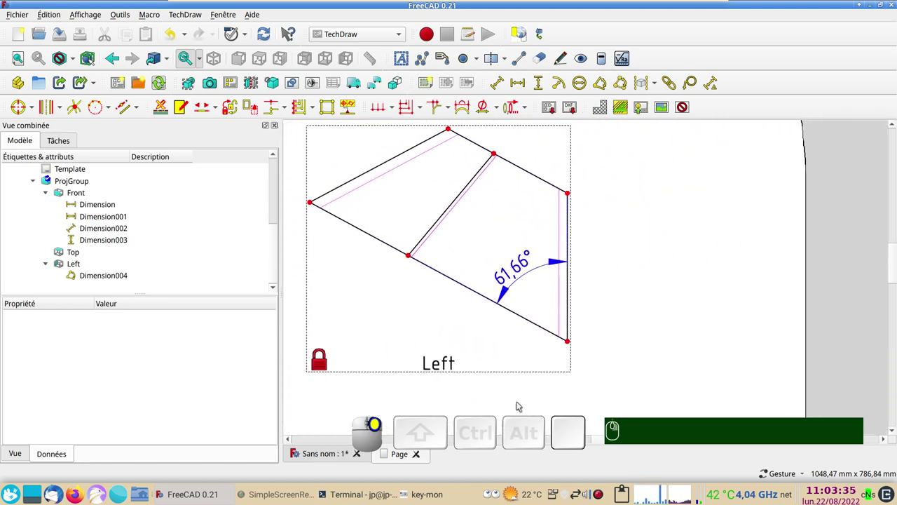
- Add an 18 mm horizontal dimension between the two right vertical lines, level with the angle
left_click(563, 325)
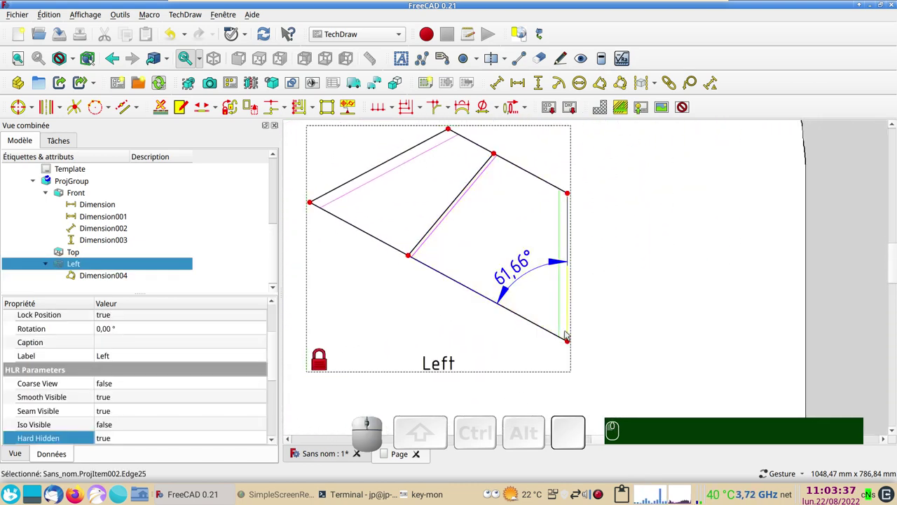
left_click(569, 327)
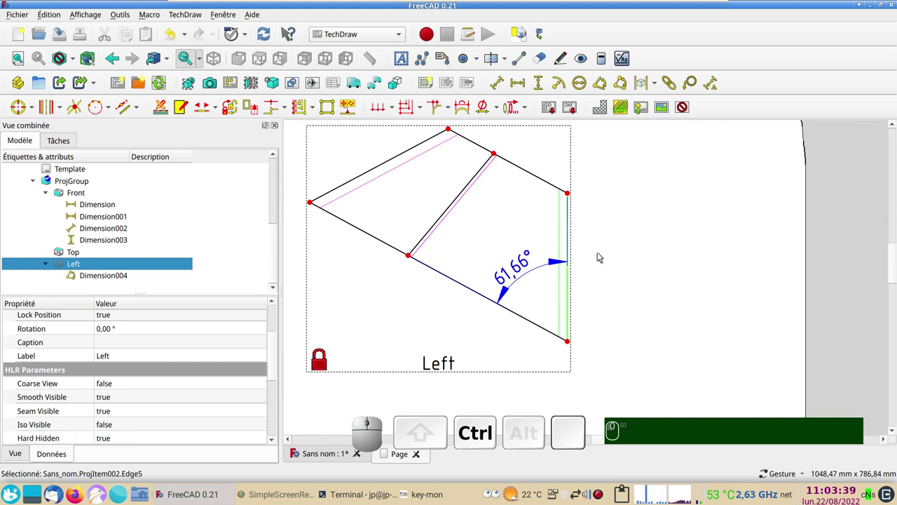
left_click(521, 86)
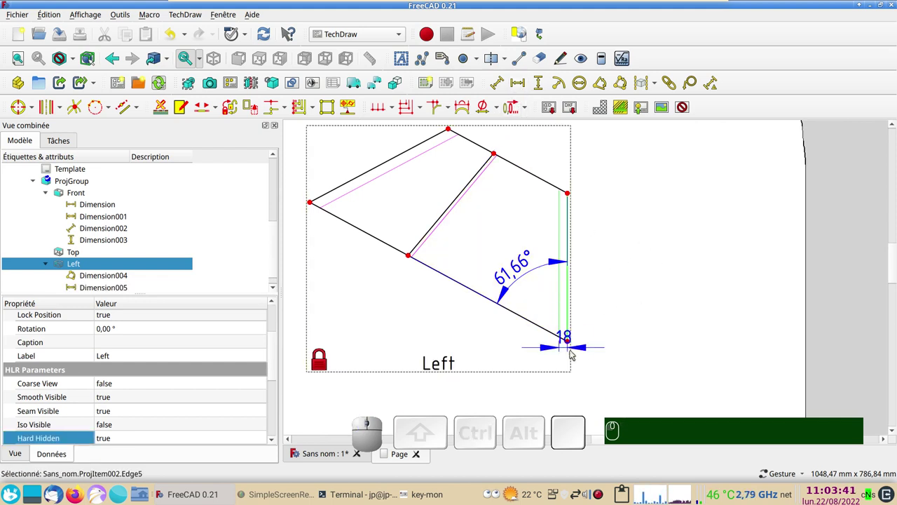
left_click_drag(565, 345, 406, 354)
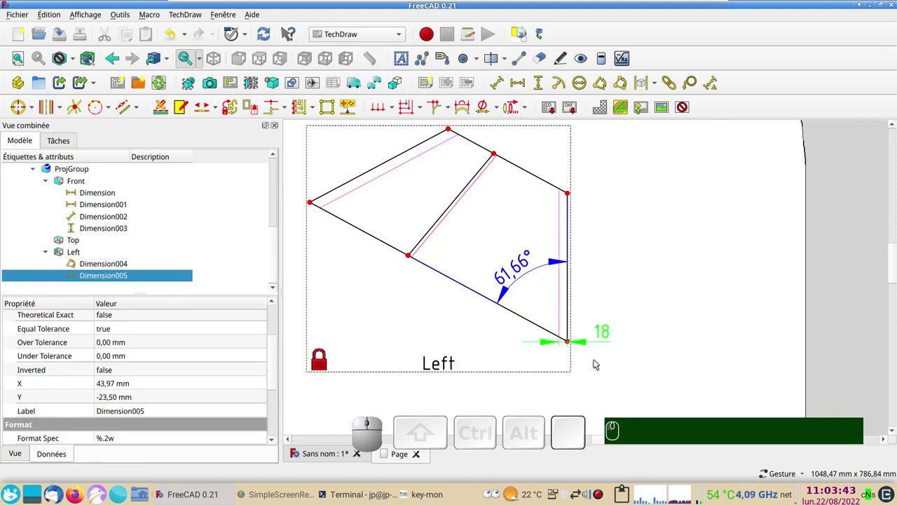
left_click_drag(610, 337, 443, 377)
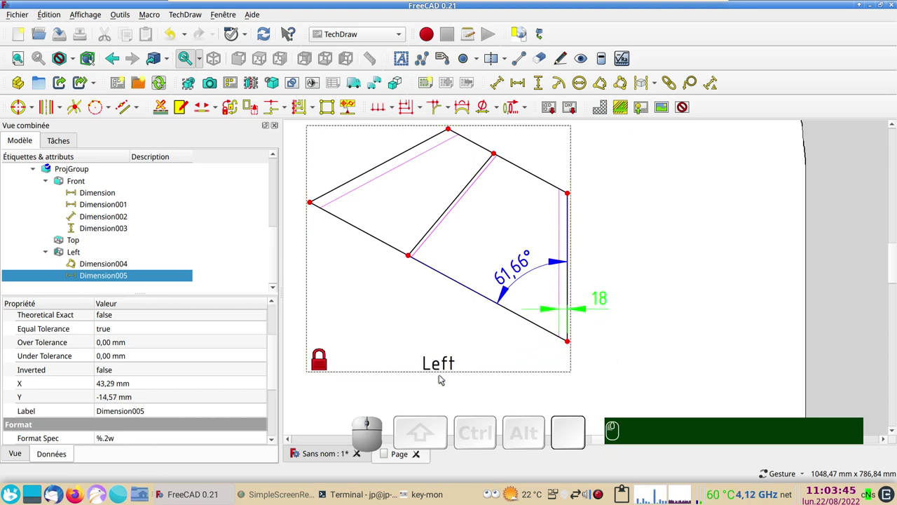
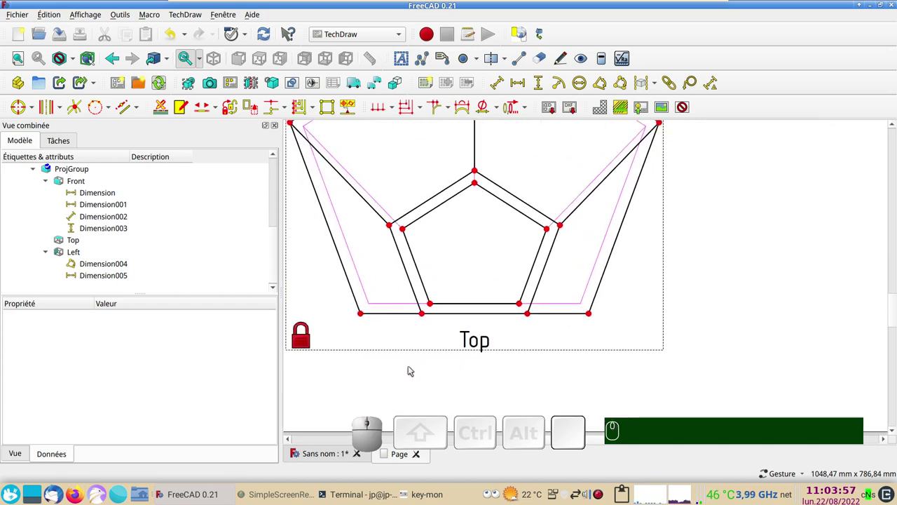
- Create a cosmetic line through the two selected Top-view vertices and show the whole page
scroll("up", 3)
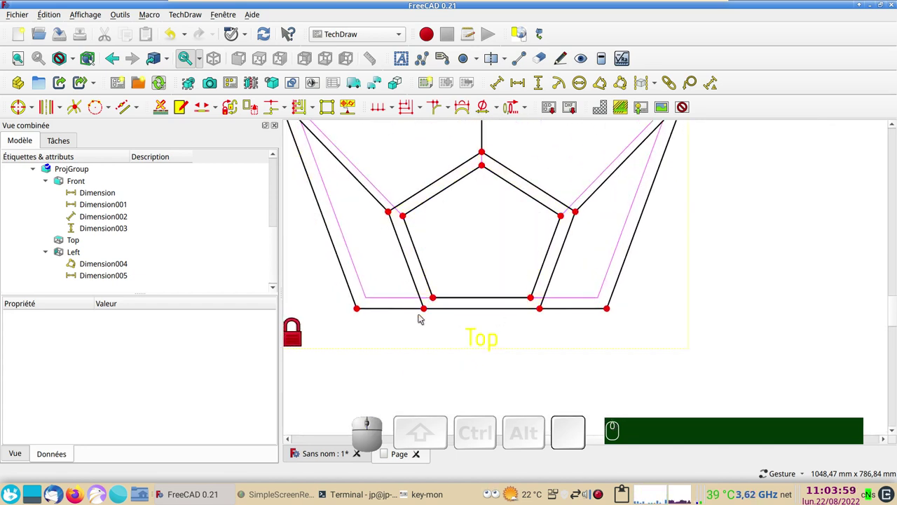
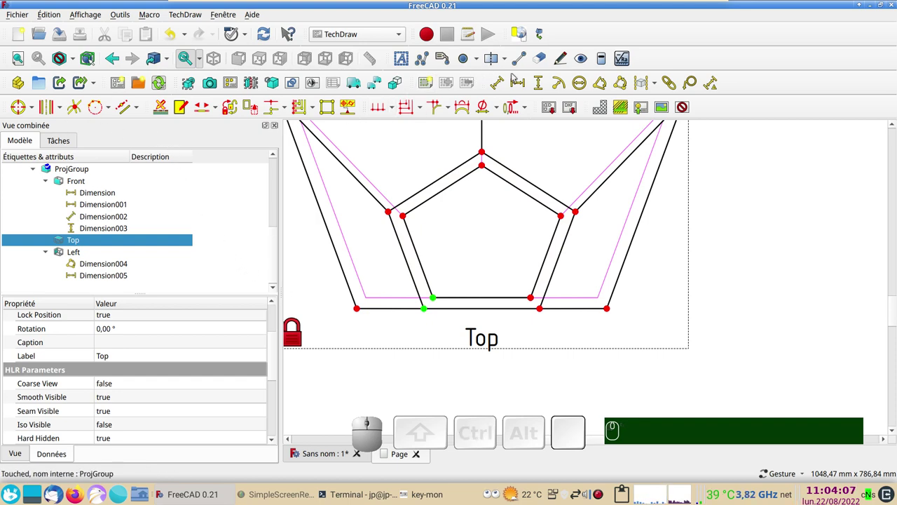
left_click(522, 65)
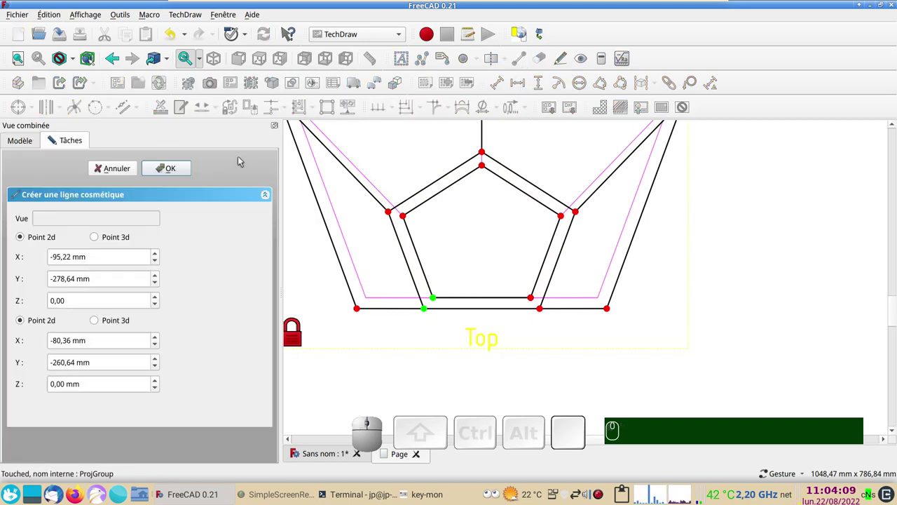
left_click(182, 168)
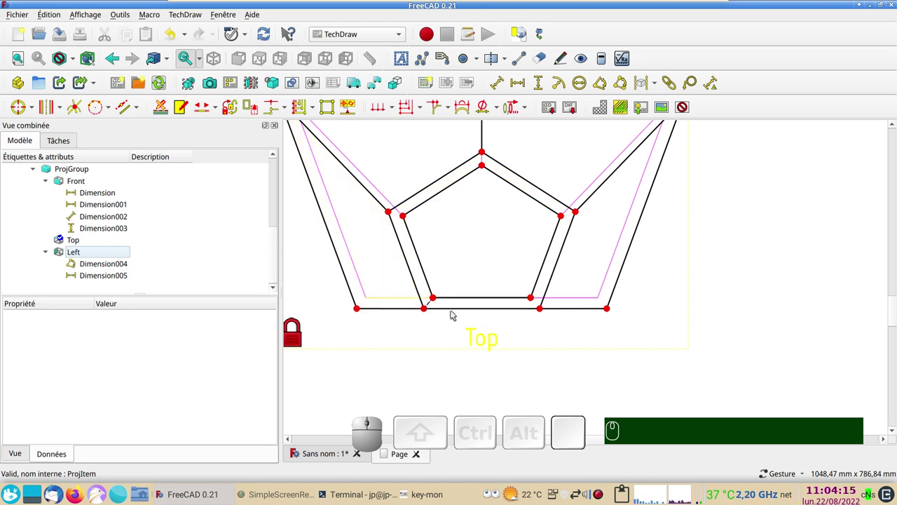
scroll("down", 3)
scroll("down", 3)
left_click_drag(611, 279, 600, 326)
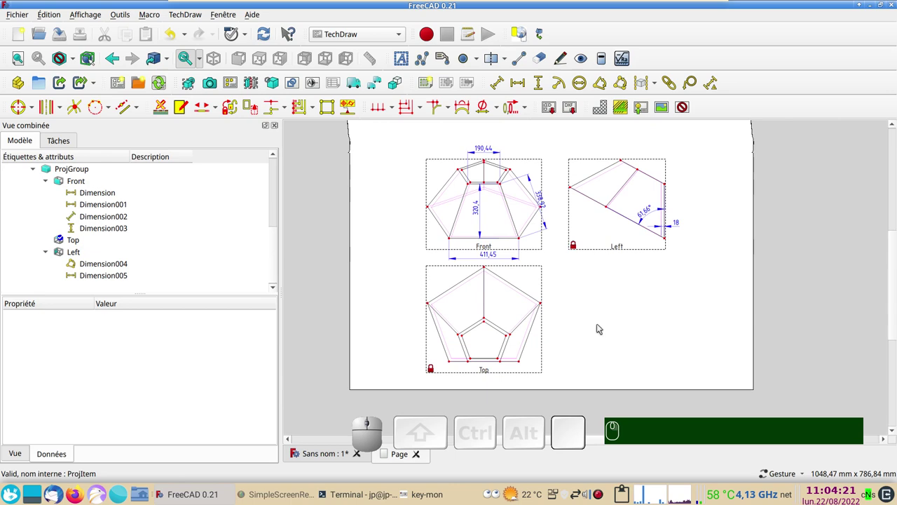
- Review all three dimensioned views on the page, then switch back to the 3D model
scroll("up", 3)
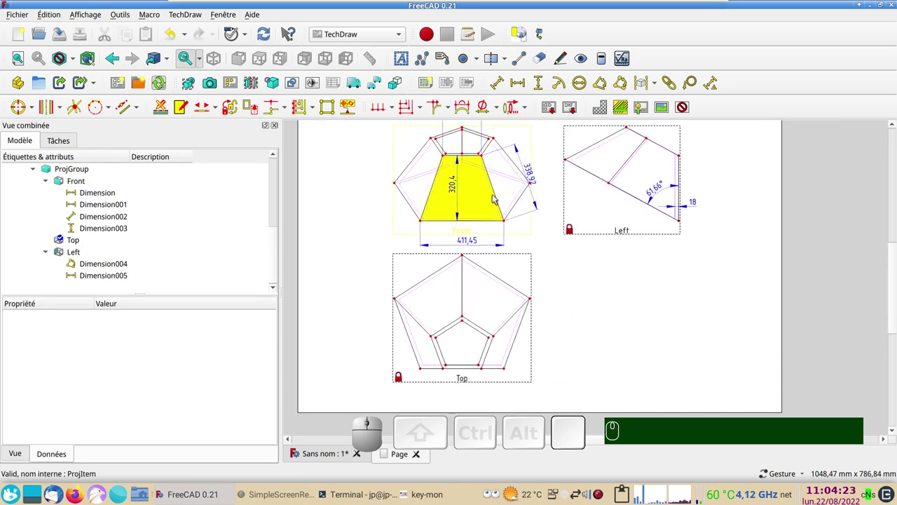
right_click(604, 317)
left_click(597, 360)
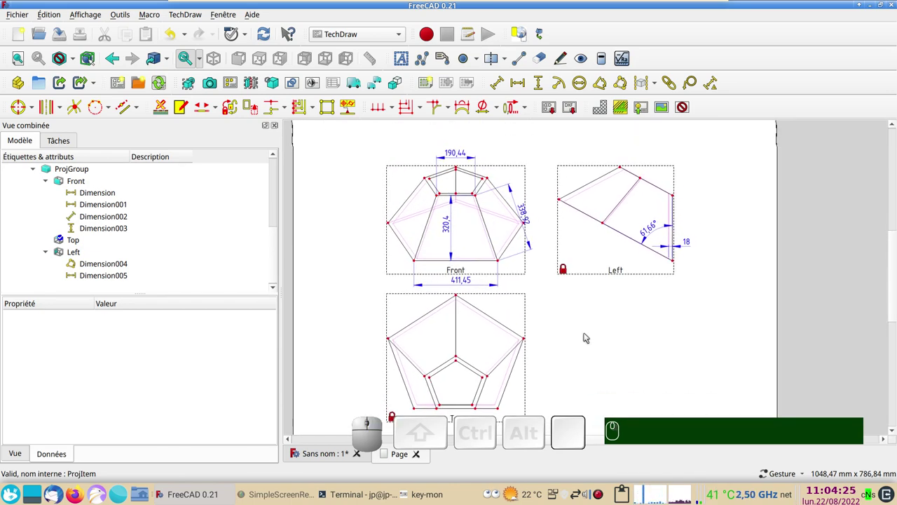
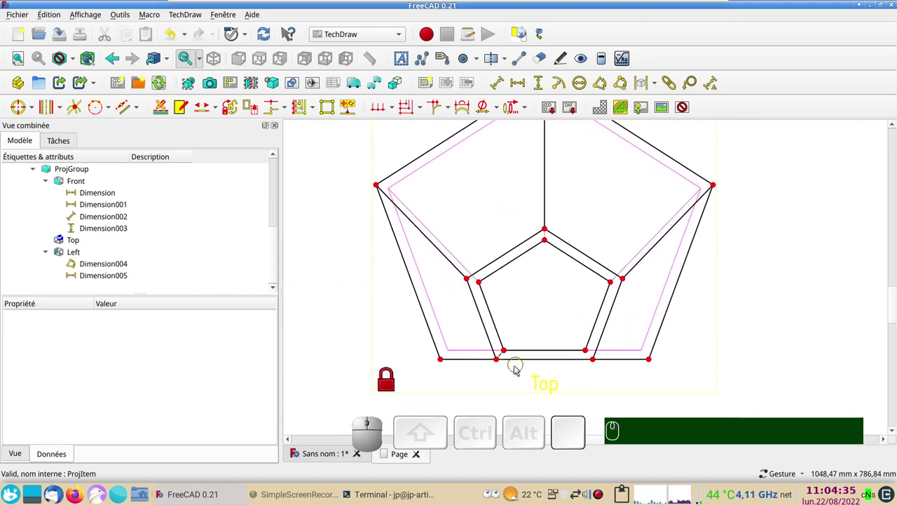
scroll("up", 3)
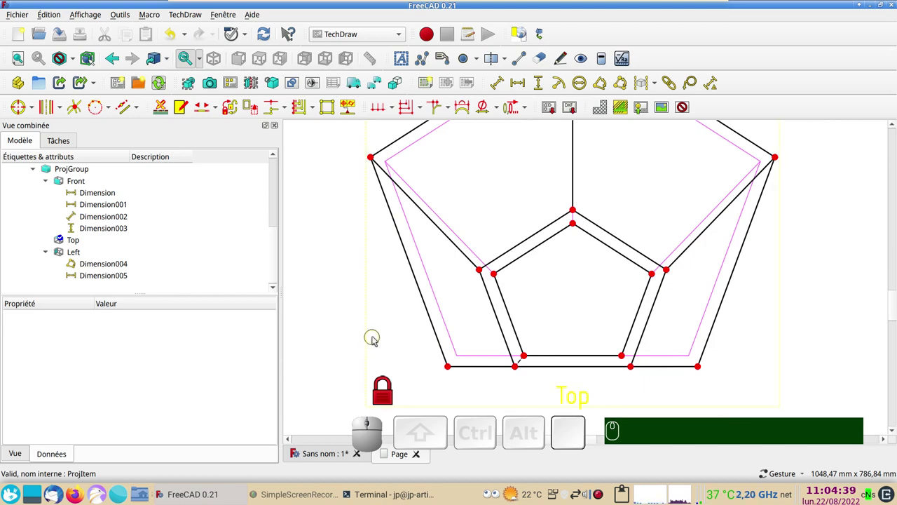
scroll("down", 3)
scroll("down", 3)
left_click_drag(685, 285, 618, 405)
left_click(618, 405)
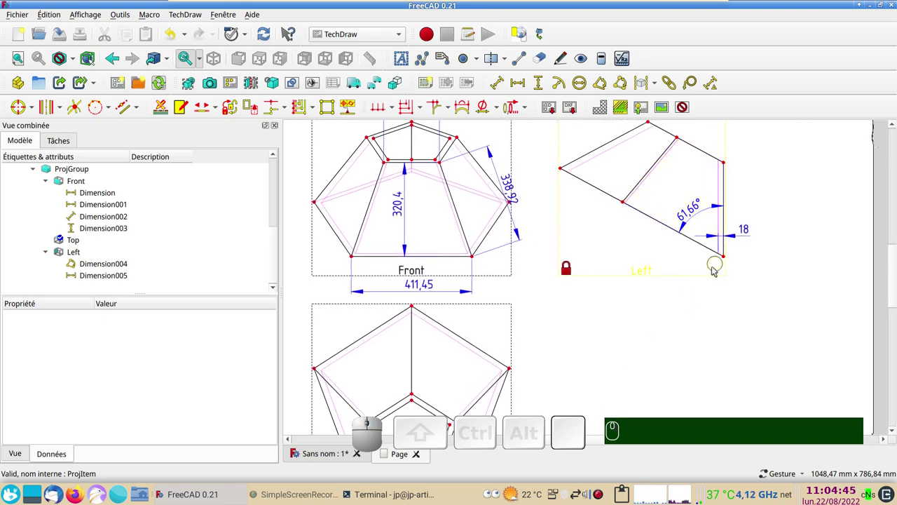
scroll("down", 3)
left_click(627, 352)
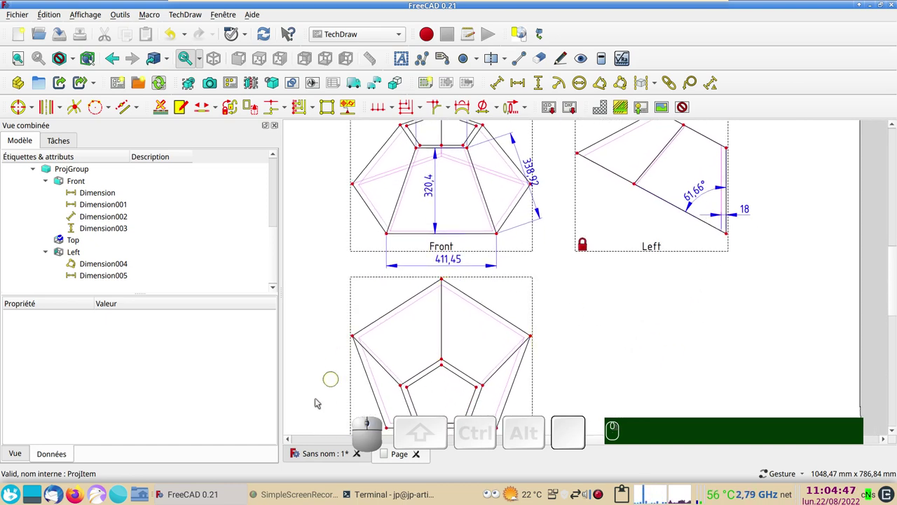
left_click(336, 455)
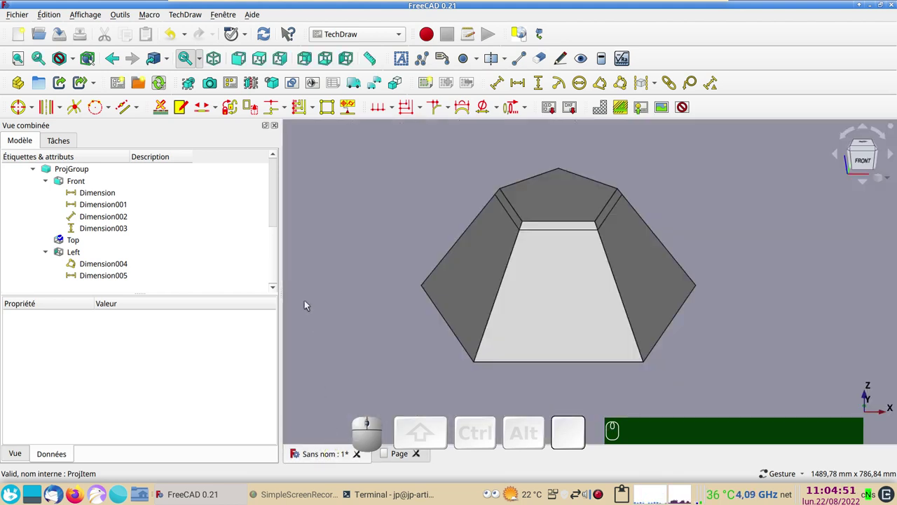
- View the model from above and insert Page001 from an SVG template
key("KP_2")
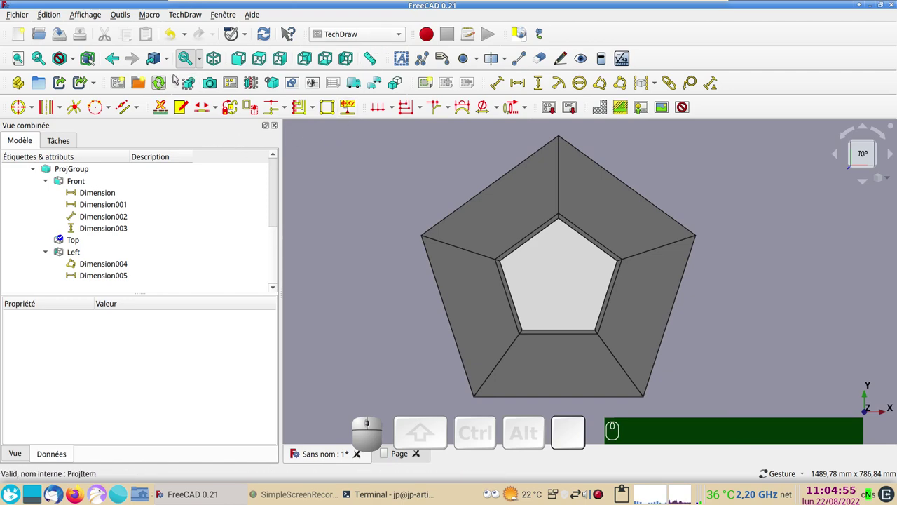
left_click(139, 79)
scroll("down", 3)
scroll("up", 3)
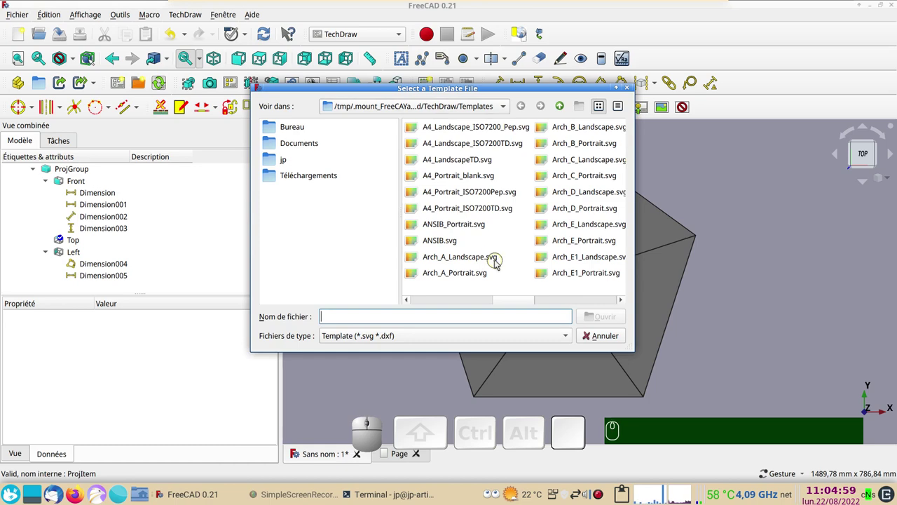
scroll("up", 3)
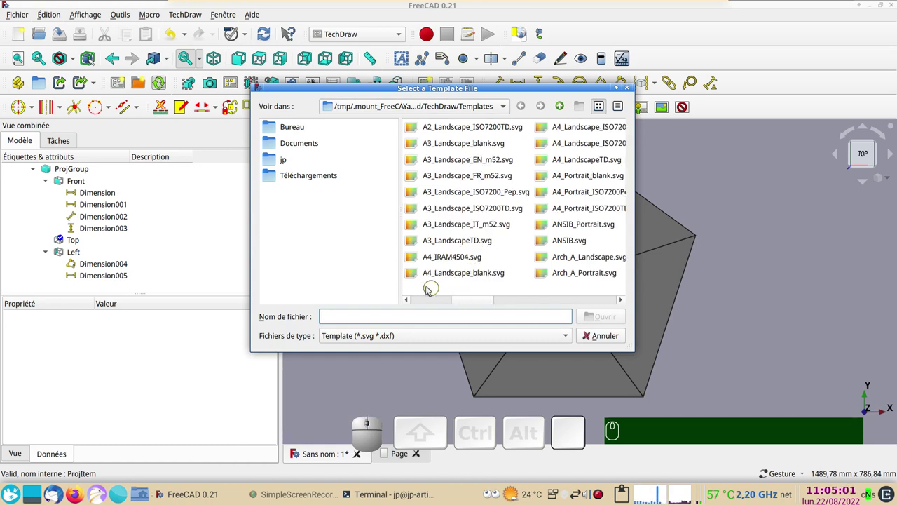
left_click(446, 275)
left_click(608, 316)
- Return to the 3D model and select Slice.0 as the part to project
left_click(335, 451)
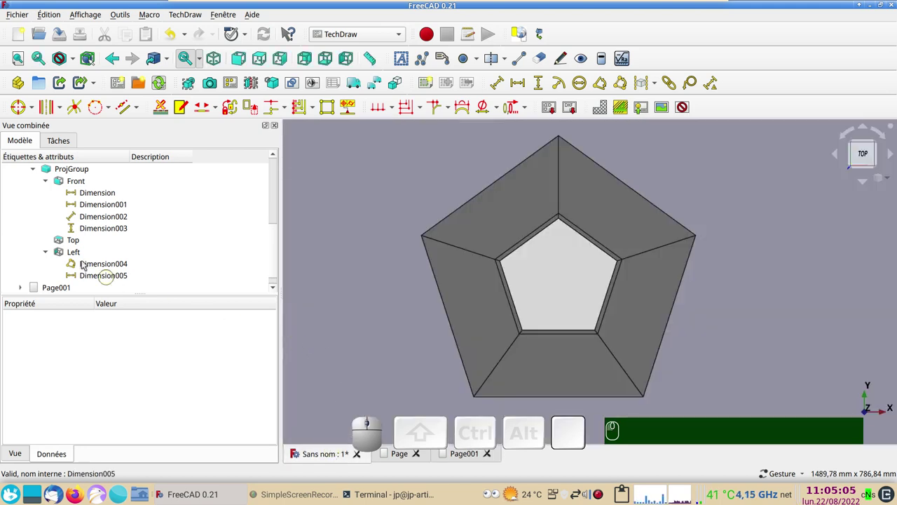
scroll("up", 3)
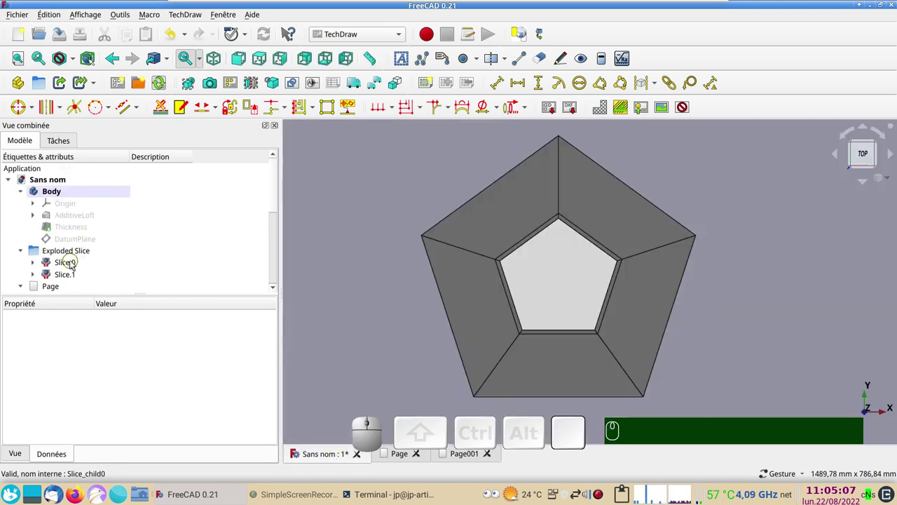
left_click(74, 263)
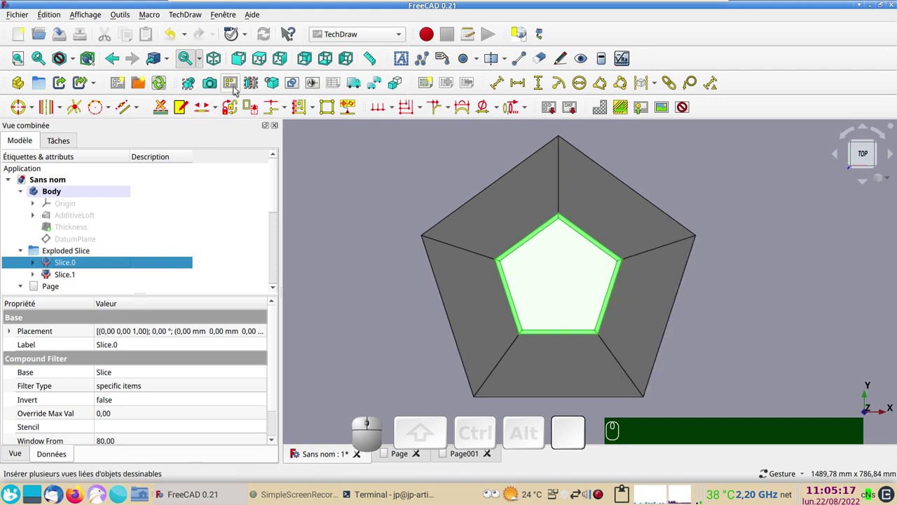
- Start a projection group of Slice.0 targeted at the new Page001
left_click(237, 88)
left_click(377, 184)
left_click(532, 297)
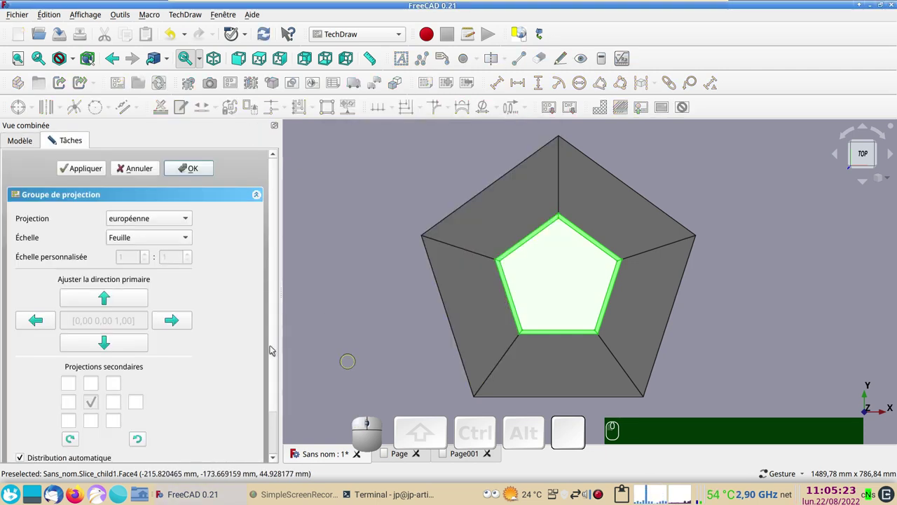
- Tick the bottom and left secondary projections and accept ProjGroup001
left_click(474, 459)
scroll("down", 3)
left_click(97, 386)
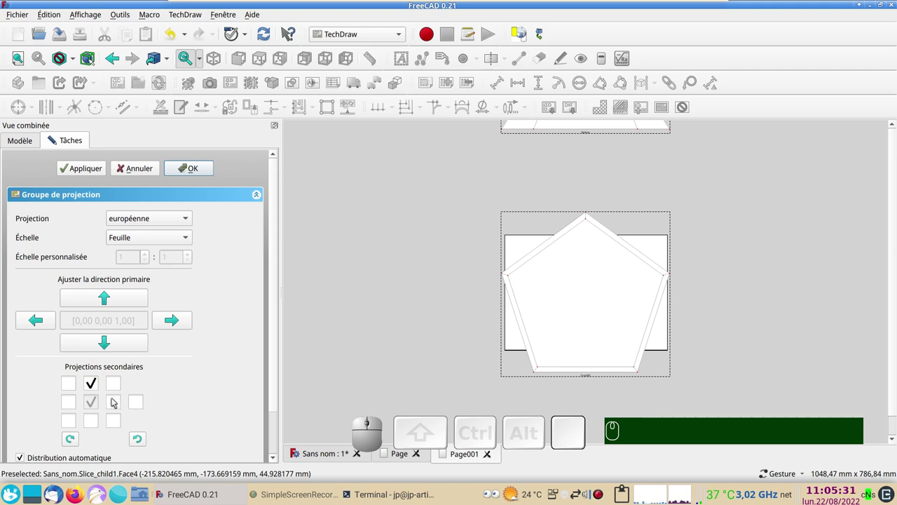
left_click(116, 402)
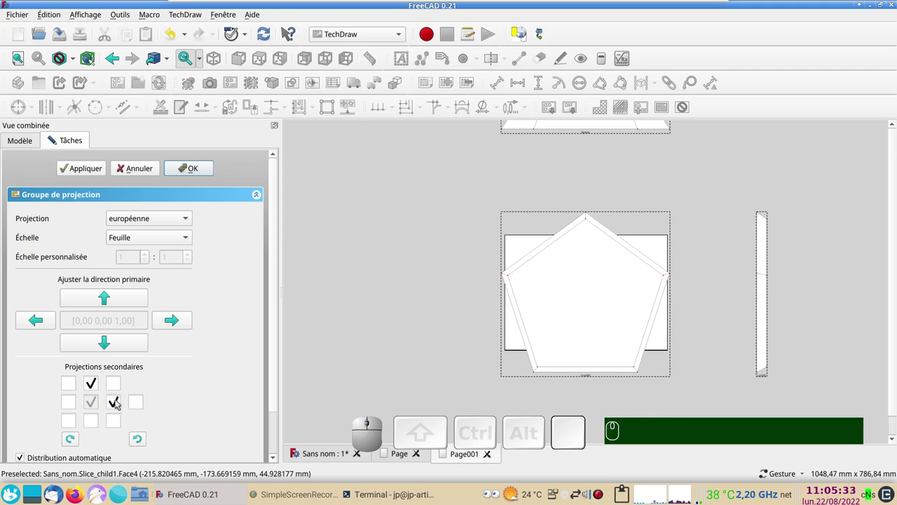
scroll("down", 3)
left_click_drag(358, 320, 266, 324)
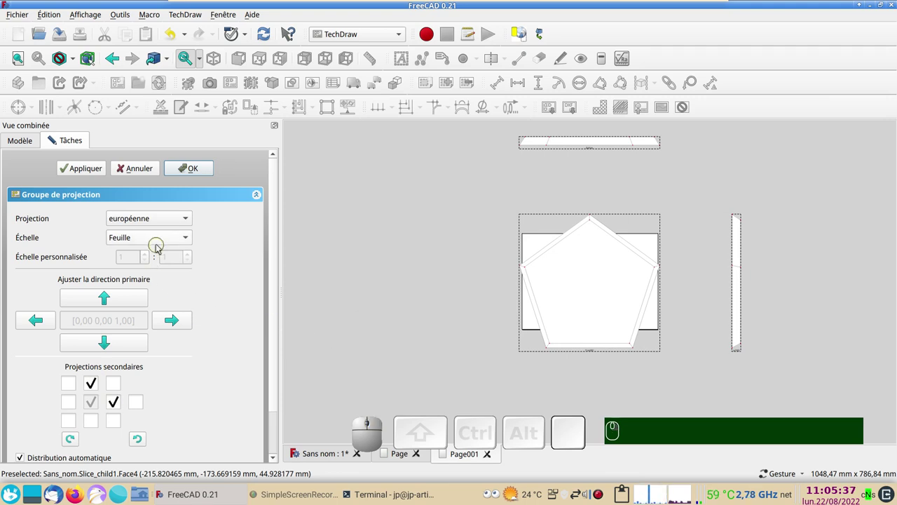
left_click(157, 241)
left_click(150, 254)
left_click(190, 170)
- Navigate the page and expand Page001's contents in the tree
scroll("up", 3)
scroll("up", 3)
left_click_drag(350, 276, 306, 284)
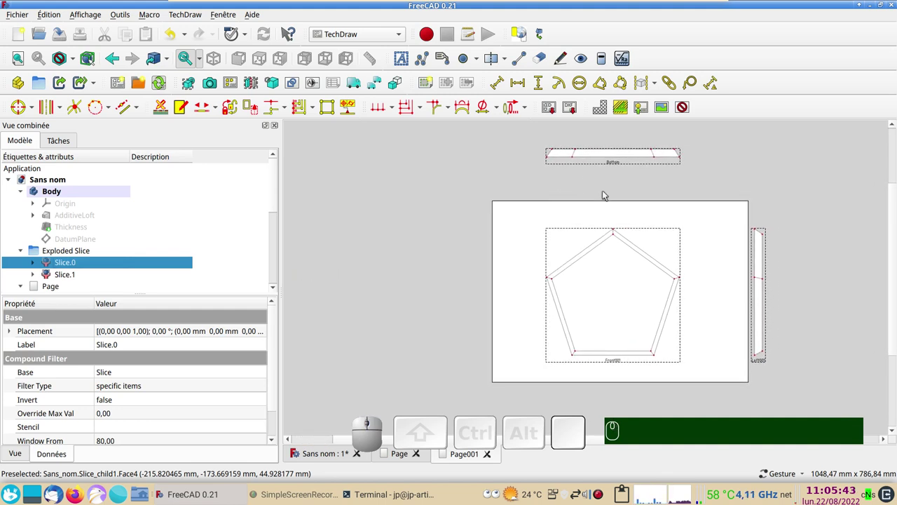
scroll("down", 3)
scroll("down", 3)
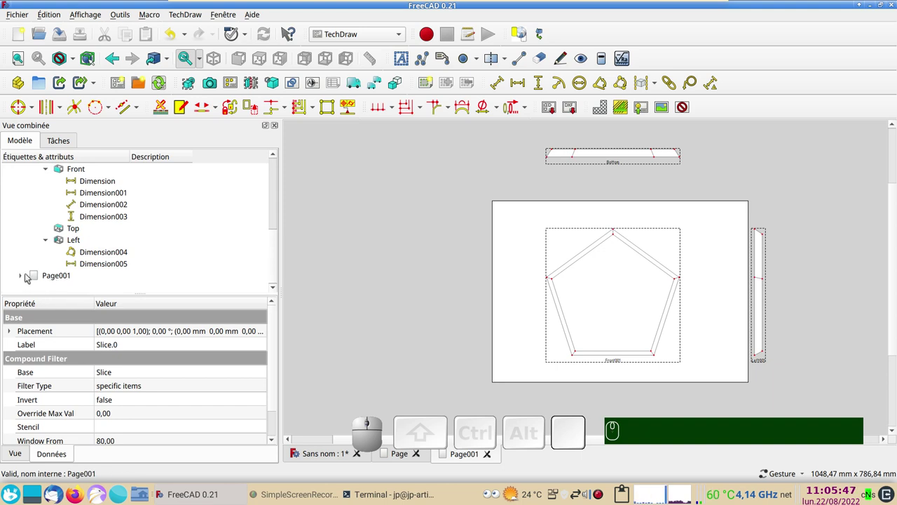
left_click(28, 276)
scroll("down", 3)
- Set ProjGroup001's Scale Type to Custom with a 0,40 scale
left_click(39, 279)
left_click(67, 278)
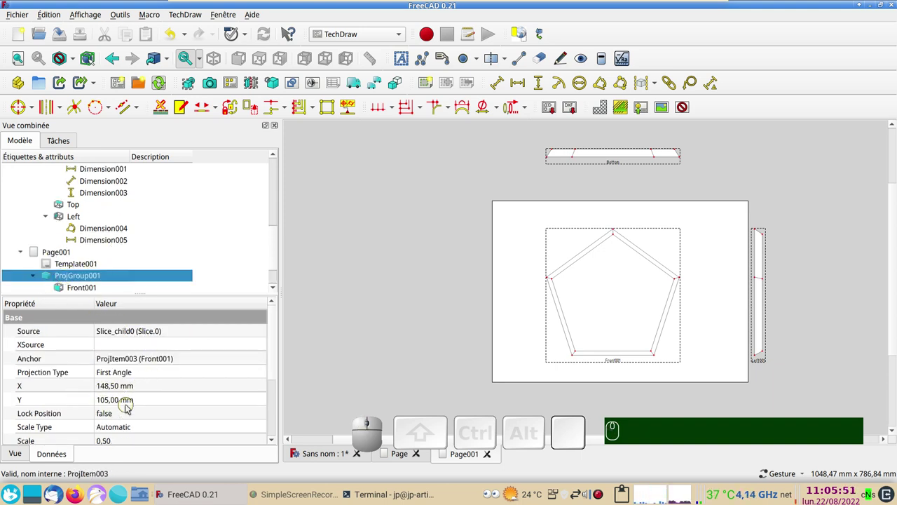
scroll("up", 3)
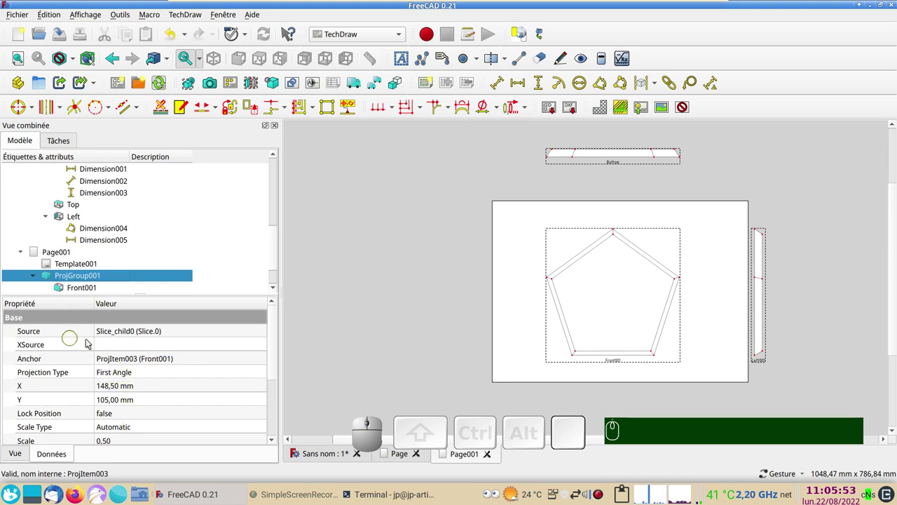
scroll("down", 3)
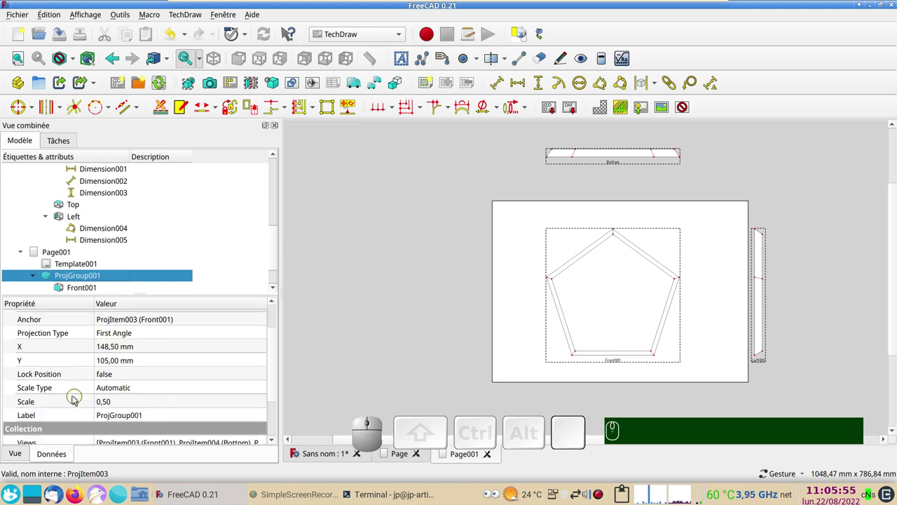
left_click(112, 387)
left_click(126, 401)
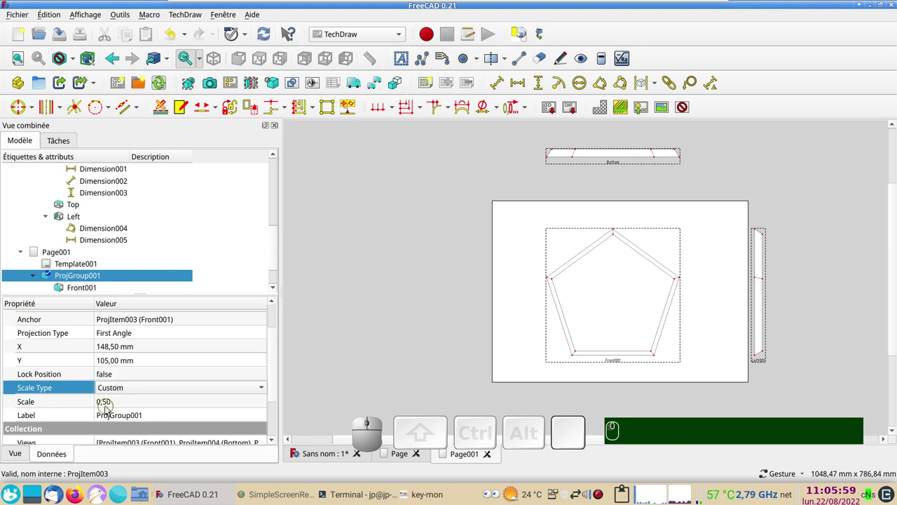
left_click(121, 405)
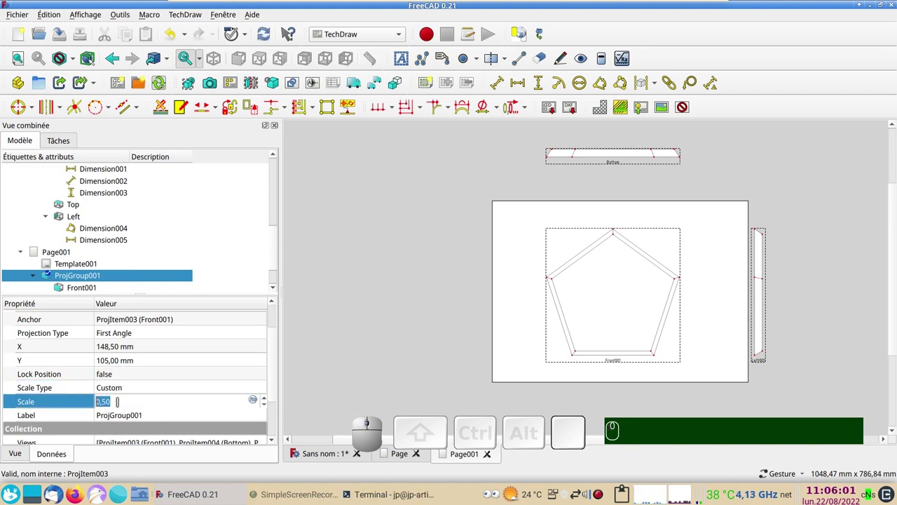
key(",")
key("KP_4")
key("KP_0")
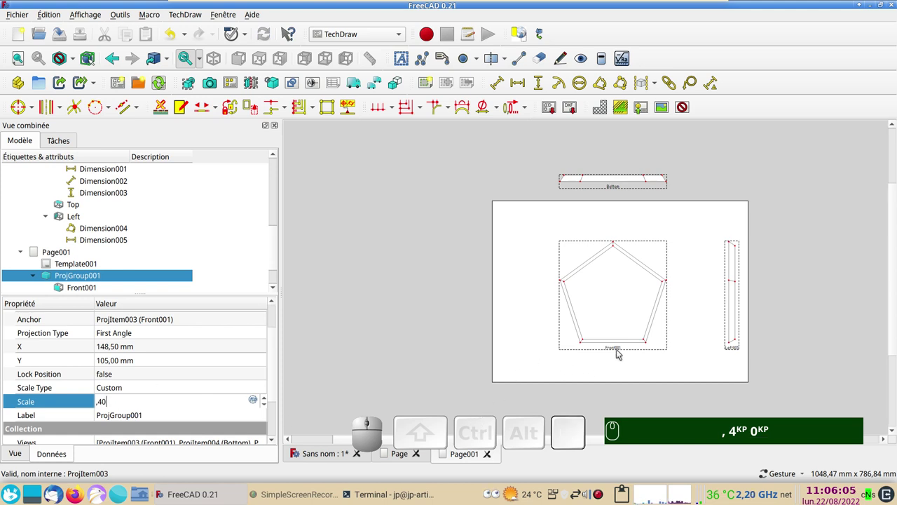
- Drag the scaled front, bottom and left views into place on Page001
left_click_drag(617, 347, 566, 244)
left_click_drag(580, 207, 148, 240)
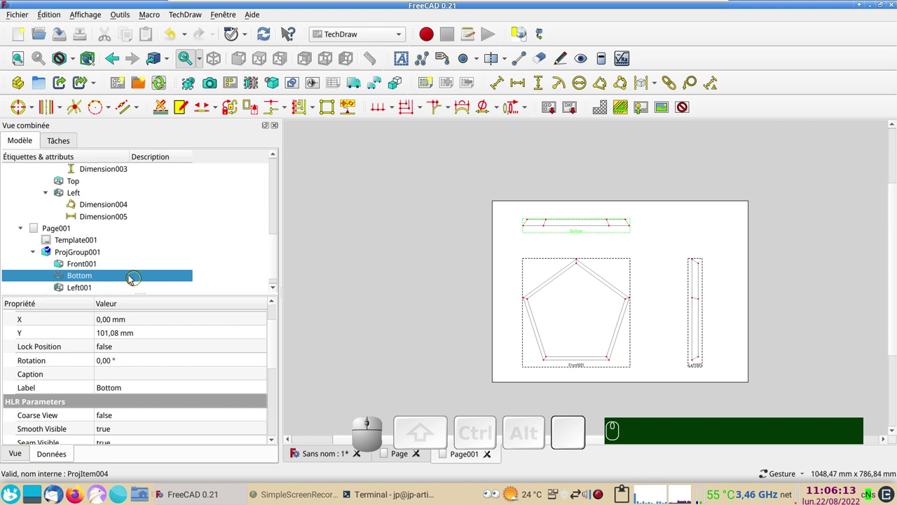
- Lock the bottom and left views, then add the 18 vertical dimension to the bottom view's end edge
left_click(86, 288)
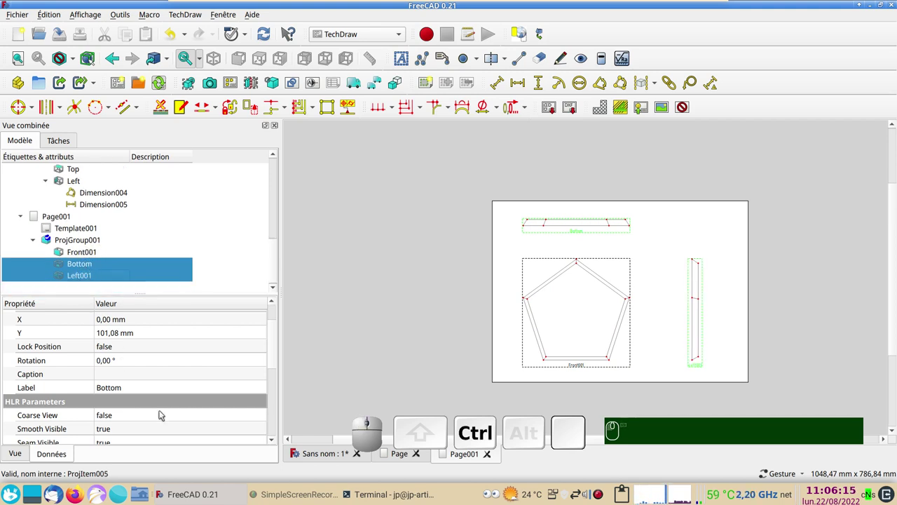
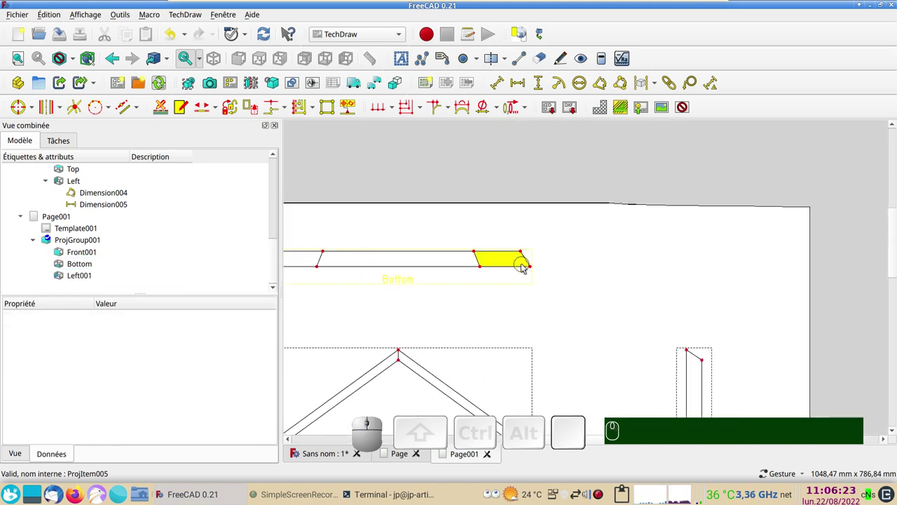
left_click(524, 268)
left_click(511, 253)
left_click(540, 83)
left_click_drag(487, 257, 552, 271)
left_click(530, 262)
left_click(512, 269)
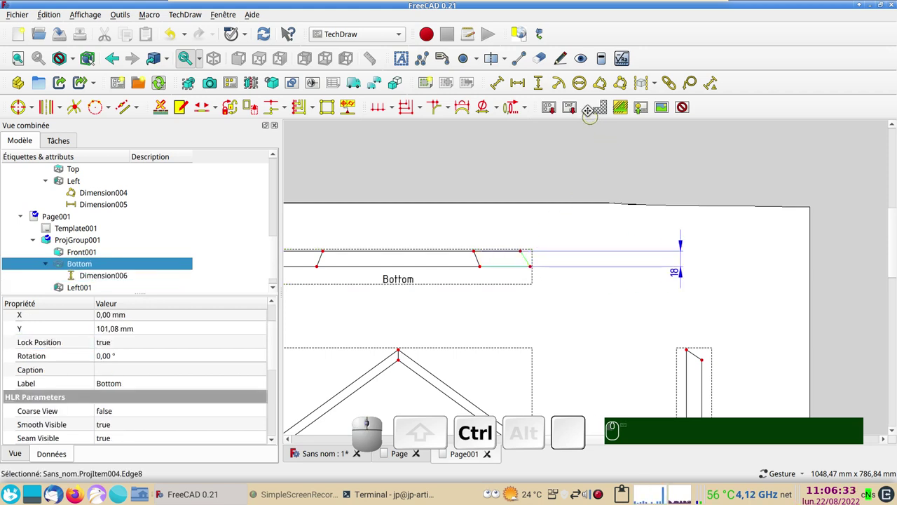
- Add a 57.62° angle dimension between the bottom view's slanted end edge and long bottom edge
left_click(605, 86)
left_click(548, 238)
left_click(589, 314)
left_click(485, 270)
left_click(533, 268)
left_click(525, 254)
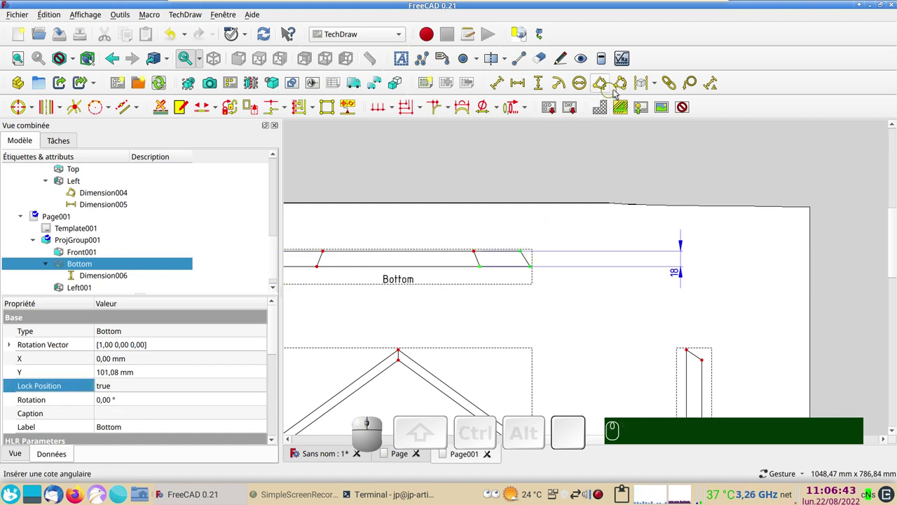
left_click(626, 86)
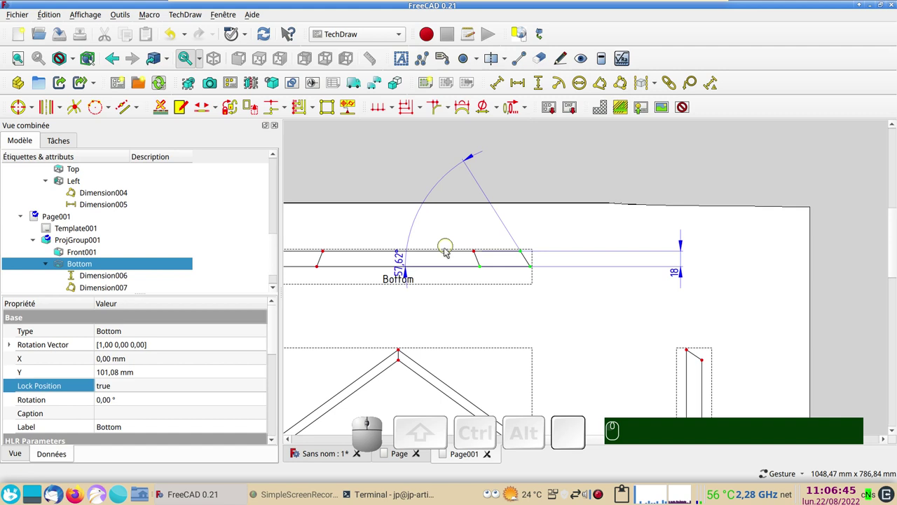
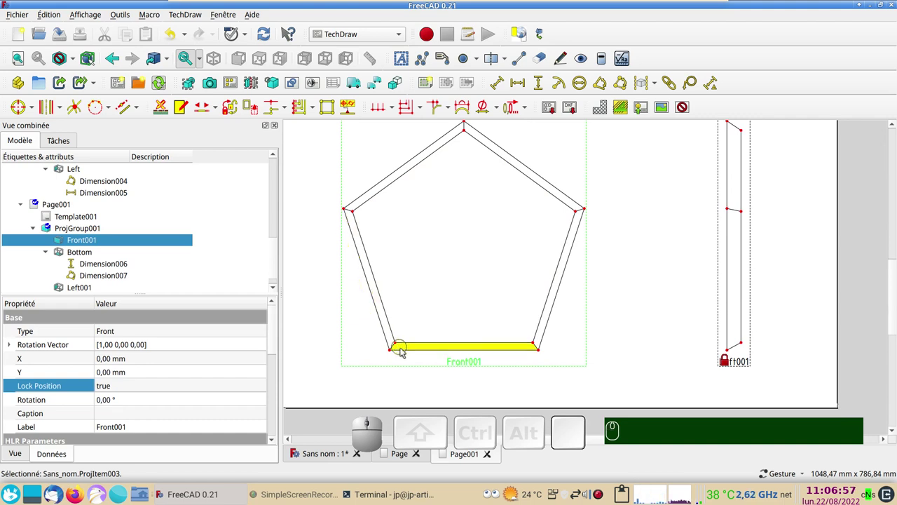
- Dimension the 108° angle between the front view's bottom and lower-left pentagon edges
left_click(406, 352)
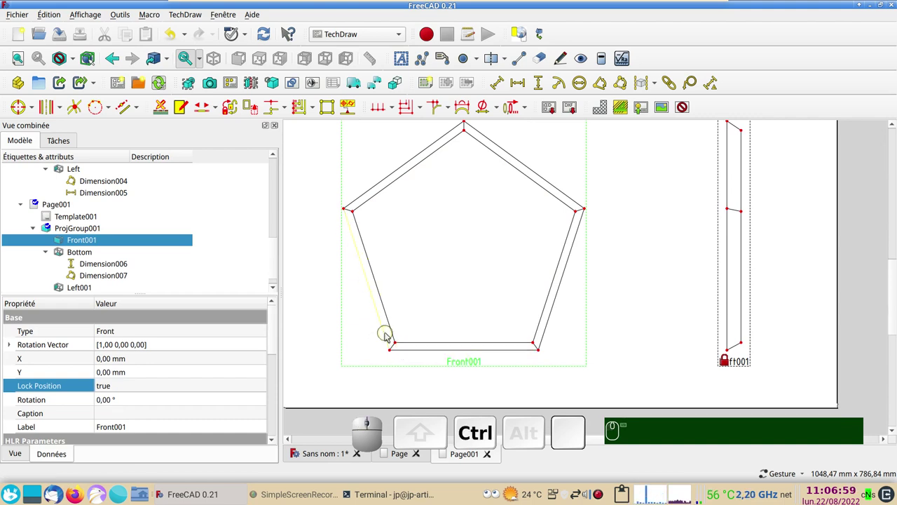
left_click(389, 335)
left_click(403, 352)
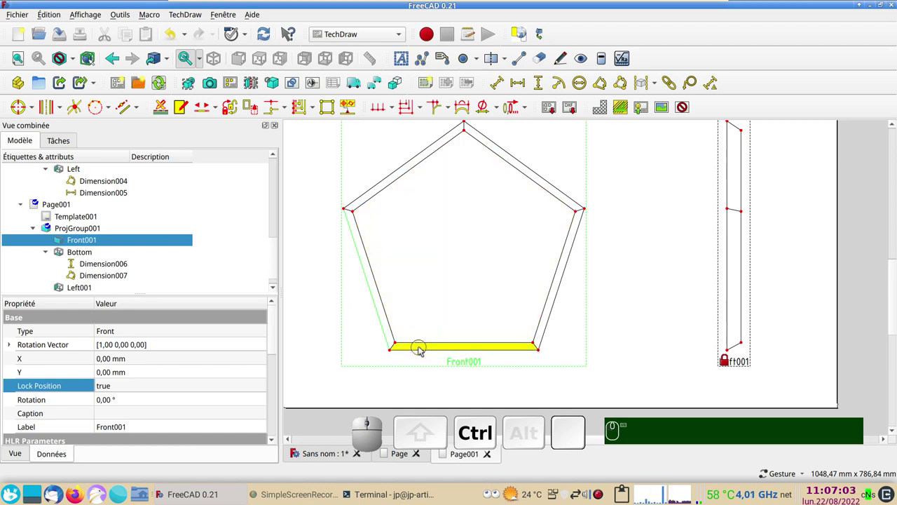
left_click(425, 352)
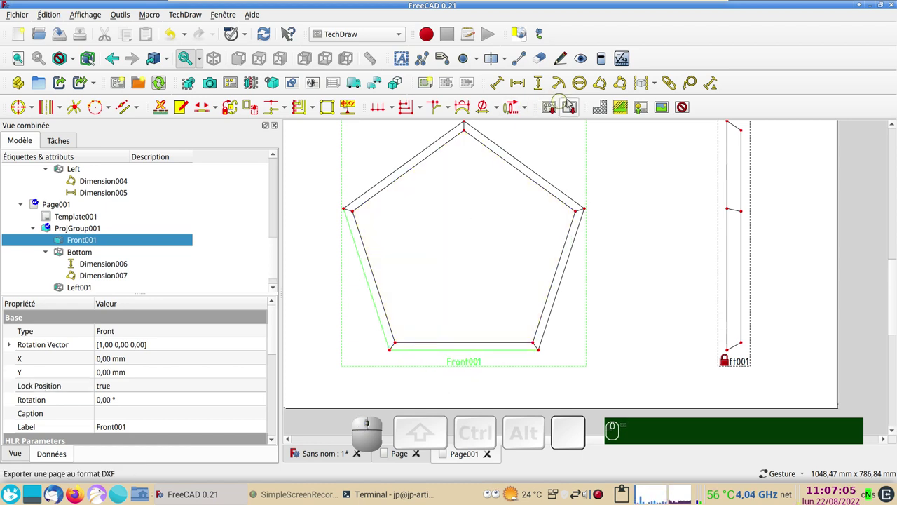
left_click(604, 87)
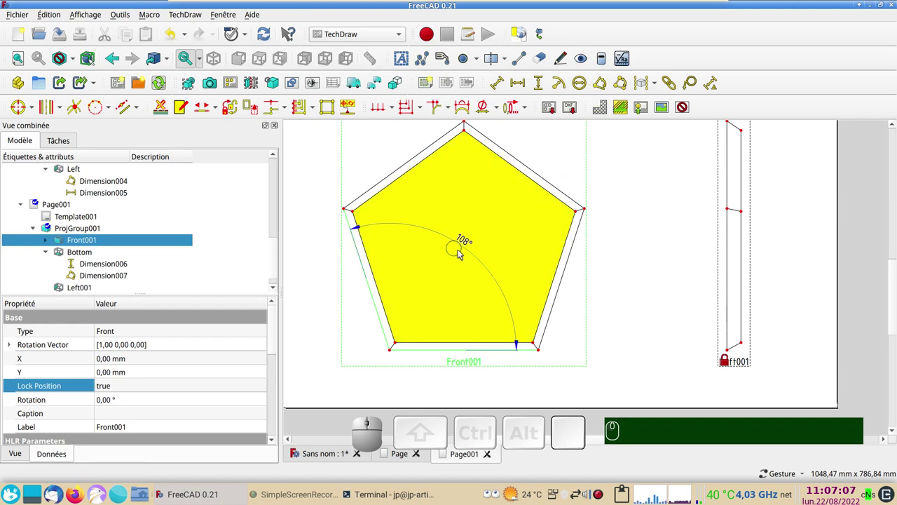
left_click_drag(469, 245, 413, 331)
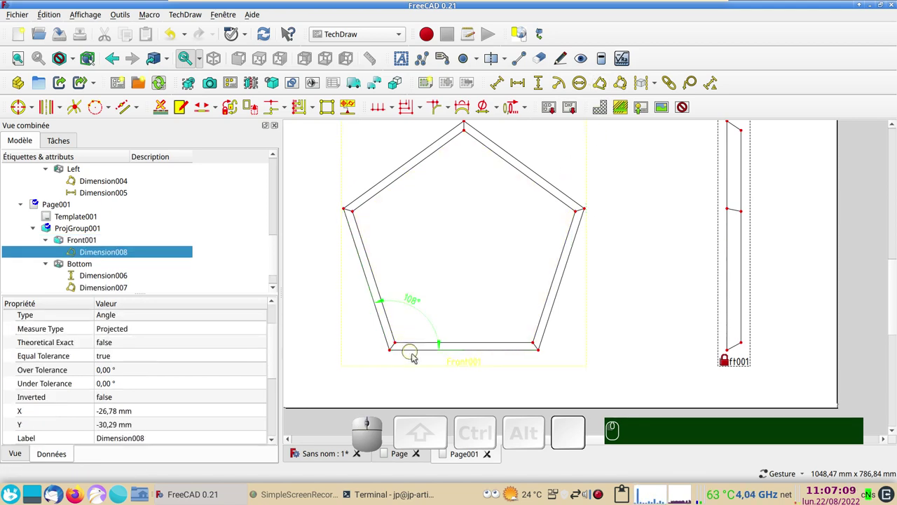
- Add horizontal widths 190,44 on the outer bottom edge and 176,34 on the inner bottom edge
left_click(417, 352)
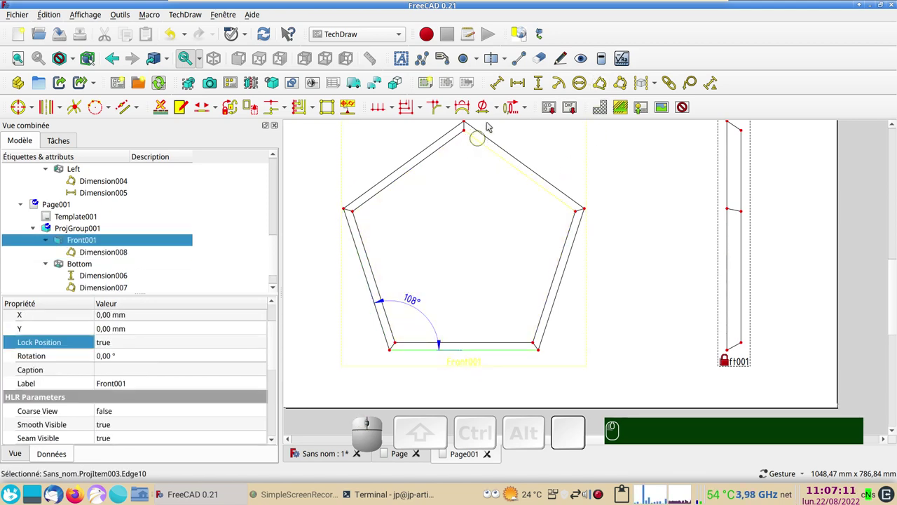
left_click(519, 88)
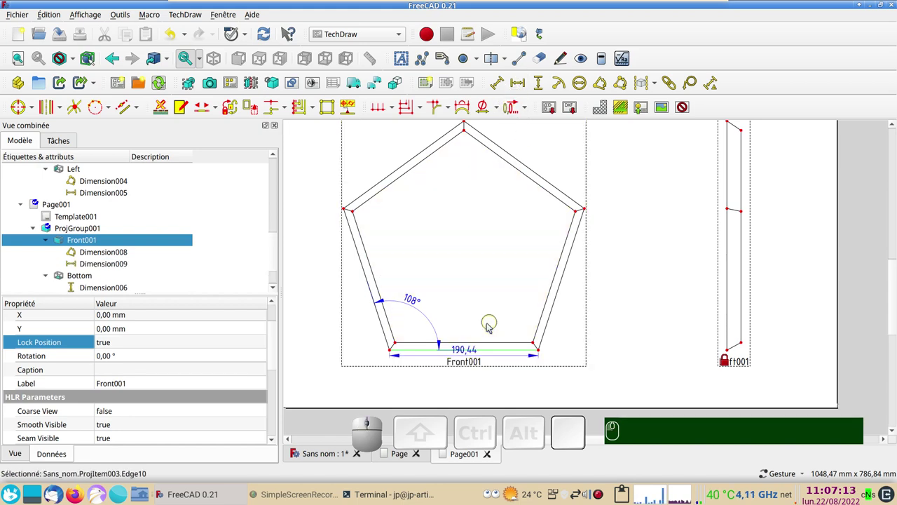
left_click_drag(464, 354, 467, 332)
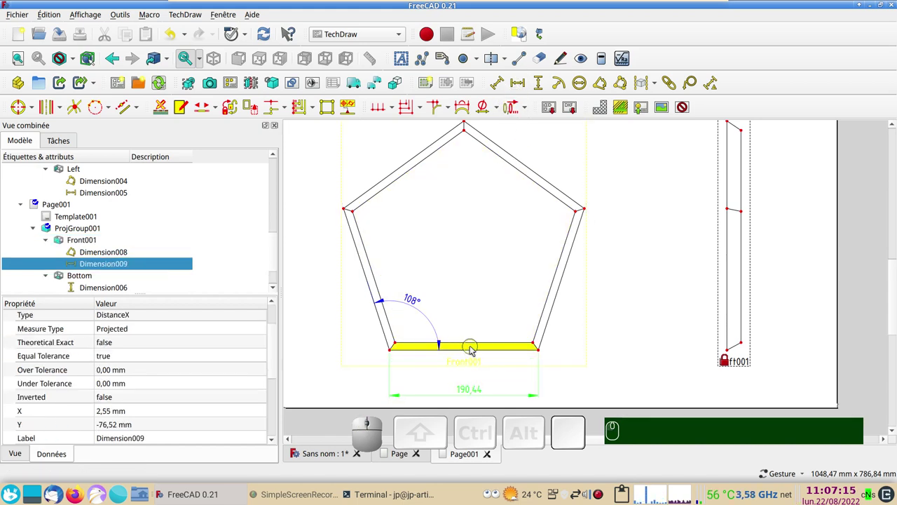
left_click(474, 344)
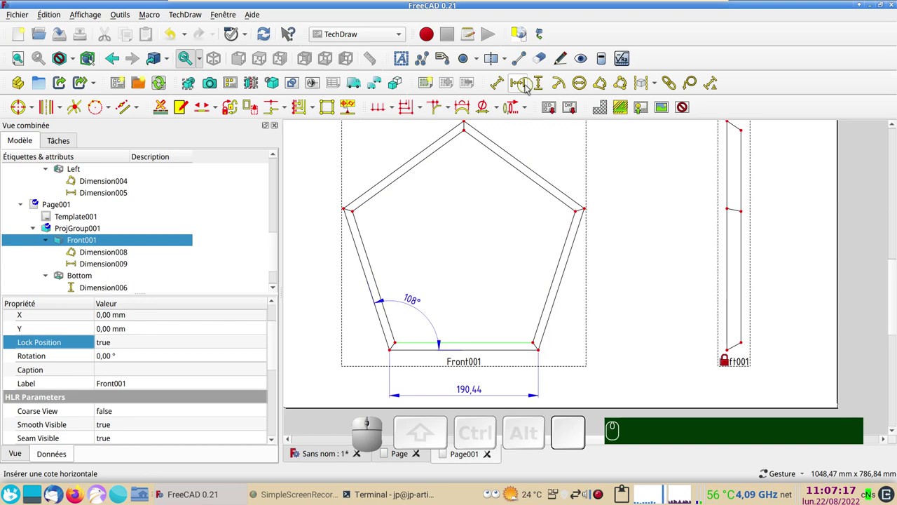
left_click(527, 87)
left_click_drag(470, 345, 477, 319)
- Attempt an edge angle dimension on the front view and dismiss the invalid-selection warning
scroll("up", 3)
scroll("up", 3)
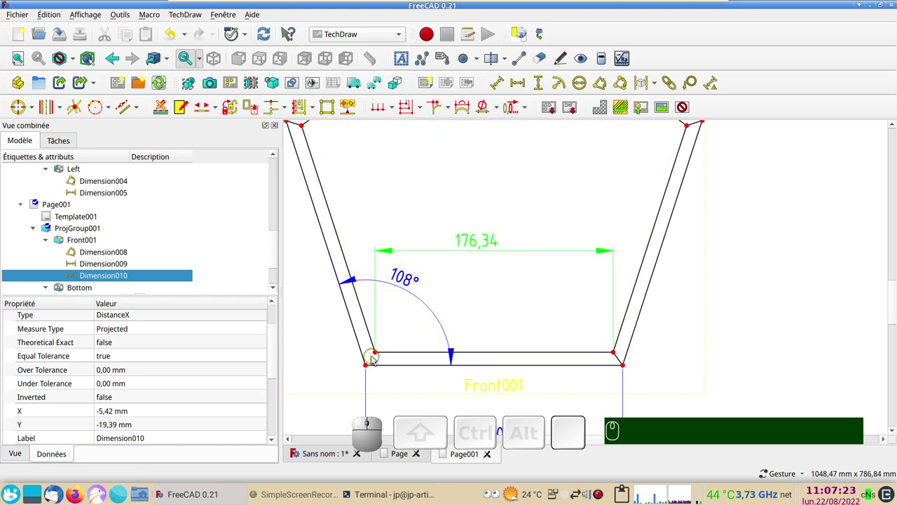
left_click(375, 359)
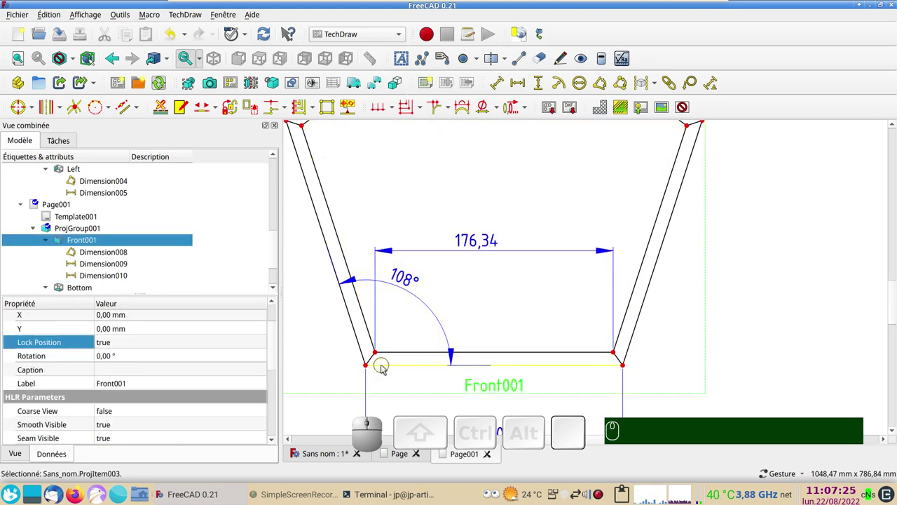
left_click(385, 367)
left_click(377, 361)
left_click(601, 86)
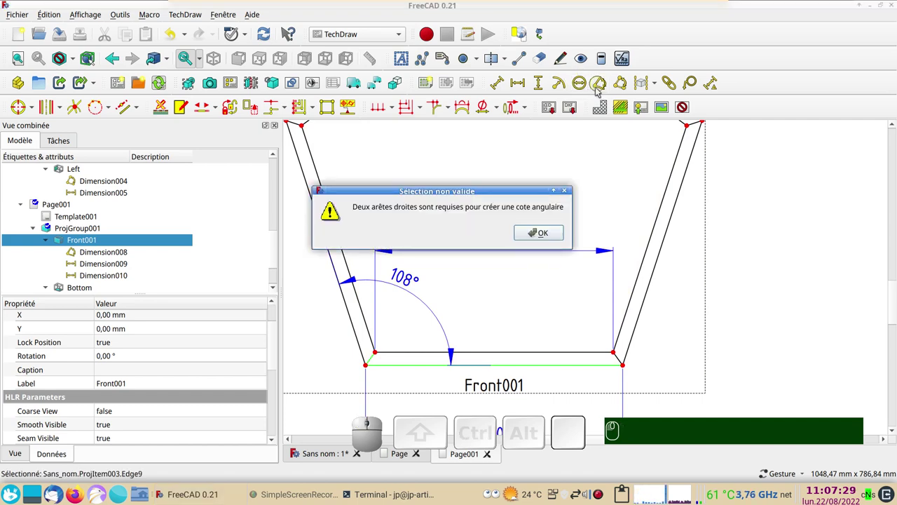
left_click(546, 238)
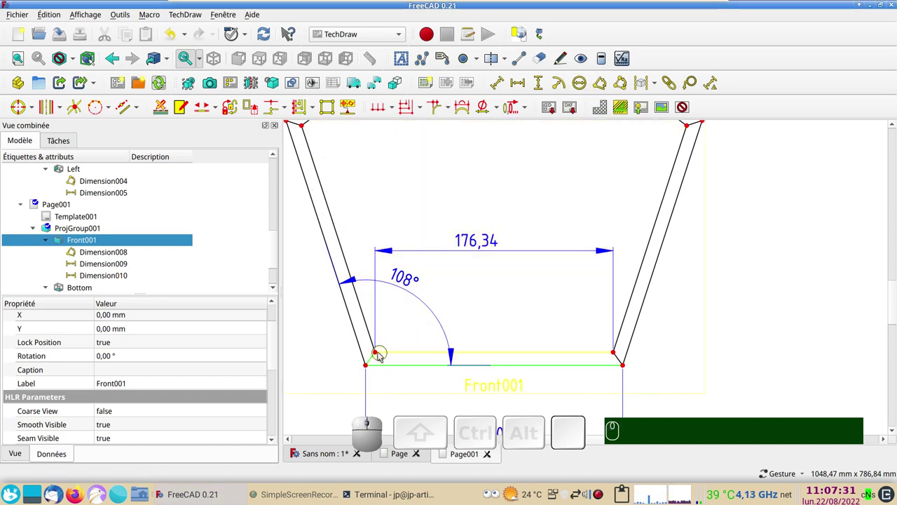
- Add a 54° three-point angle dimension from front-view corner points and position its label
left_click(382, 355)
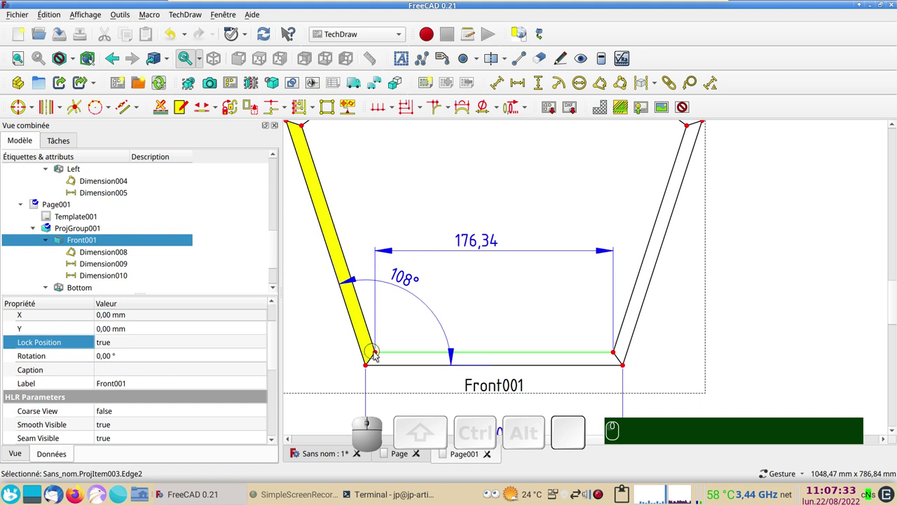
left_click(380, 355)
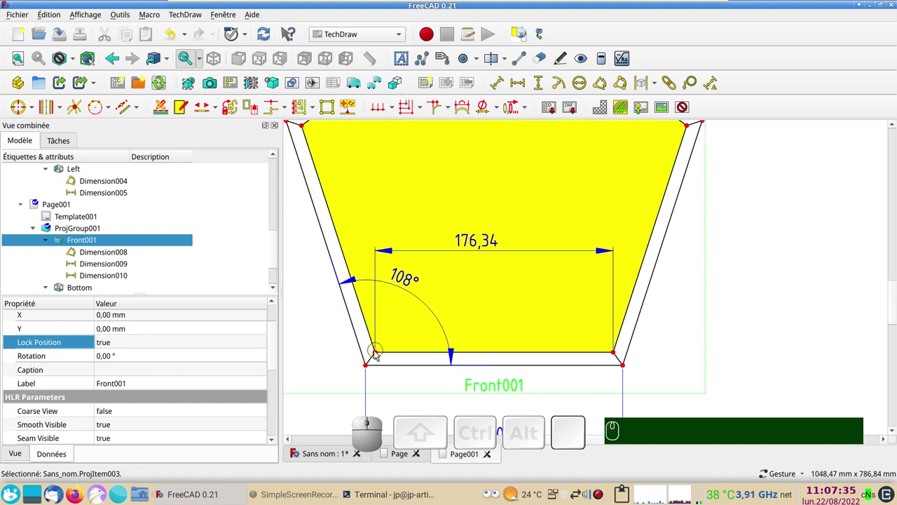
left_click(378, 353)
left_click(368, 366)
left_click(626, 366)
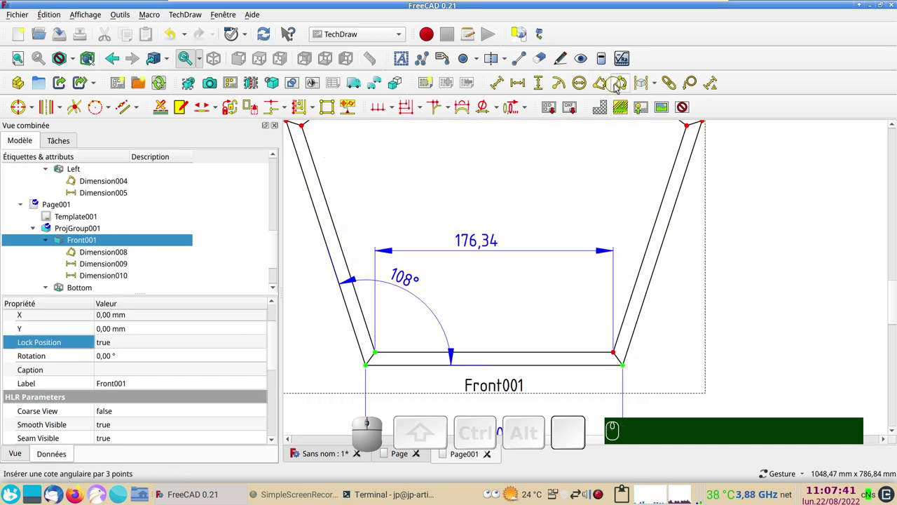
left_click(621, 84)
left_click_drag(494, 178, 729, 339)
scroll("down", 3)
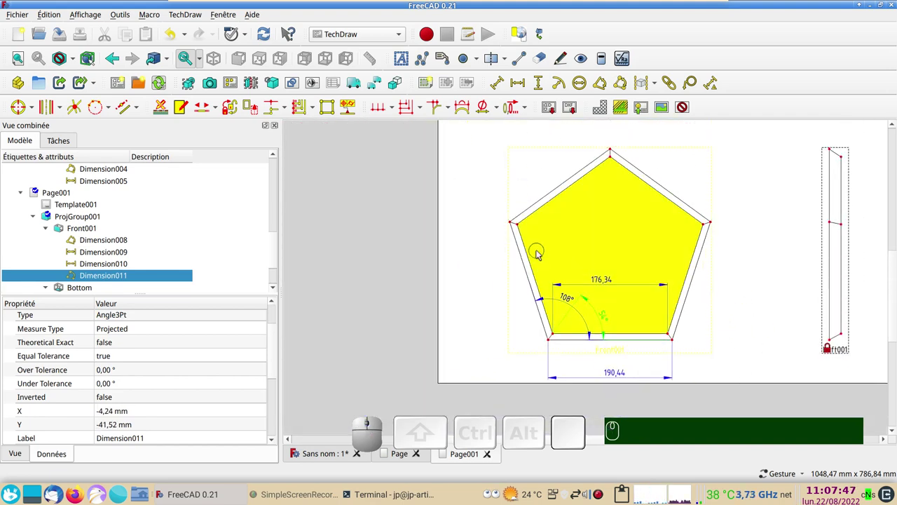
left_click_drag(422, 253, 340, 257)
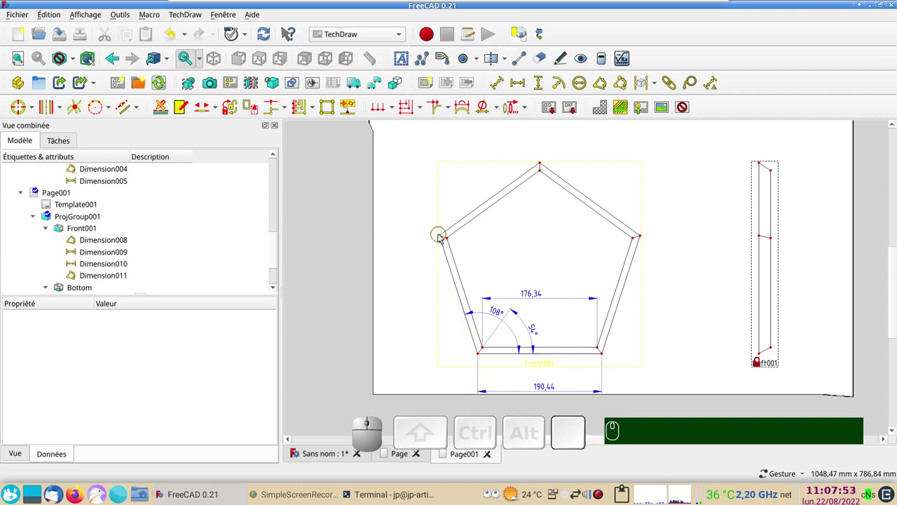
- Draw a cosmetic circle through the pentagon's left, top and right corners
left_click(442, 237)
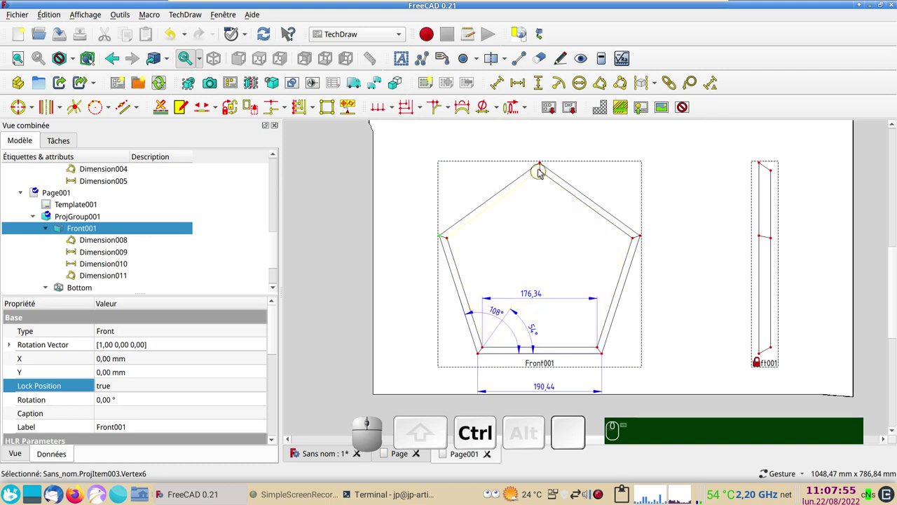
left_click(542, 164)
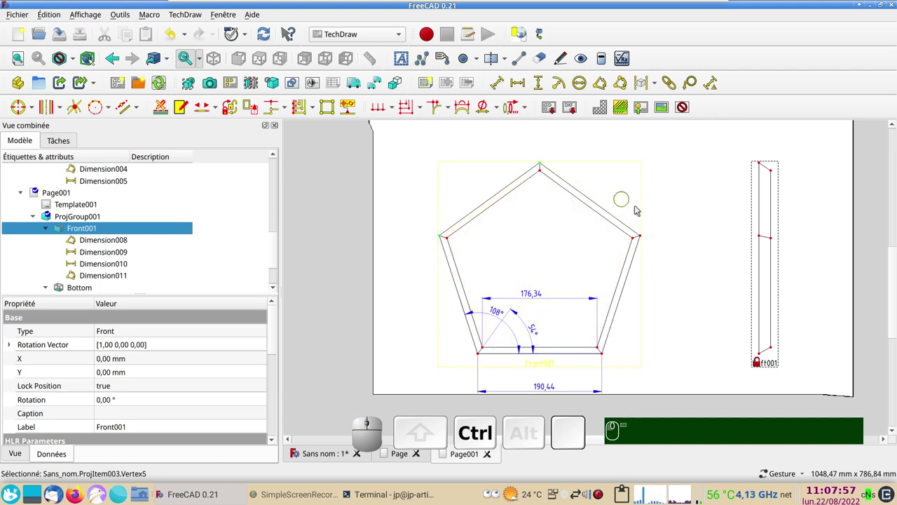
left_click(644, 237)
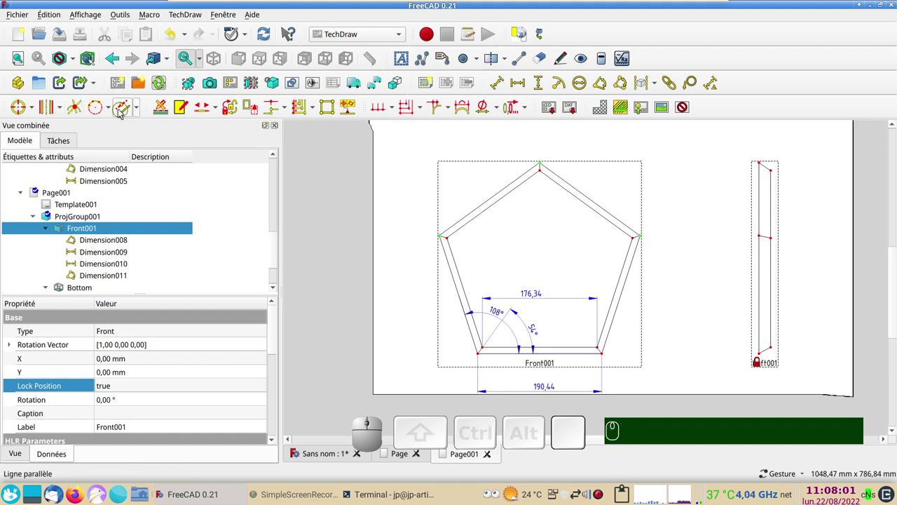
left_click(114, 111)
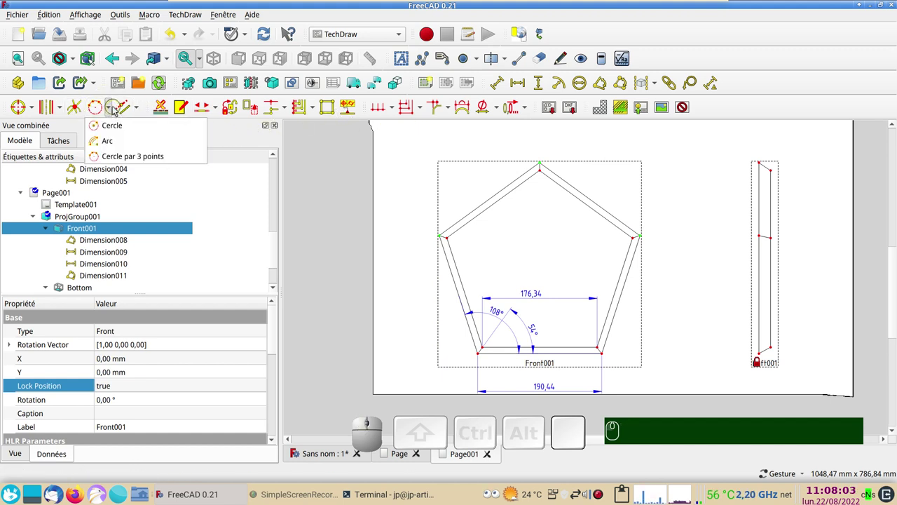
left_click(150, 159)
scroll("up", 3)
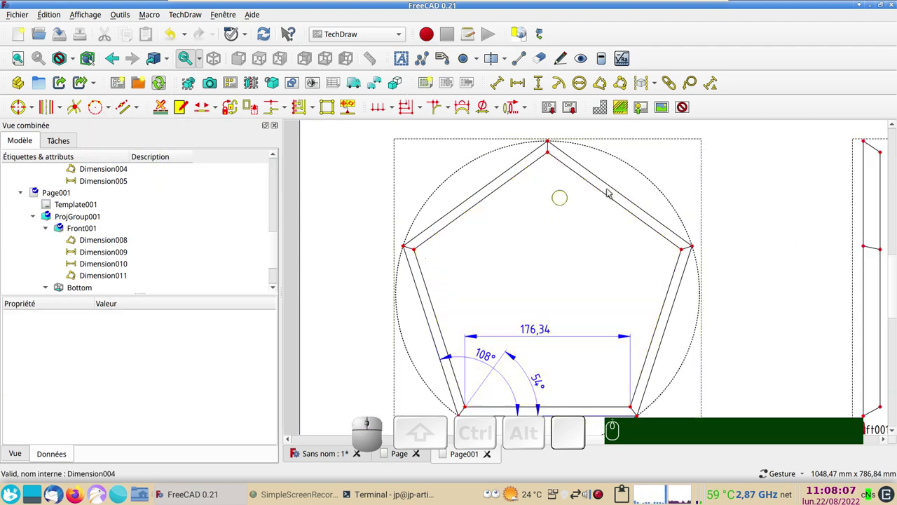
- Dimension the circumscribed circle with a Ø324 diameter placed across the pentagon
left_click(632, 164)
left_click(630, 165)
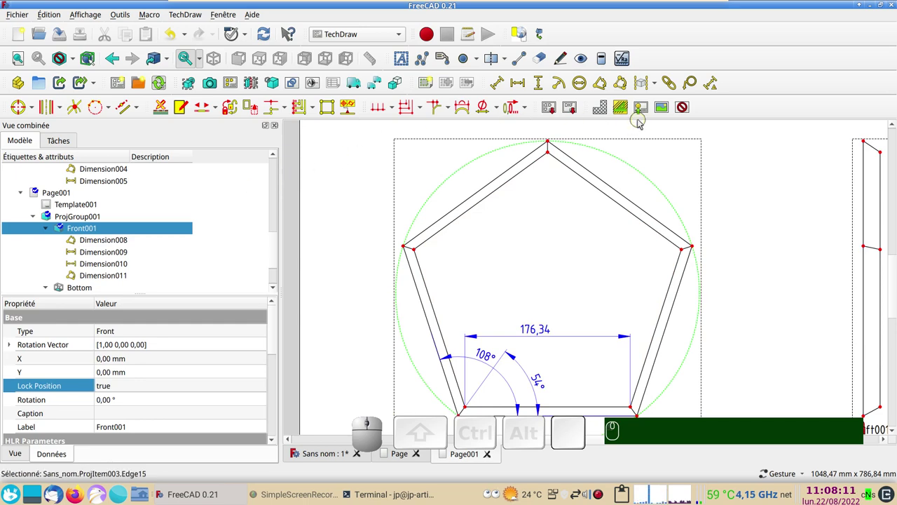
left_click(583, 89)
left_click(555, 282)
scroll("down", 3)
scroll("down", 3)
left_click(756, 224)
left_click_drag(755, 224, 673, 289)
scroll("up", 3)
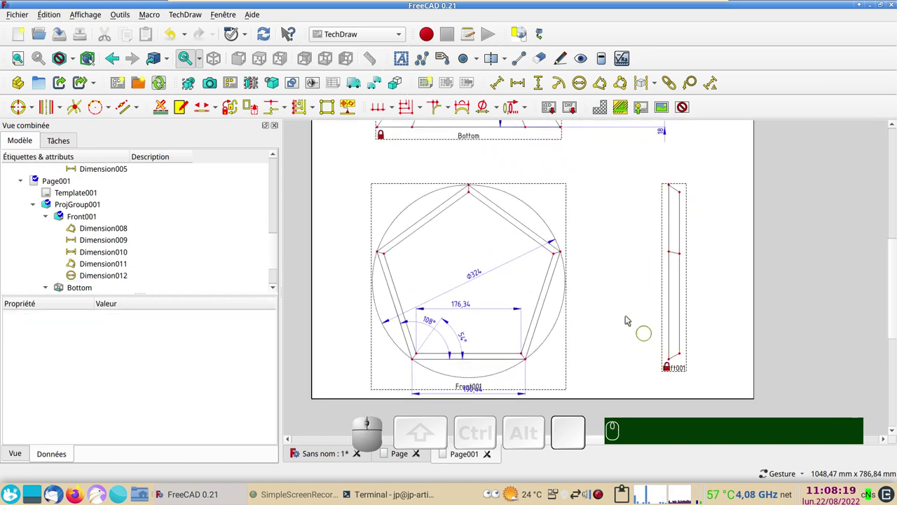
- Zoom onto Left001 and try an angle dimension from its slanted bottom edge
scroll("down", 3)
scroll("up", 3)
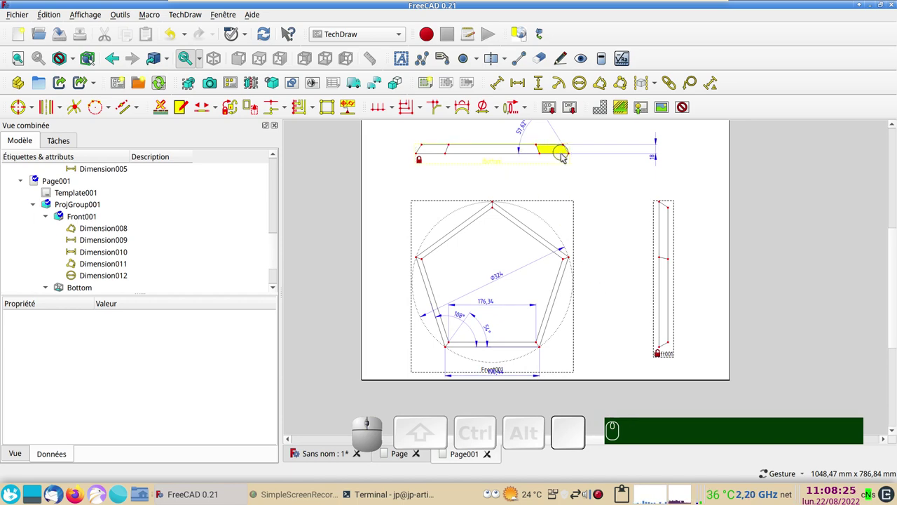
scroll("up", 3)
right_click(603, 298)
scroll("up", 3)
scroll("up", 3)
right_click(552, 275)
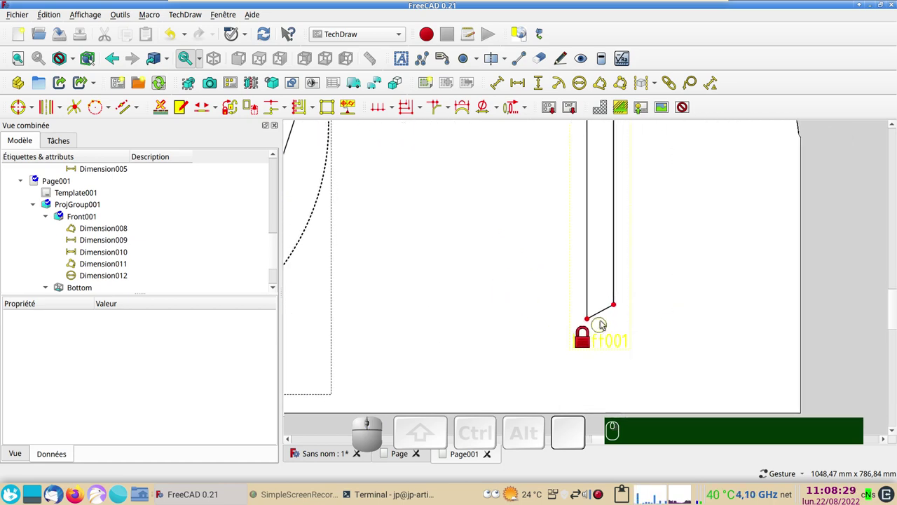
left_click(604, 315)
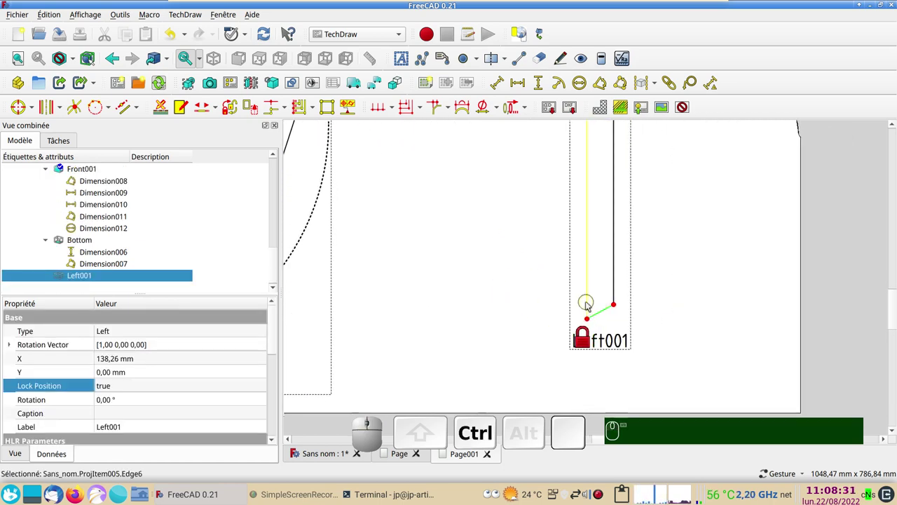
left_click(590, 304)
left_click(606, 85)
left_click(542, 233)
scroll("down", 3)
left_click_drag(683, 233, 684, 331)
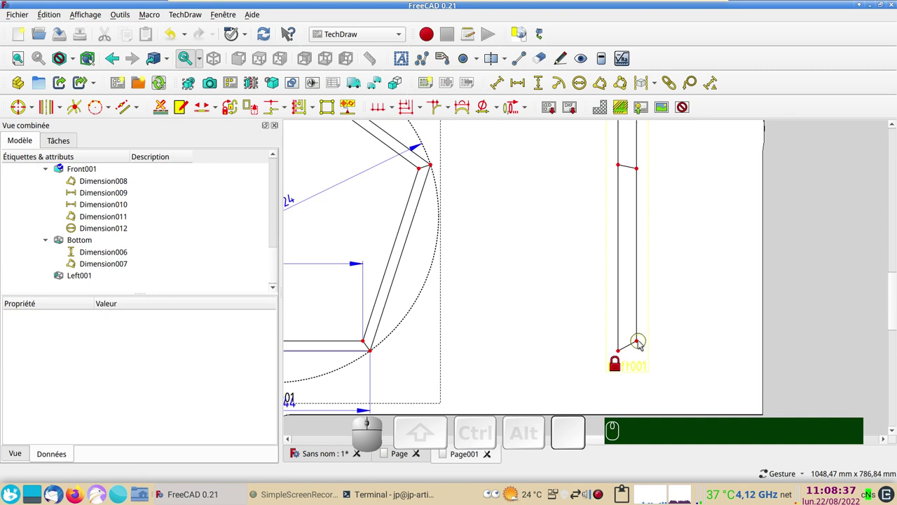
- Add a 61,66° three-point angle dimension from Left001's corners and position its label
left_click(641, 343)
left_click(623, 353)
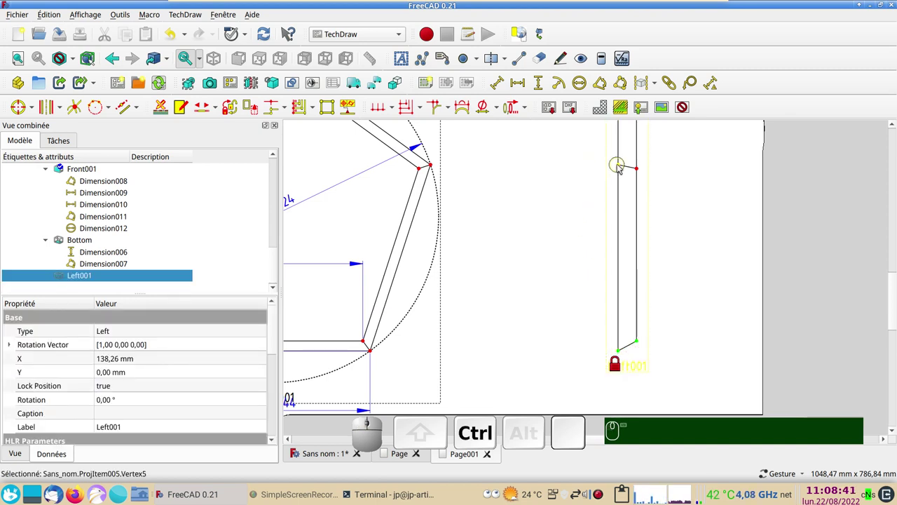
left_click(621, 167)
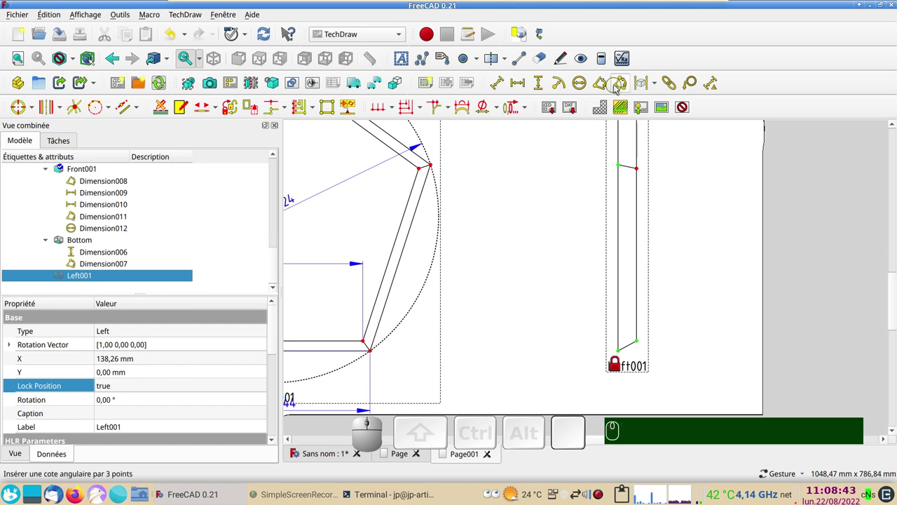
left_click(622, 84)
left_click_drag(630, 209, 523, 245)
scroll("down", 3)
left_click_drag(510, 188, 526, 285)
scroll("up", 3)
scroll("down", 3)
left_click_drag(532, 278, 524, 248)
scroll("up", 3)
left_click_drag(525, 247, 560, 248)
scroll("down", 3)
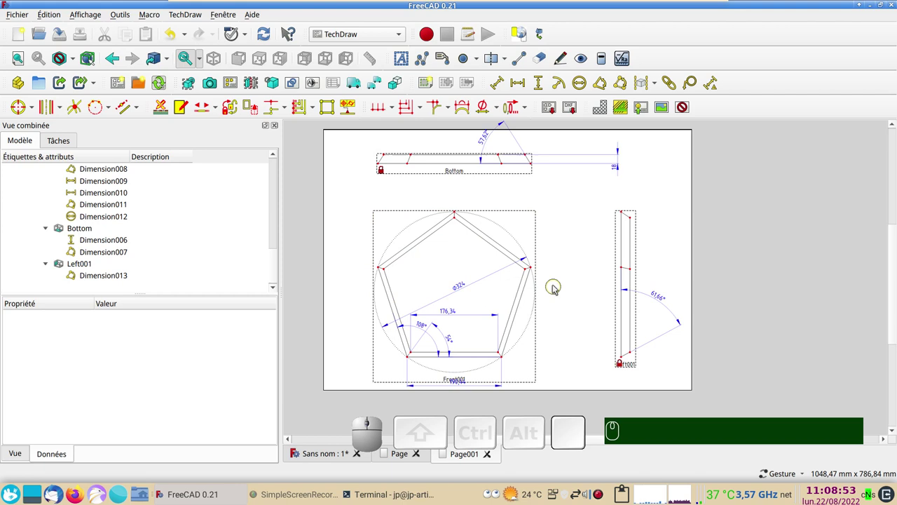